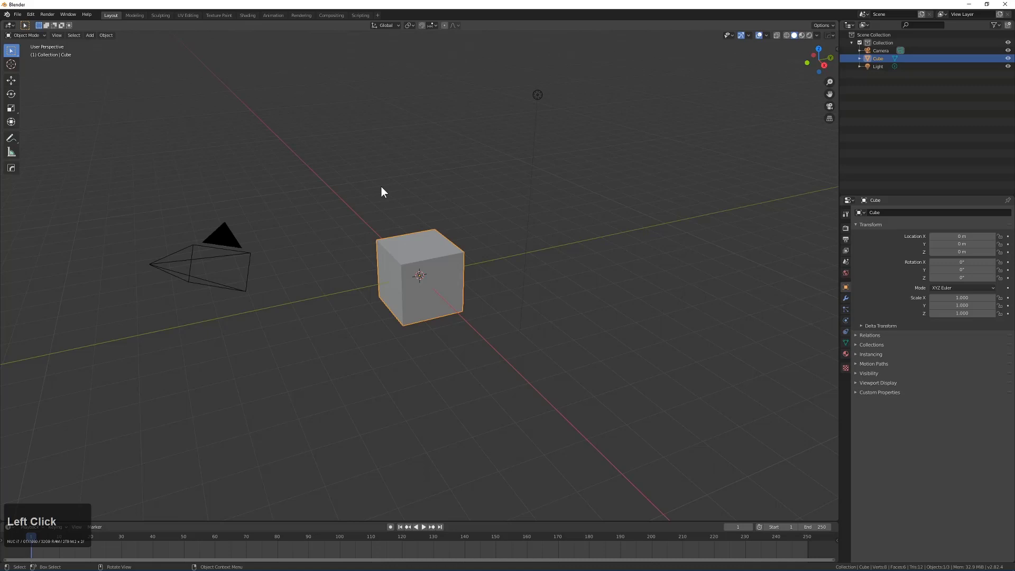
Stretch the default cube along X and Y into a wide block
{"action": "scroll", "scroll_direction": "up", "scroll_amount": 3}
{"action": "middle_click", "coordinate": [476, 289]}
{"action": "scroll", "scroll_direction": "down", "scroll_amount": 3}
{"action": "middle_click", "coordinate": [448, 302]}
{"action": "scroll", "scroll_direction": "down", "scroll_amount": 3}
{"action": "middle_click", "coordinate": [438, 300]}
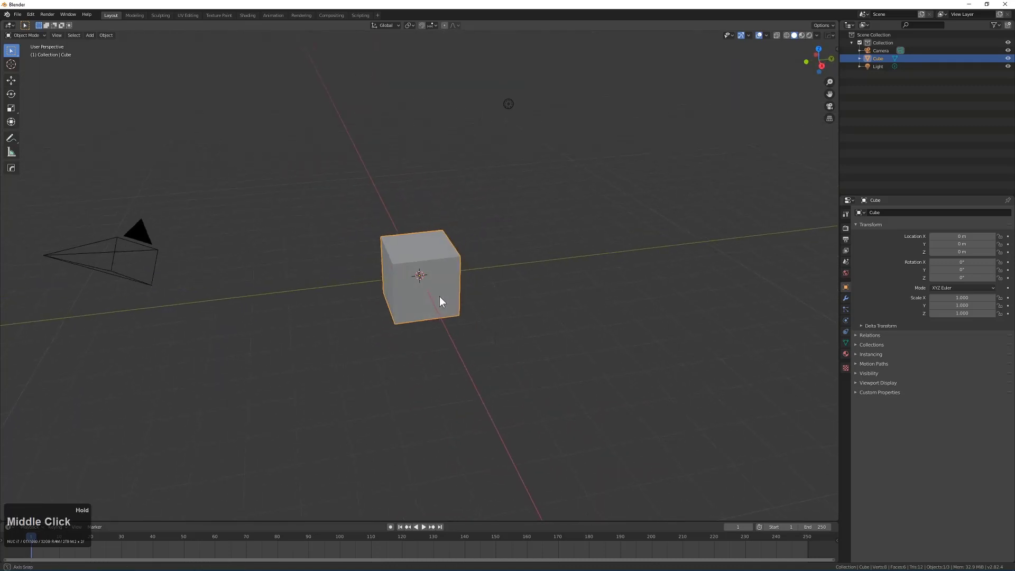
{"action": "scroll", "scroll_direction": "up", "scroll_amount": 3}
{"action": "middle_click", "coordinate": [429, 304]}
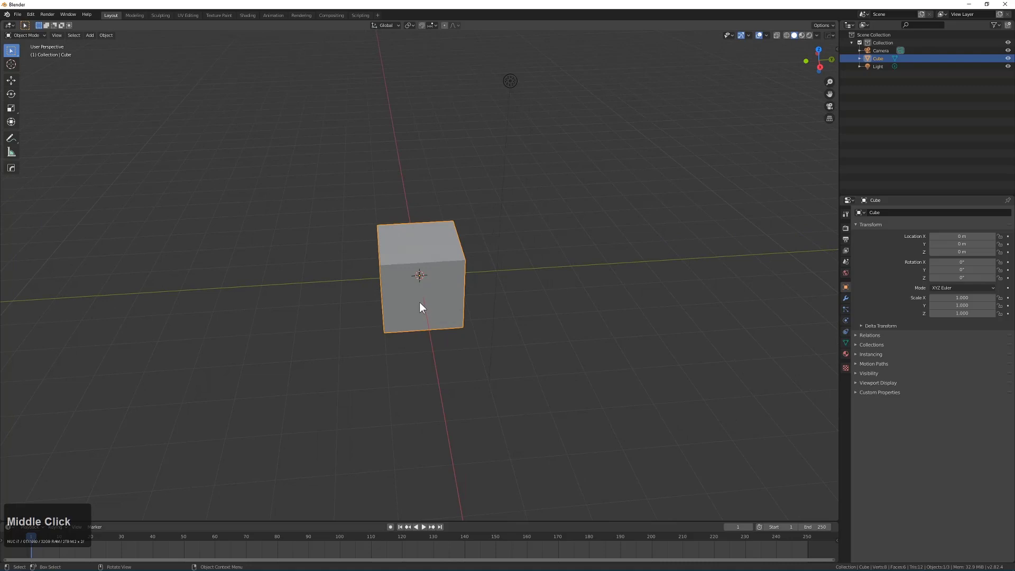
{"action": "key", "text": "s"}
{"action": "key", "text": "x"}
{"action": "middle_click", "coordinate": [461, 334]}
{"action": "scroll", "scroll_direction": "down", "scroll_amount": 3}
{"action": "middle_click", "coordinate": [464, 322]}
{"action": "key", "text": "s"}
{"action": "key", "text": "y"}
{"action": "left_click", "coordinate": [213, 426]}
Flatten the block along Z into a thin slab and hide the camera and light
{"action": "middle_click", "coordinate": [461, 328]}
{"action": "key", "text": "s"}
{"action": "key", "text": "z"}
{"action": "left_click", "coordinate": [499, 311]}
{"action": "middle_click", "coordinate": [529, 303]}
{"action": "scroll", "scroll_direction": "down", "scroll_amount": 3}
{"action": "middle_click", "coordinate": [509, 292]}
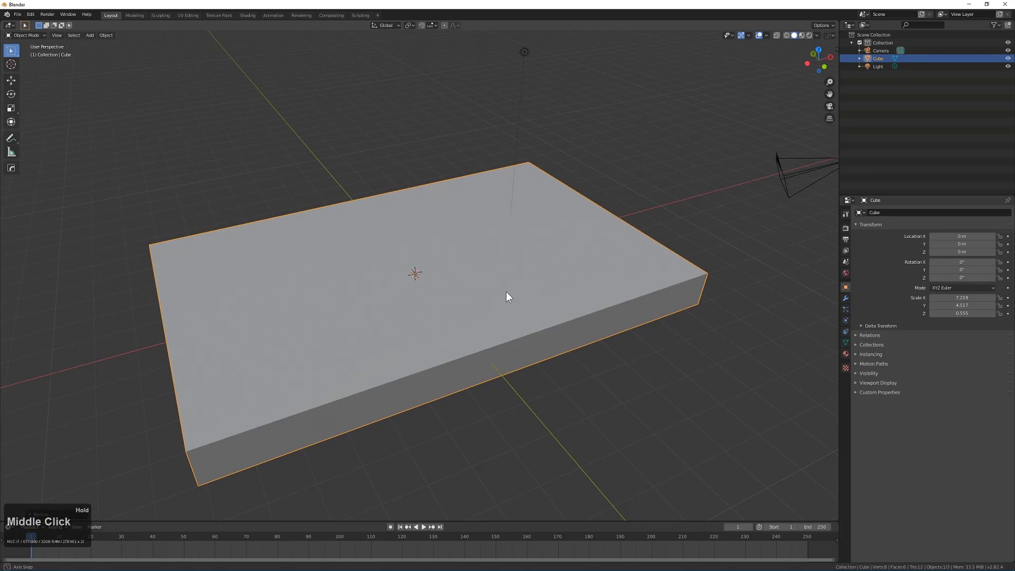
{"action": "key", "text": "shift+h"}
{"action": "left_click_drag", "start_coordinate": [532, 293], "coordinate": [495, 250]}
Apply the slab's scale and add a Hard Ops bevel to its edges
{"action": "key", "text": "q"}
{"action": "left_click", "coordinate": [520, 296]}
{"action": "key", "text": "q"}
{"action": "left_click", "coordinate": [509, 303]}
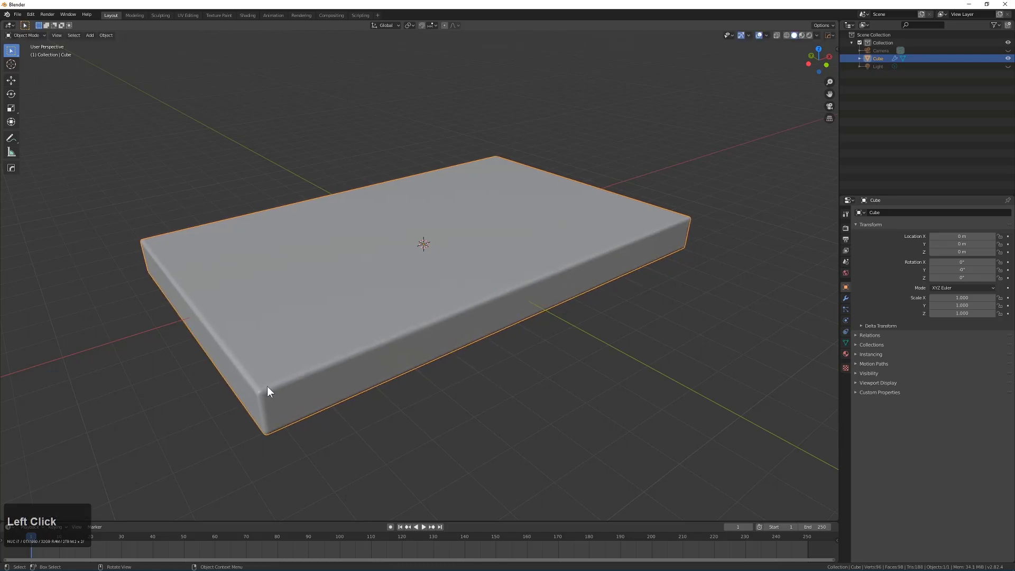
{"action": "scroll", "scroll_direction": "up", "scroll_amount": 3}
Reduce the bevel width to about 0.010 via the Hard Ops (B) Width adjustment
{"action": "key", "text": "q"}
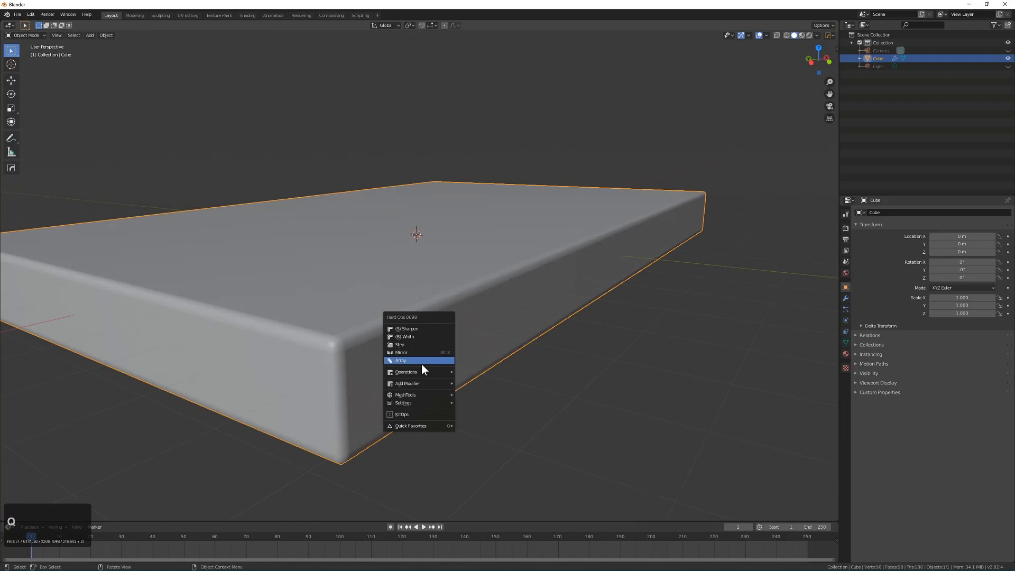
{"action": "left_click", "coordinate": [424, 343]}
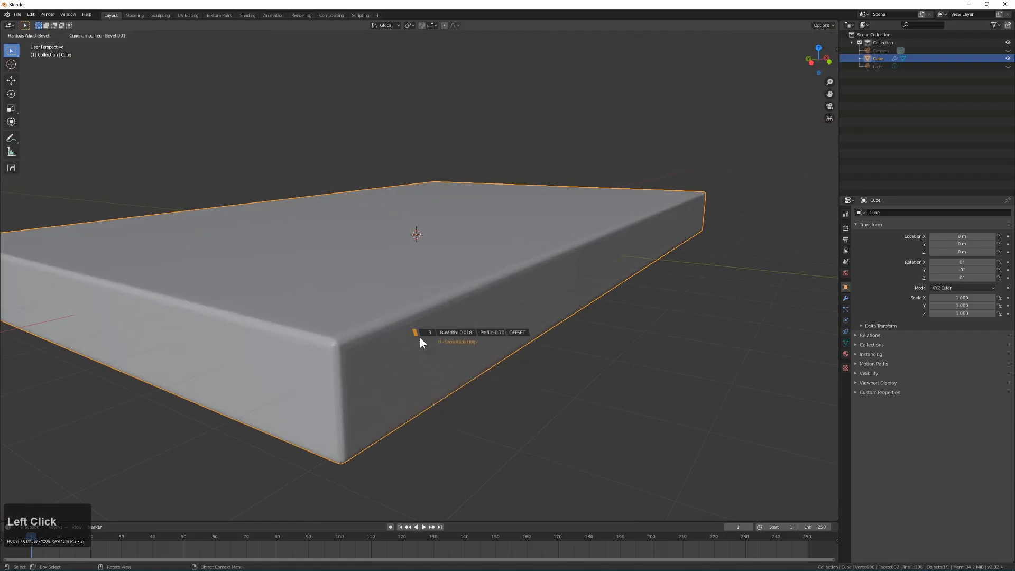
{"action": "right_click", "coordinate": [426, 342]}
{"action": "key", "text": "q"}
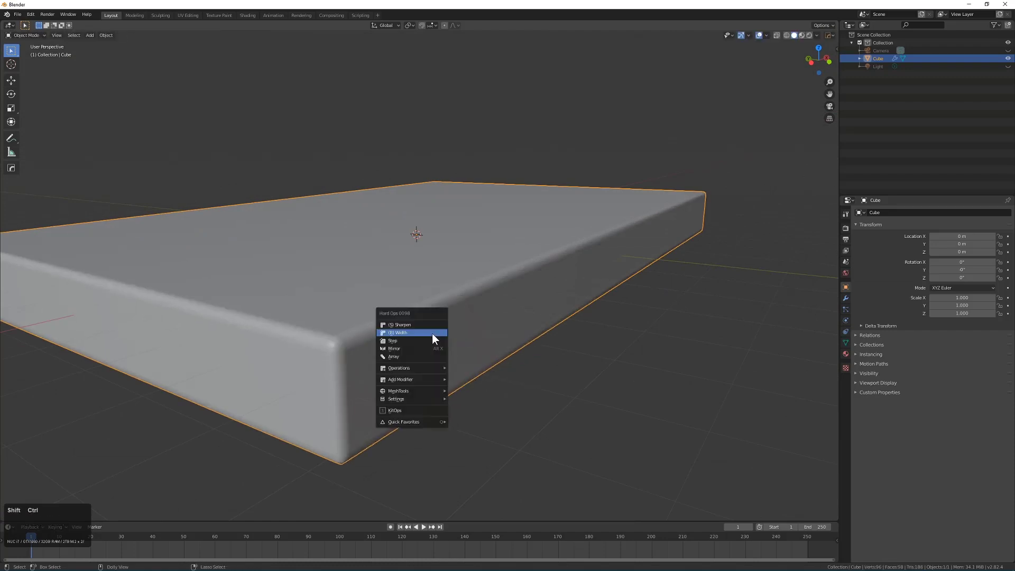
{"action": "left_click", "coordinate": [435, 338]}
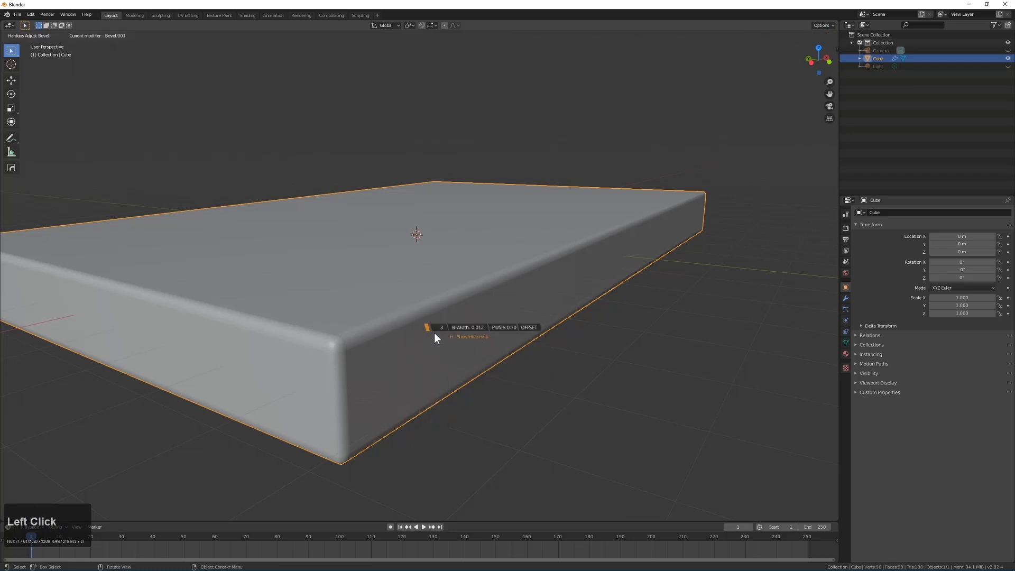
{"action": "left_click", "coordinate": [438, 339]}
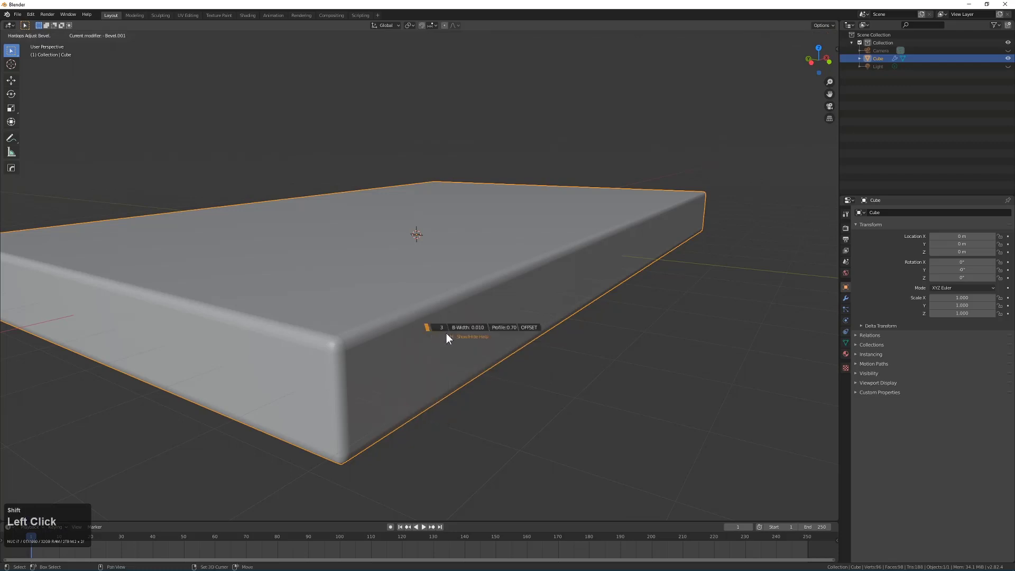
Inspect the bevelled slab from several angles and bring up the Hard Ops tool panel
{"action": "middle_click", "coordinate": [499, 292]}
{"action": "scroll", "scroll_direction": "down", "scroll_amount": 3}
{"action": "key", "text": "alt+a"}
{"action": "middle_click", "coordinate": [494, 304]}
{"action": "scroll", "scroll_direction": "up", "scroll_amount": 3}
{"action": "left_click", "coordinate": [441, 266]}
{"action": "middle_click", "coordinate": [465, 258]}
{"action": "scroll", "scroll_direction": "up", "scroll_amount": 3}
{"action": "key", "text": "alt+a"}
{"action": "scroll", "scroll_direction": "down", "scroll_amount": 3}
{"action": "middle_click", "coordinate": [462, 307]}
{"action": "scroll", "scroll_direction": "up", "scroll_amount": 3}
{"action": "left_click", "coordinate": [420, 298]}
Show the KIT OPS sidebar and choose the Hardops subsets KPACK
{"action": "middle_click", "coordinate": [488, 280]}
{"action": "key", "text": "n"}
{"action": "left_click", "coordinate": [833, 129]}
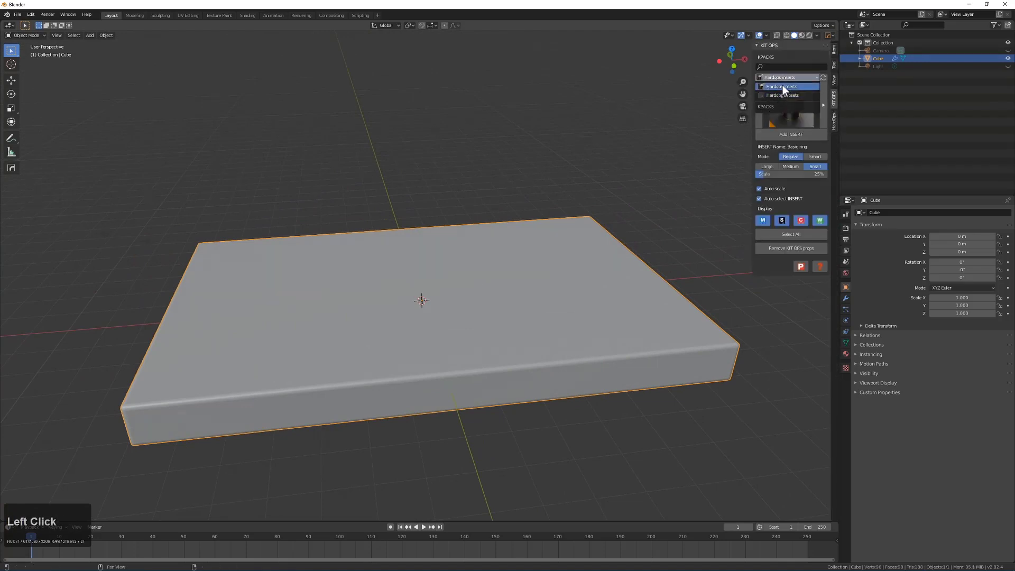
{"action": "middle_click", "coordinate": [539, 230]}
{"action": "left_click", "coordinate": [794, 81]}
{"action": "scroll", "scroll_direction": "down", "scroll_amount": 3}
{"action": "middle_click", "coordinate": [486, 236]}
{"action": "scroll", "scroll_direction": "up", "scroll_amount": 3}
{"action": "left_click", "coordinate": [451, 235]}
{"action": "scroll", "scroll_direction": "up", "scroll_amount": 3}
{"action": "middle_click", "coordinate": [619, 224]}
{"action": "scroll", "scroll_direction": "up", "scroll_amount": 3}
{"action": "middle_click", "coordinate": [477, 276]}
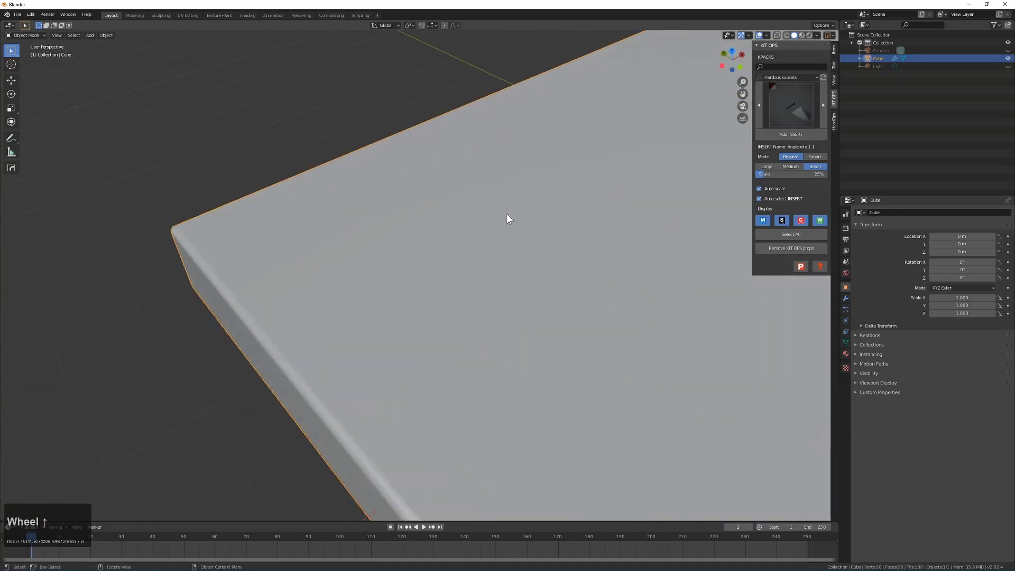
{"action": "scroll", "scroll_direction": "up", "scroll_amount": 3}
{"action": "middle_click", "coordinate": [544, 208]}
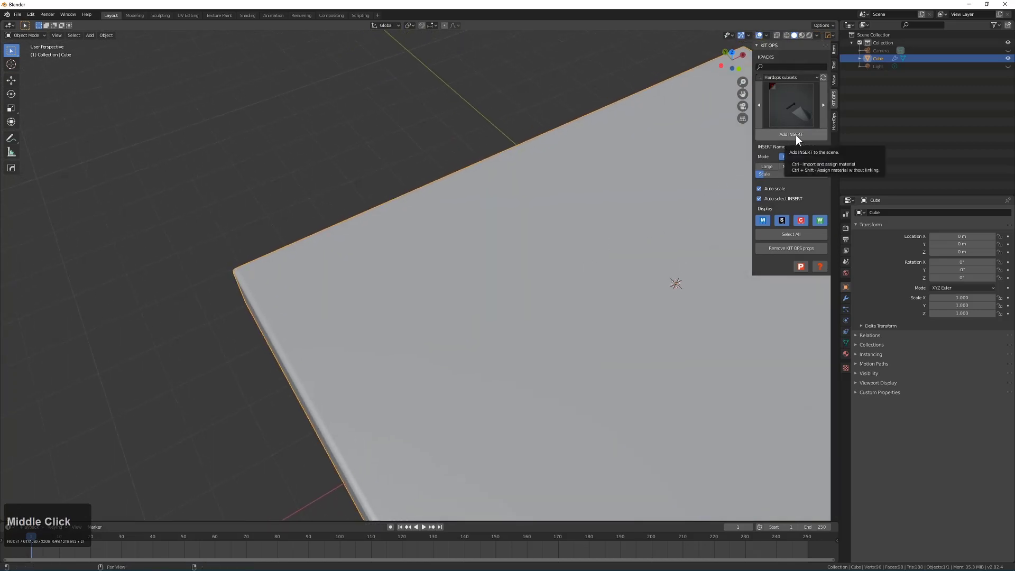
Add the angle hole, switch and box camera inserts near the slab's edge, shrinking and shifting the box camera along Y
{"action": "left_click", "coordinate": [800, 140]}
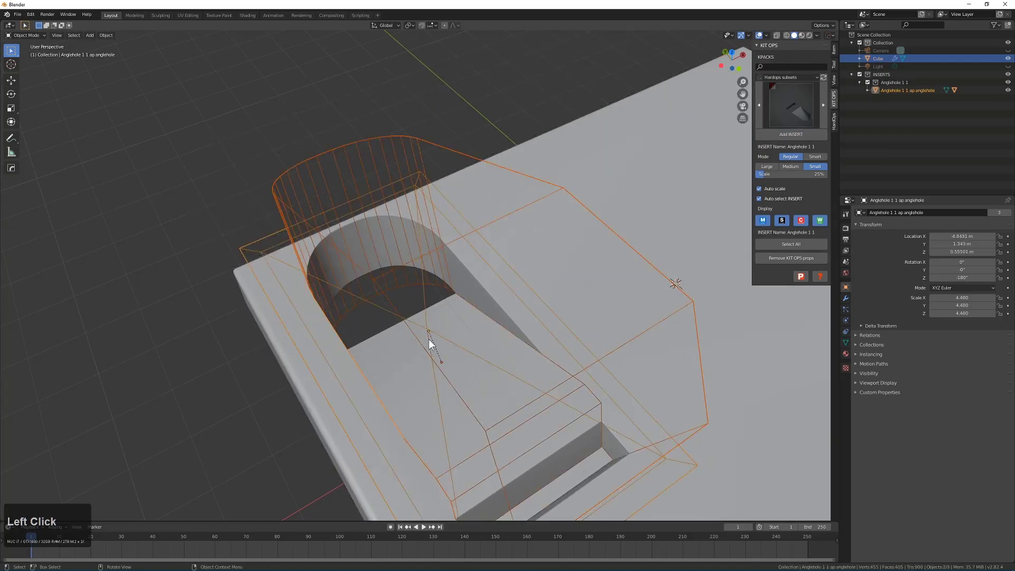
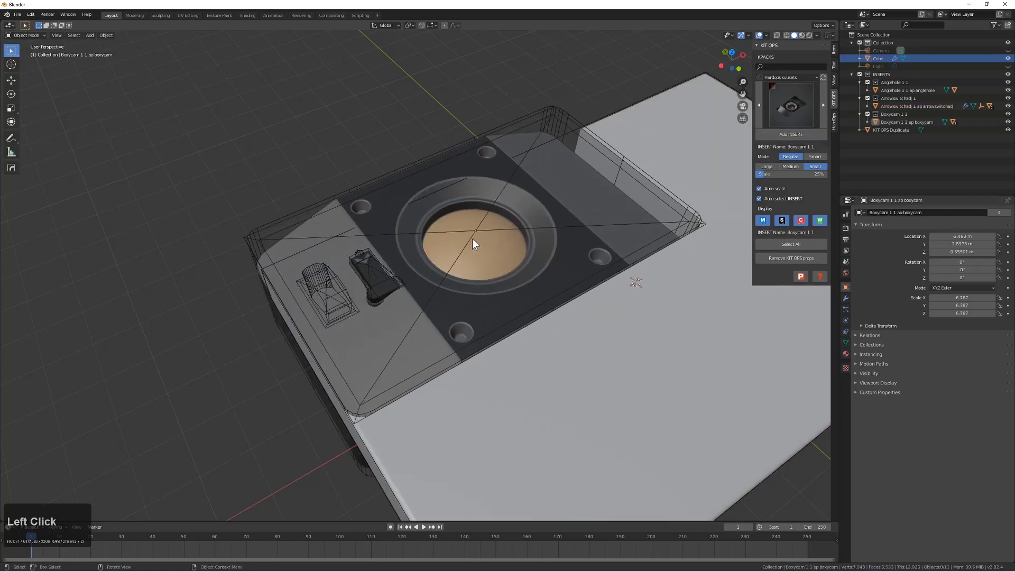
{"action": "scroll", "scroll_direction": "down", "scroll_amount": 3}
{"action": "scroll", "scroll_direction": "up", "scroll_amount": 3}
{"action": "scroll", "scroll_direction": "down", "scroll_amount": 3}
{"action": "left_click", "coordinate": [433, 255]}
{"action": "key", "text": "s"}
{"action": "left_click", "coordinate": [463, 261]}
{"action": "key", "text": "g"}
{"action": "key", "text": "y"}
{"action": "left_click", "coordinate": [461, 260]}
{"action": "key", "text": "alt+a"}
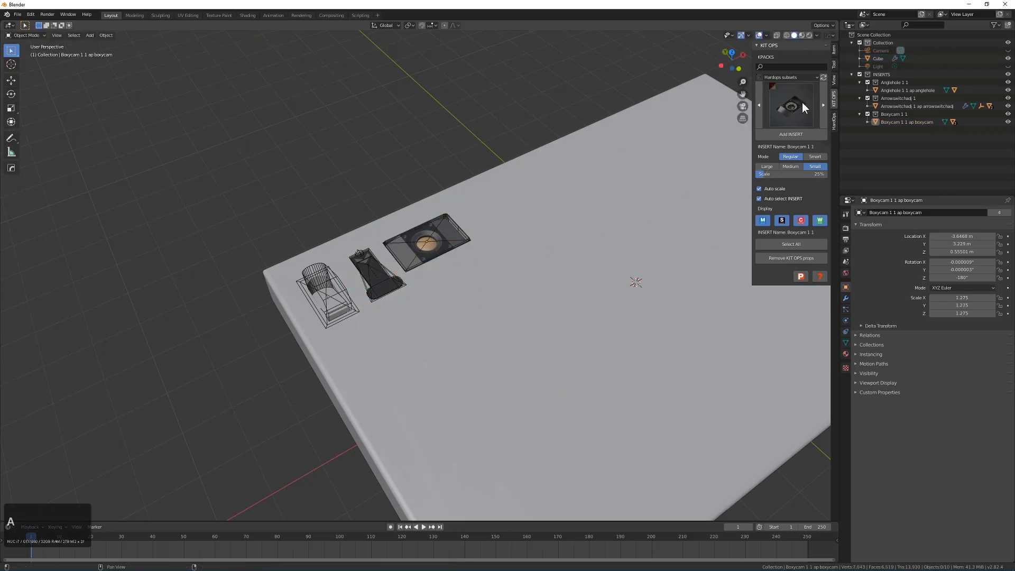
{"action": "left_click", "coordinate": [828, 99]}
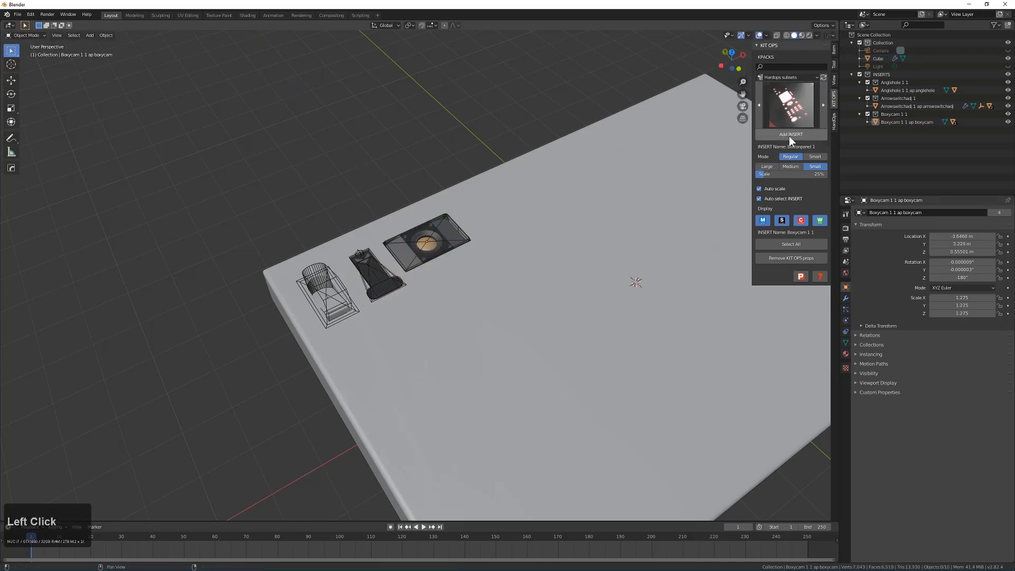
Place the button panel insert, then add Camcert 1 beside the box camera
{"action": "key", "text": "ctrl+z"}
{"action": "left_click", "coordinate": [569, 247]}
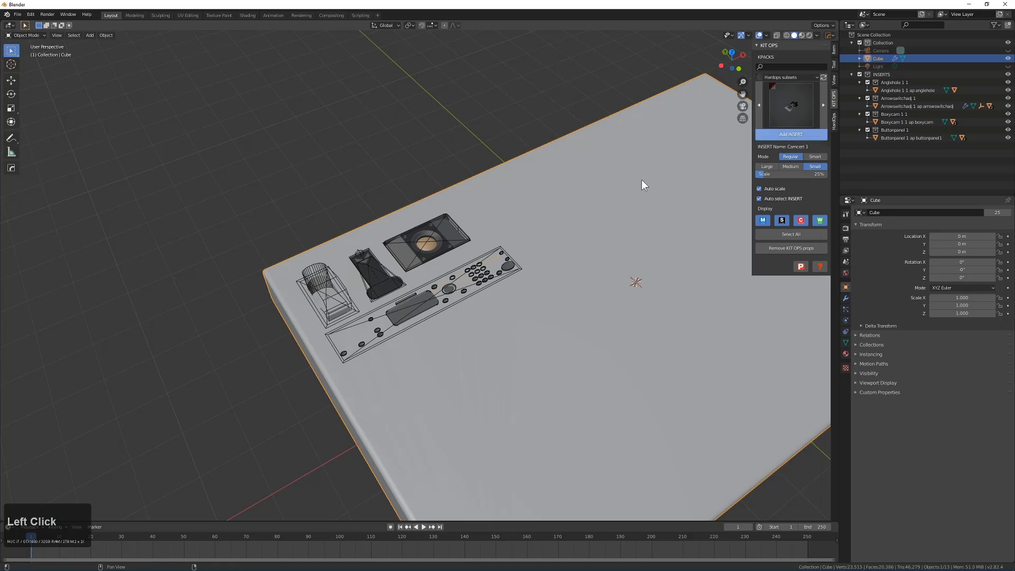
{"action": "scroll", "scroll_direction": "down", "scroll_amount": 3}
{"action": "left_click", "coordinate": [516, 205]}
{"action": "key", "text": "s"}
{"action": "key", "text": "Escape"}
{"action": "left_click_drag", "start_coordinate": [790, 178], "coordinate": [588, 200]}
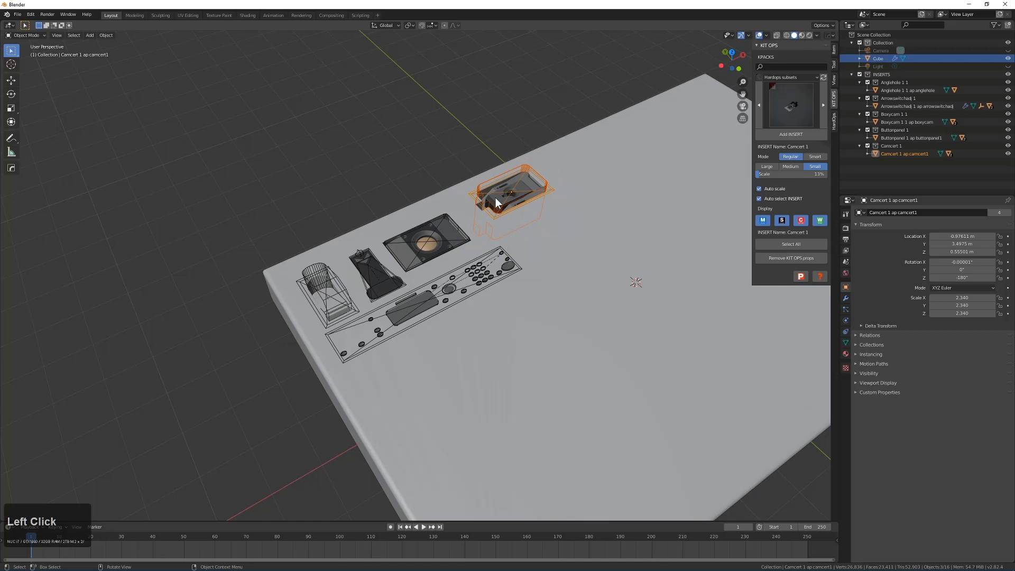
{"action": "key", "text": "g"}
{"action": "key", "text": "x"}
{"action": "key", "text": "y"}
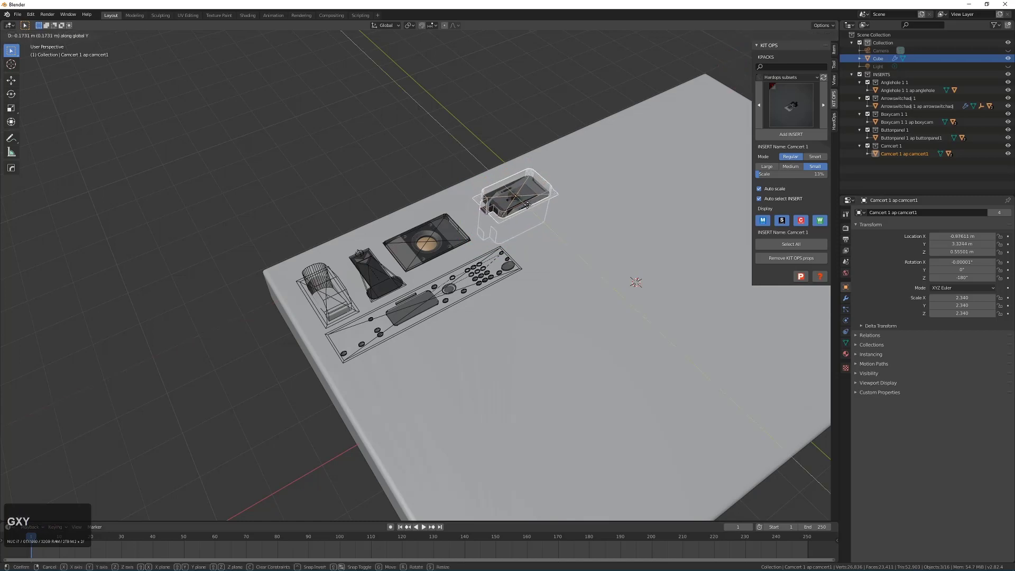
{"action": "left_click", "coordinate": [535, 209]}
Nudge Camcert along X, add an enlarged CamHI 1 insert, and cancel the circular1 insert
{"action": "key", "text": "g"}
{"action": "key", "text": "x"}
{"action": "left_click", "coordinate": [516, 219]}
{"action": "key", "text": "alt+a"}
{"action": "left_click", "coordinate": [597, 212]}
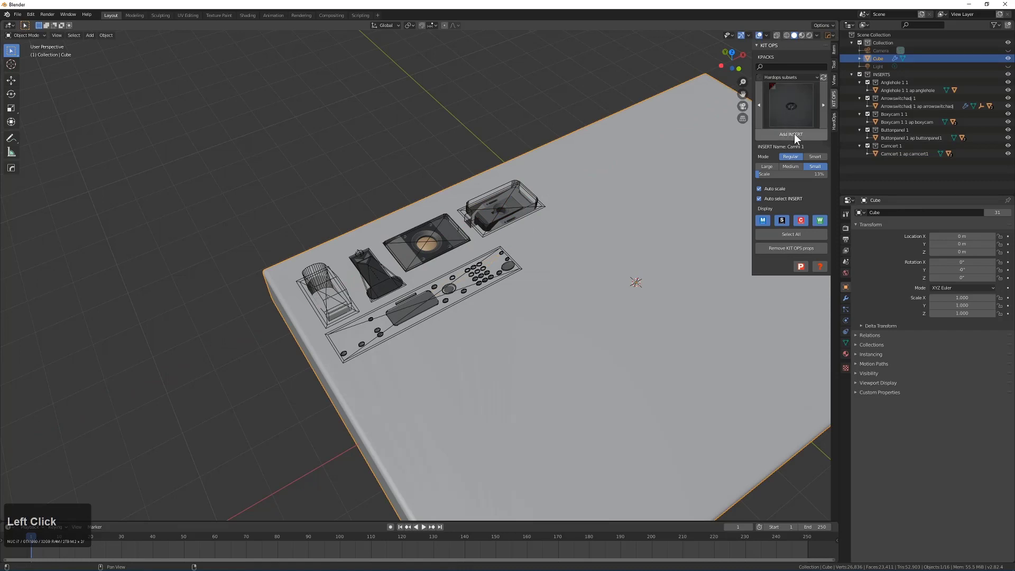
{"action": "scroll", "scroll_direction": "down", "scroll_amount": 3}
{"action": "left_click", "coordinate": [578, 192]}
{"action": "key", "text": "s"}
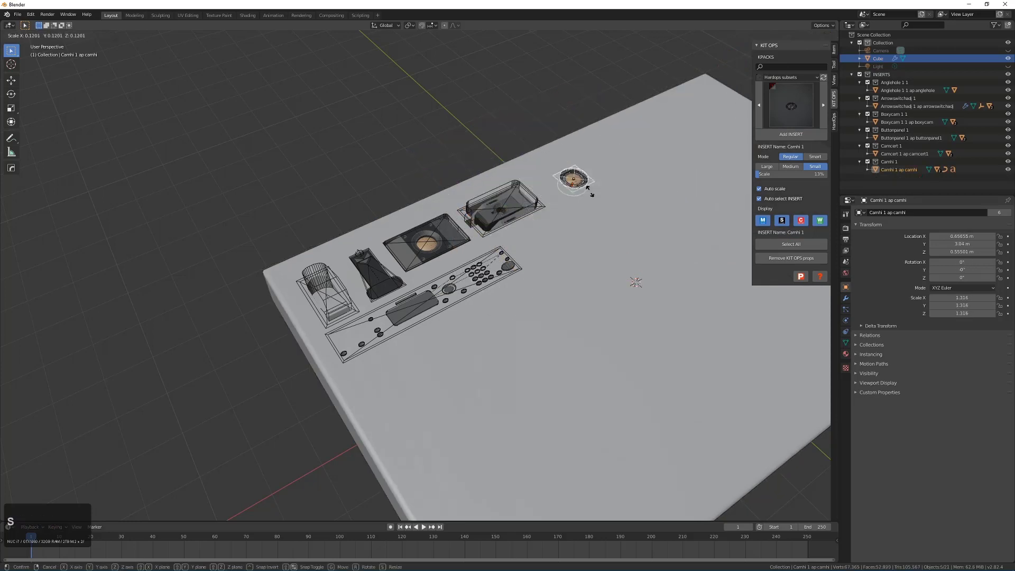
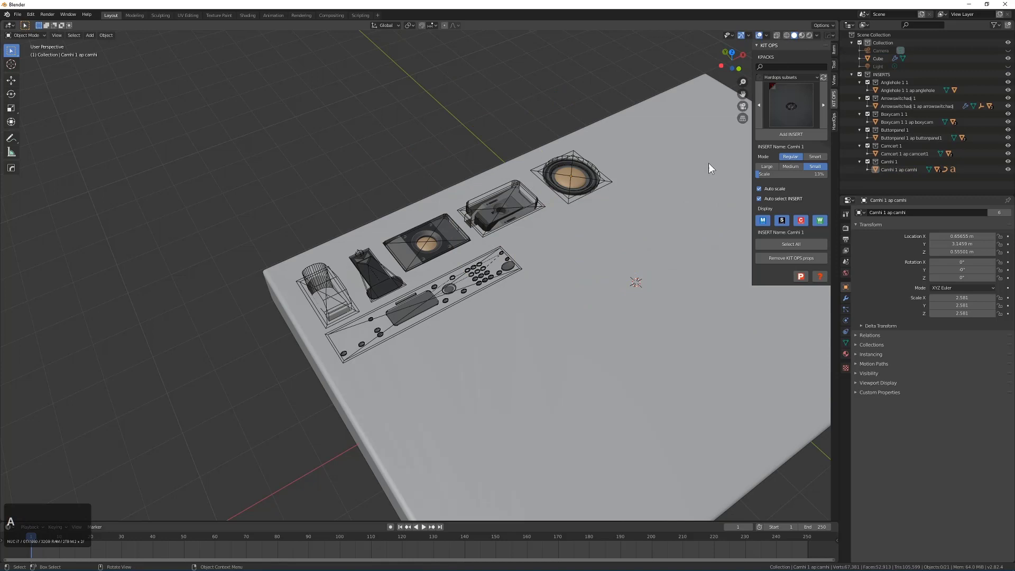
{"action": "left_click", "coordinate": [830, 112]}
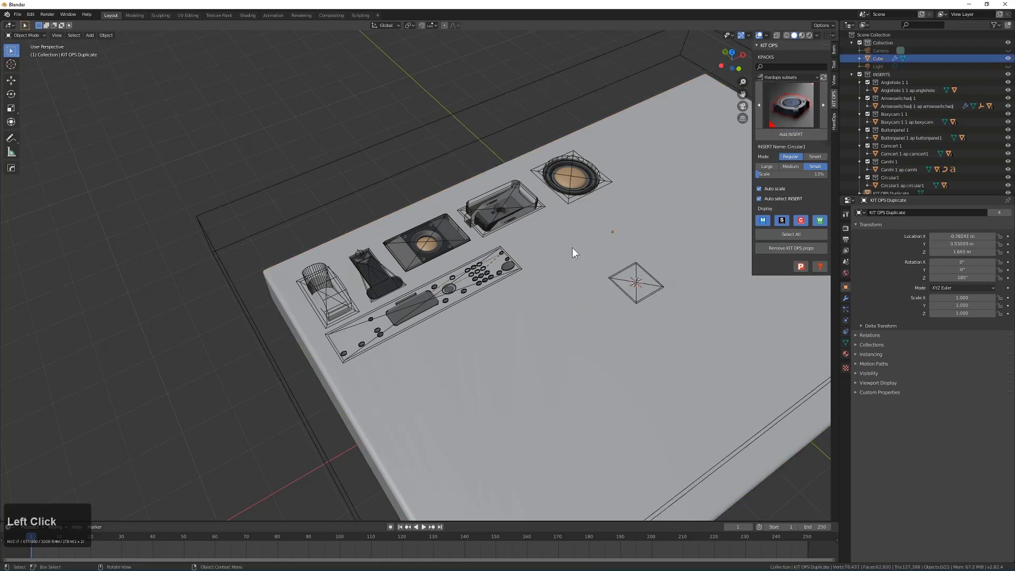
{"action": "key", "text": "Escape"}
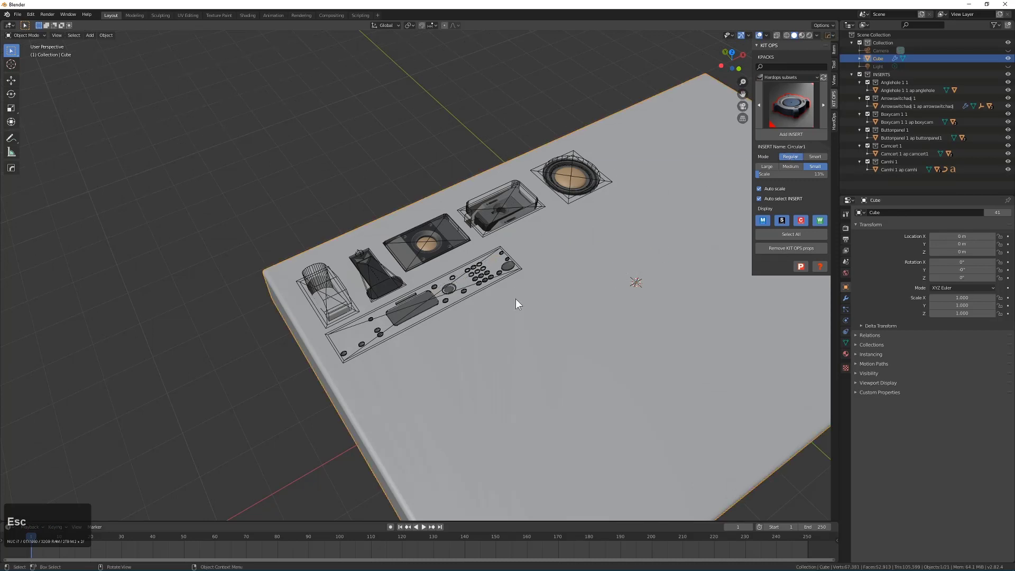
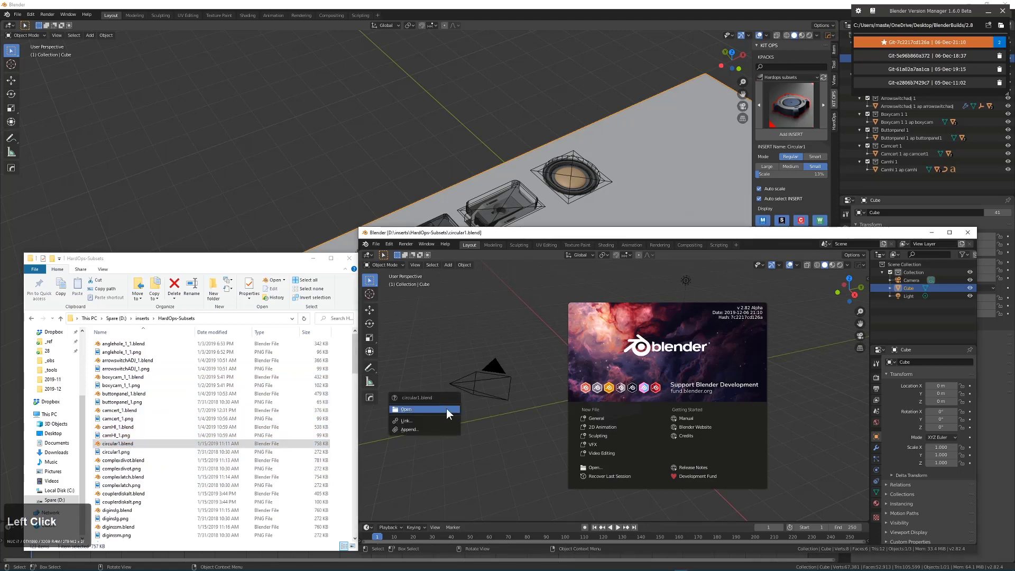
Open the dropped circular1.blend, set its Main obj in KIT OPS and save the file
{"action": "scroll", "scroll_direction": "up", "scroll_amount": 3}
{"action": "left_click", "coordinate": [771, 435]}
{"action": "key", "text": "g"}
{"action": "right_click", "coordinate": [761, 398]}
{"action": "middle_click", "coordinate": [689, 375]}
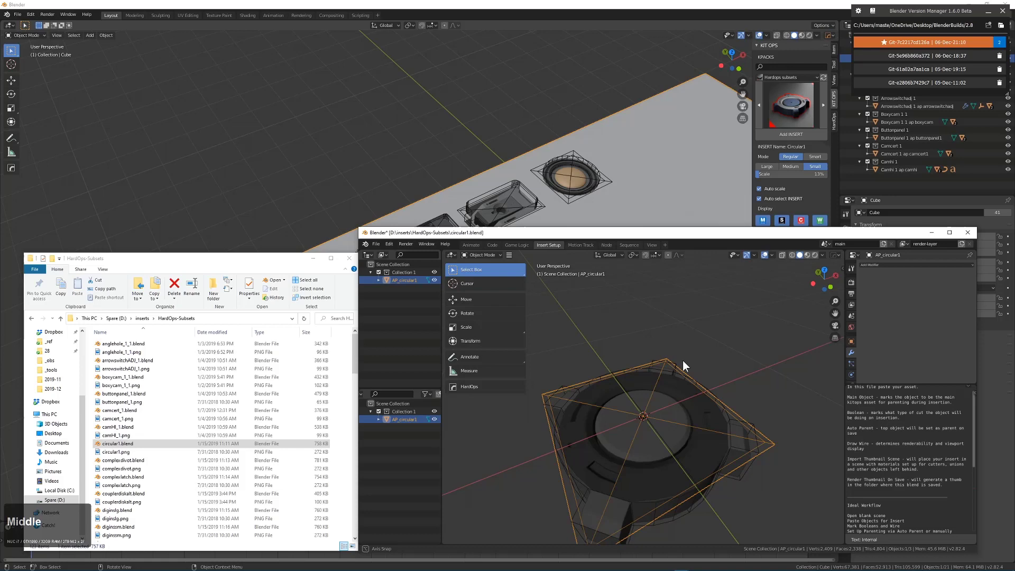
{"action": "key", "text": "n"}
{"action": "left_click", "coordinate": [845, 327]}
{"action": "middle_click", "coordinate": [703, 404]}
{"action": "key", "text": "ctrl+s"}
{"action": "key", "text": "g"}
Mark circular1's cutter object as Cutter type and drop the circular1 insert onto the slab
{"action": "right_click", "coordinate": [675, 402]}
{"action": "middle_click", "coordinate": [630, 385]}
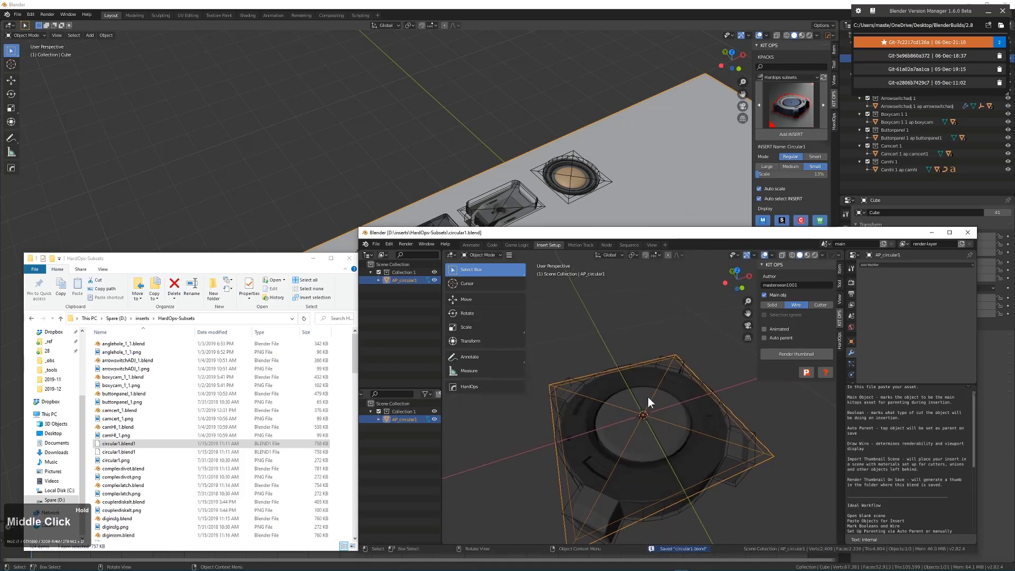
{"action": "left_click", "coordinate": [741, 420]}
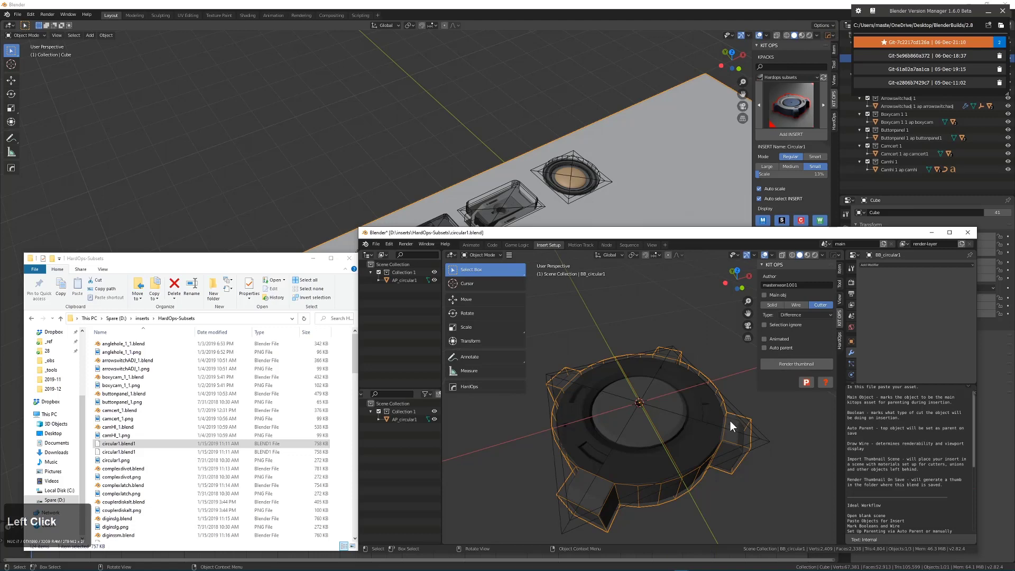
{"action": "left_click", "coordinate": [624, 10]}
{"action": "middle_click", "coordinate": [610, 221]}
{"action": "scroll", "scroll_direction": "up", "scroll_amount": 3}
{"action": "left_click", "coordinate": [563, 254]}
{"action": "scroll", "scroll_direction": "down", "scroll_amount": 3}
Shrink the circular1 insert and slide it along X into place
{"action": "left_click", "coordinate": [546, 262]}
{"action": "key", "text": "s"}
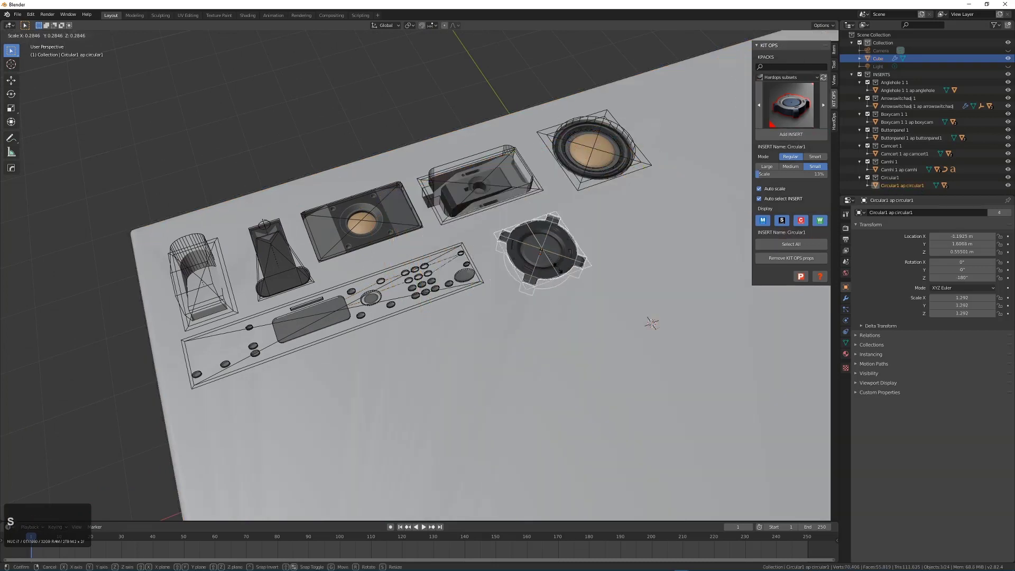
{"action": "left_click", "coordinate": [575, 278]}
{"action": "key", "text": "g"}
{"action": "key", "text": "x"}
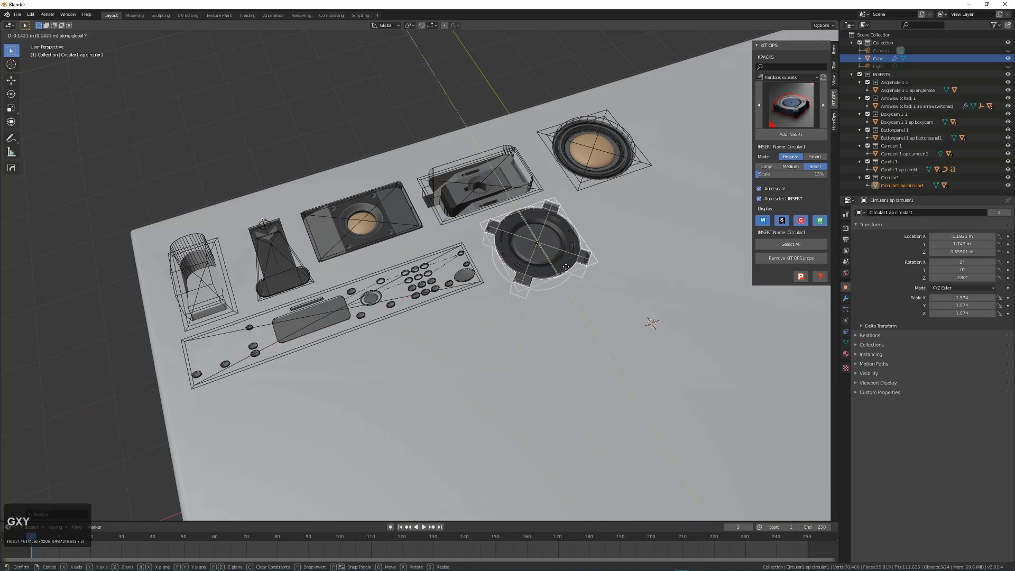
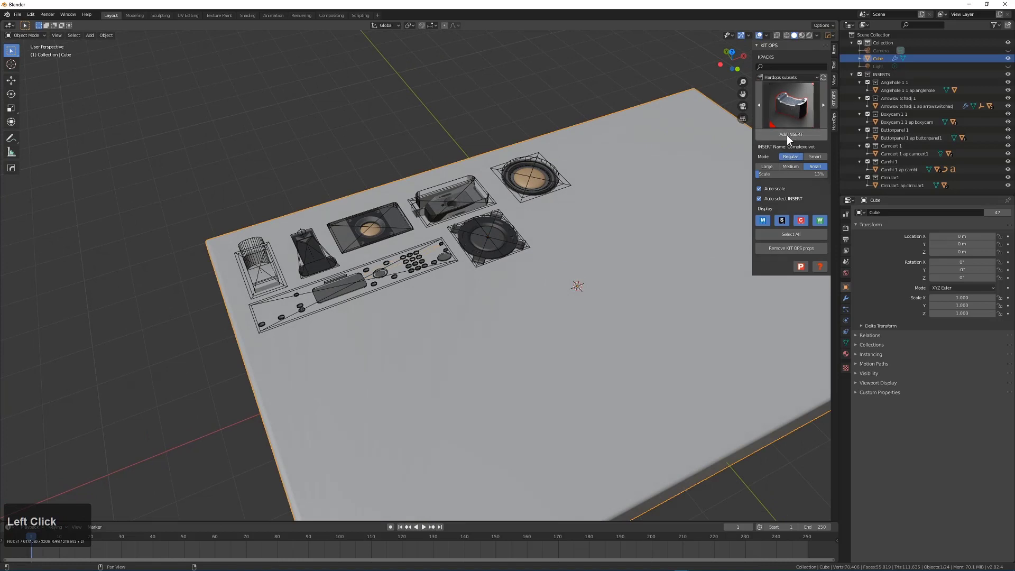
Add a Complexdivot insert and position it beside the circular one
{"action": "left_click", "coordinate": [602, 208]}
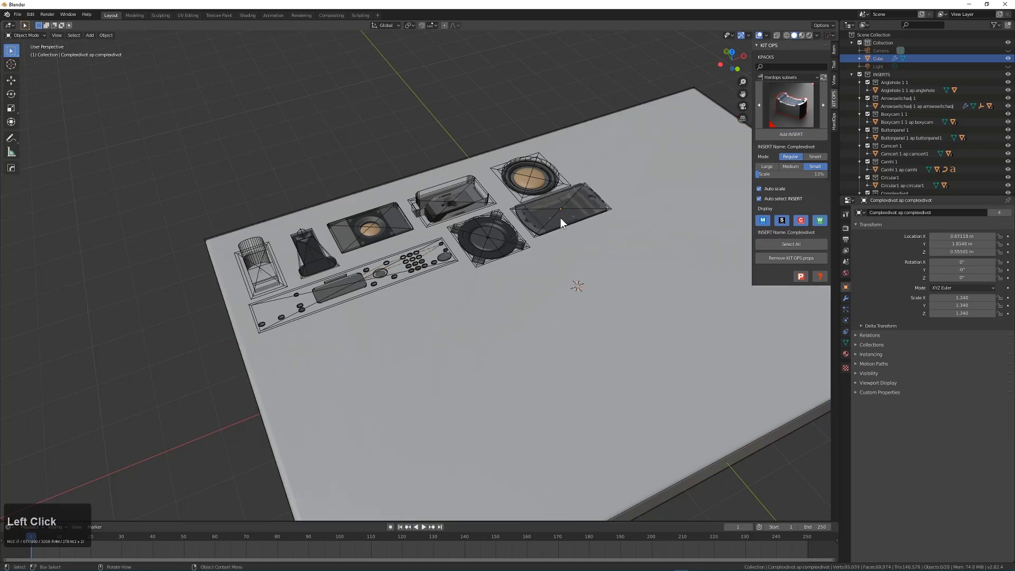
{"action": "middle_click", "coordinate": [568, 222]}
{"action": "key", "text": "g"}
{"action": "key", "text": "x"}
{"action": "key", "text": "y"}
{"action": "left_click", "coordinate": [575, 230]}
{"action": "key", "text": "a"}
Add a large Couplerdiskalt disc below the button panel
{"action": "middle_click", "coordinate": [585, 262]}
{"action": "left_click", "coordinate": [534, 308]}
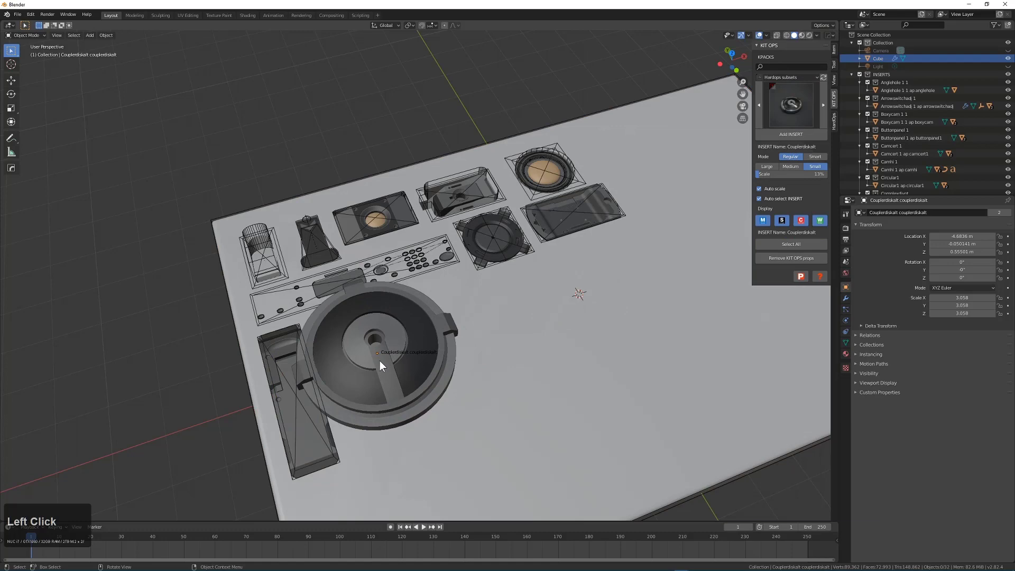
{"action": "scroll", "scroll_direction": "down", "scroll_amount": 3}
{"action": "left_click", "coordinate": [380, 374]}
{"action": "middle_click", "coordinate": [391, 368]}
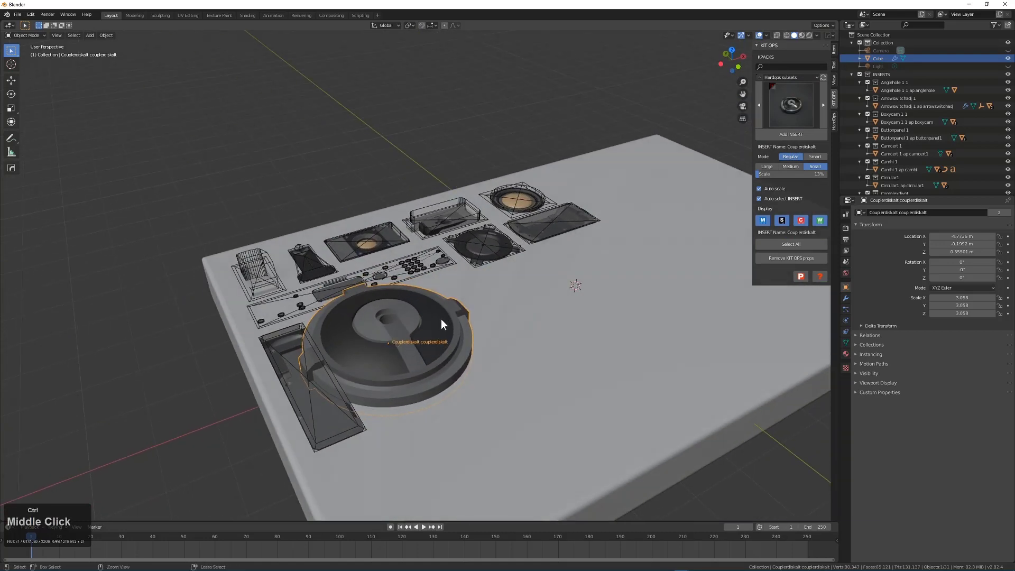
Remove the Couplerdiskalt disc and add a Diginsig vent strip, scaled to fit the plate
{"action": "key", "text": "ctrl+z"}
{"action": "left_click", "coordinate": [440, 321]}
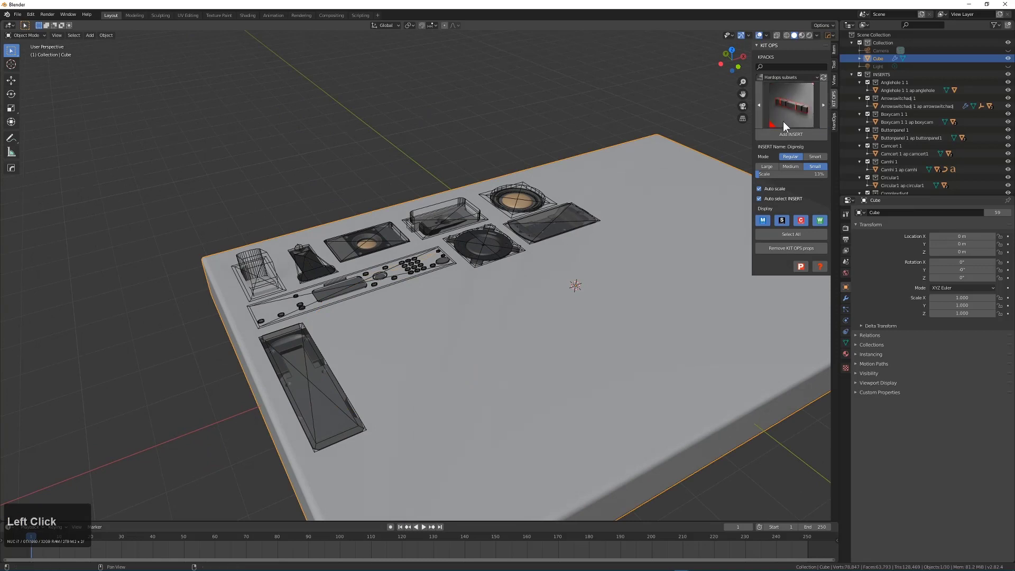
{"action": "middle_click", "coordinate": [524, 303]}
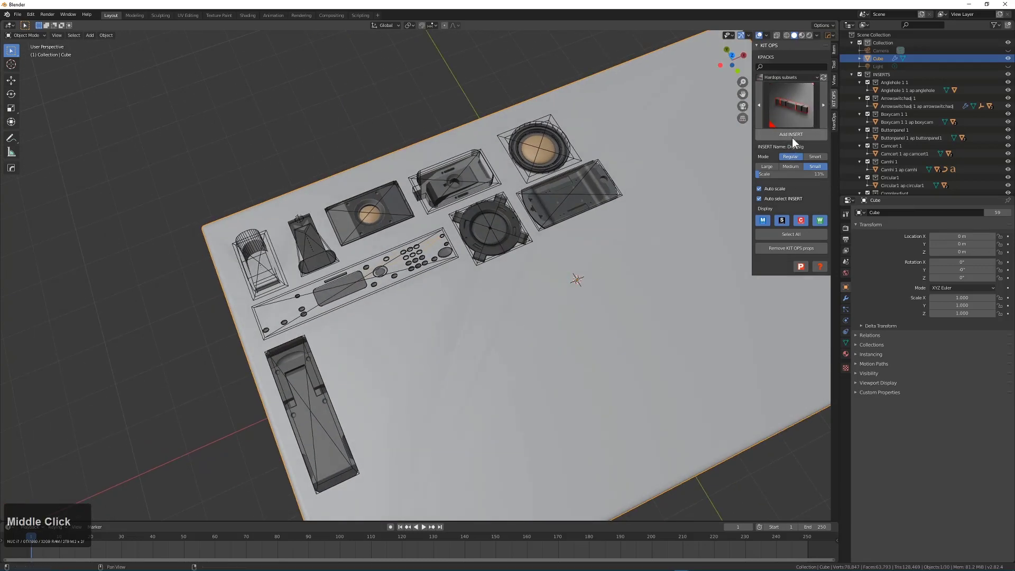
{"action": "left_click", "coordinate": [796, 136]}
{"action": "scroll", "scroll_direction": "up", "scroll_amount": 3}
{"action": "scroll", "scroll_direction": "down", "scroll_amount": 3}
{"action": "left_click", "coordinate": [399, 313]}
{"action": "key", "text": "s"}
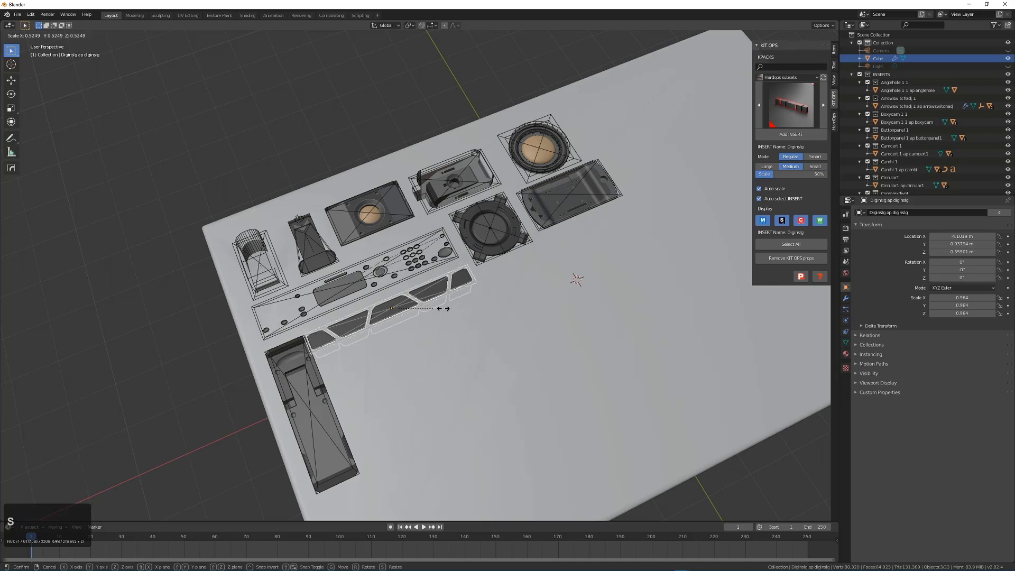
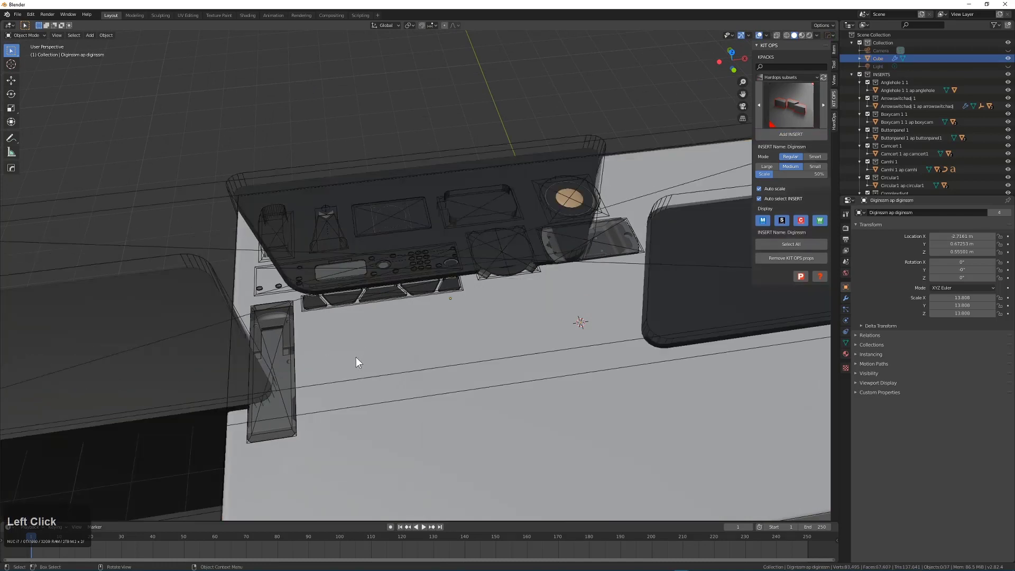
Add a shrunken Diginsem strip below the vents and a Doublegrateg grate
{"action": "scroll", "scroll_direction": "down", "scroll_amount": 3}
{"action": "scroll", "scroll_direction": "up", "scroll_amount": 3}
{"action": "left_click", "coordinate": [393, 347]}
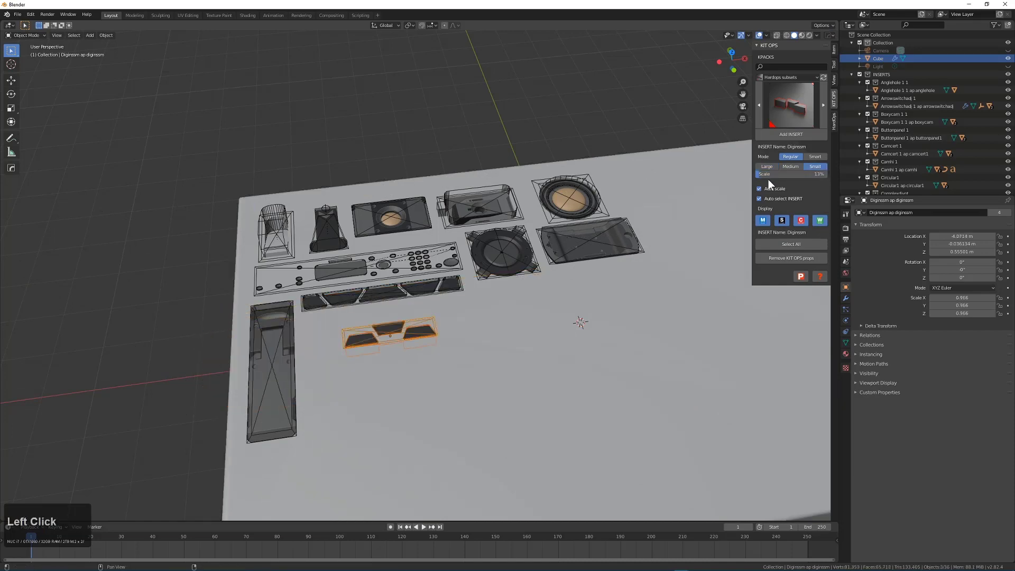
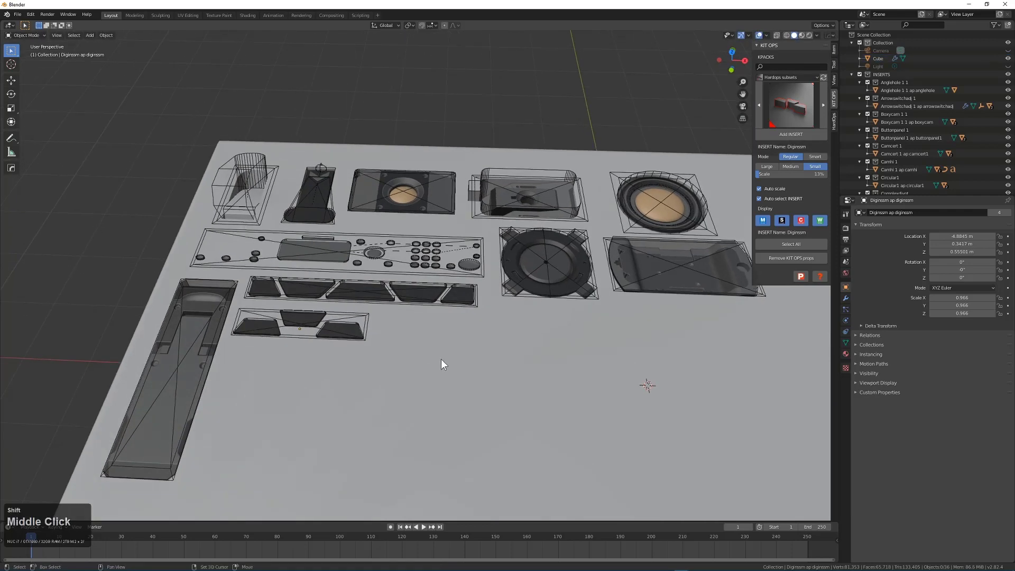
{"action": "left_click", "coordinate": [454, 316]}
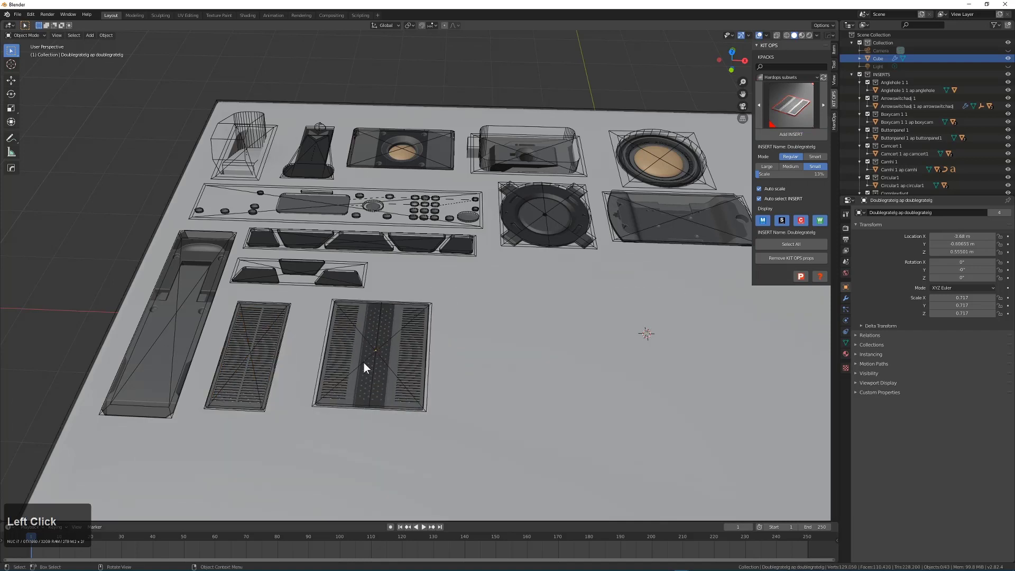
Add the Doublehinge insert from the kit onto the plate
{"action": "key", "text": "alt+a"}
{"action": "left_click", "coordinate": [830, 107]}
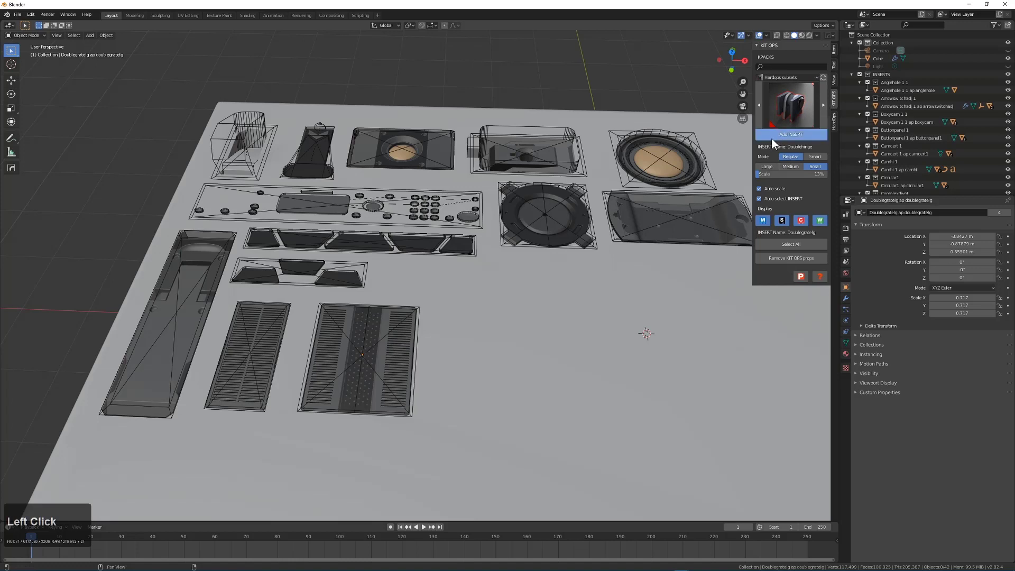
{"action": "key", "text": "ctrl+z"}
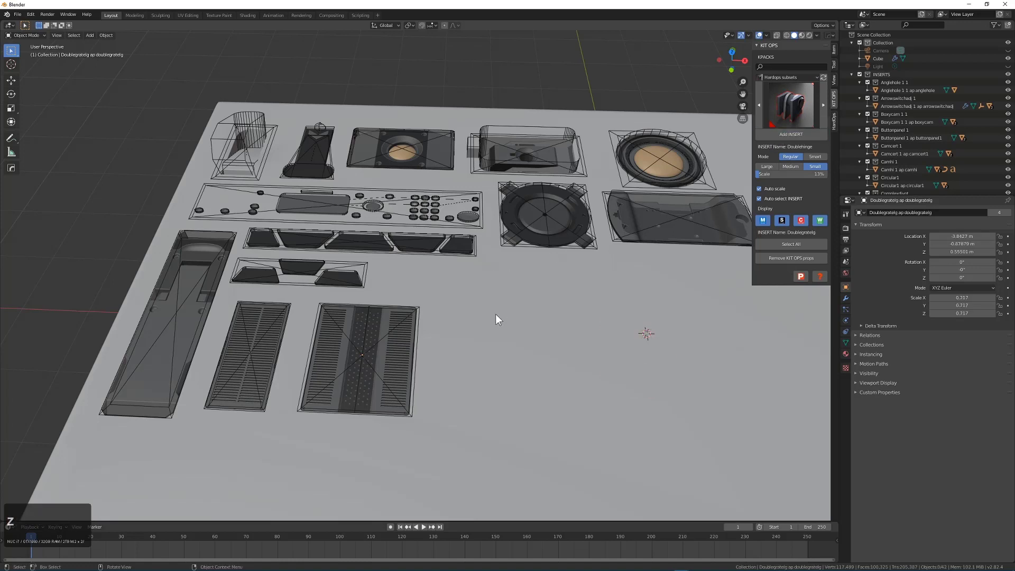
{"action": "left_click", "coordinate": [500, 319]}
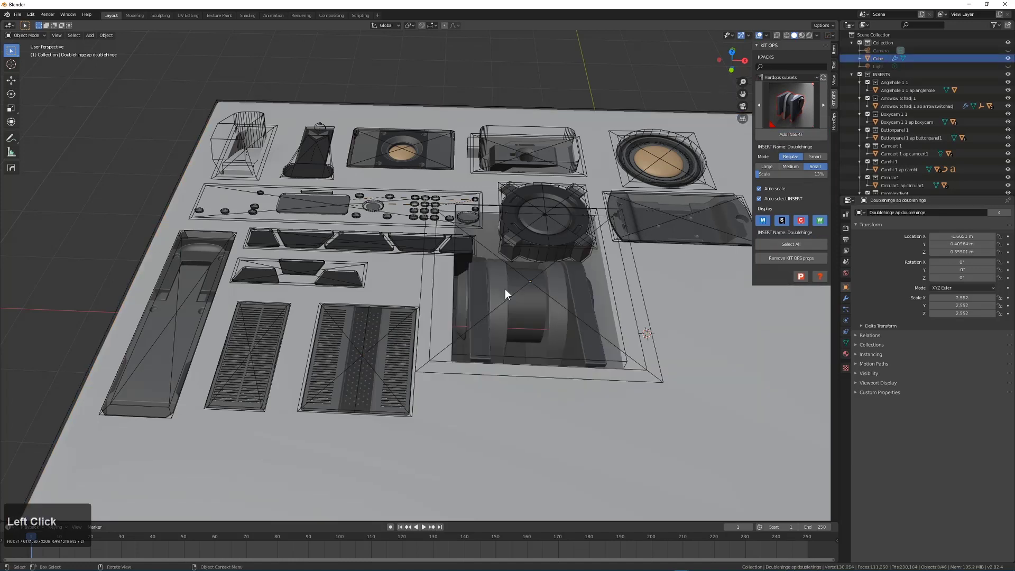
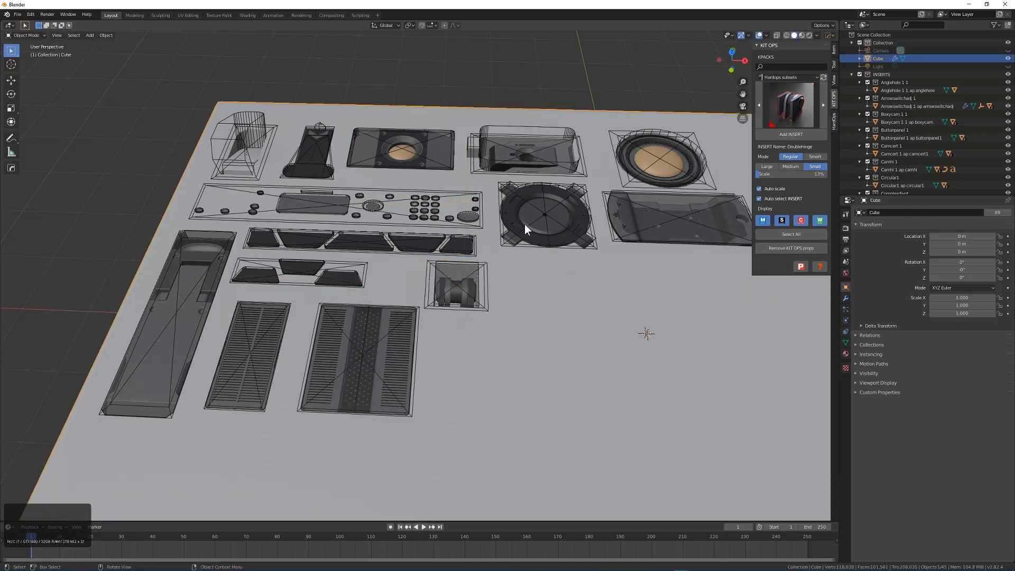
Bring up the Hard Ops Q menu's modifier list for the hinge and dismiss it
{"action": "key", "text": "q"}
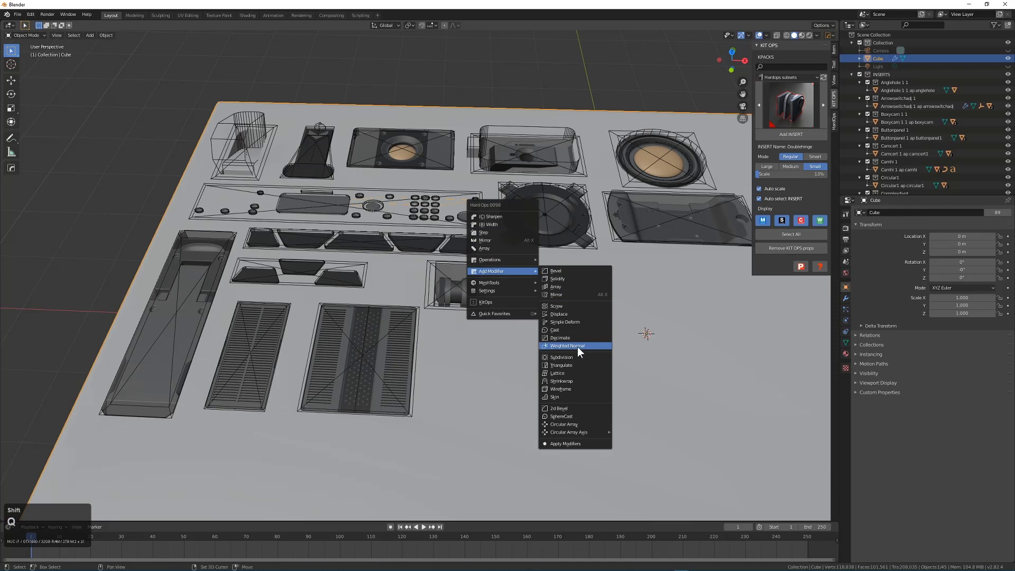
{"action": "left_click", "coordinate": [581, 352]}
{"action": "key", "text": "alt+a"}
{"action": "middle_click", "coordinate": [546, 329]}
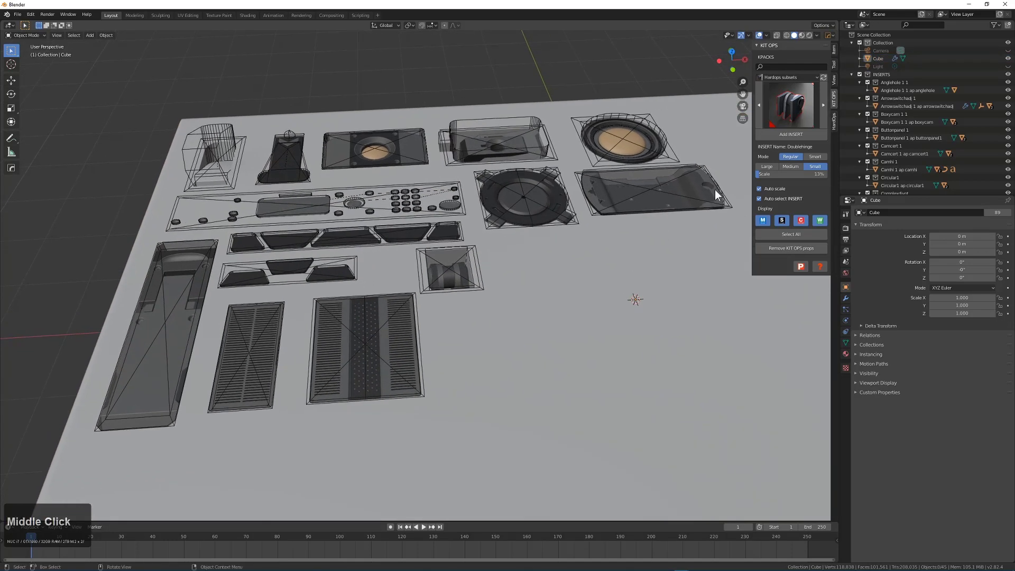
Add a Doublelatch insert shrunk to fit beside the grates, then pick Eleshaft next
{"action": "left_click", "coordinate": [572, 287]}
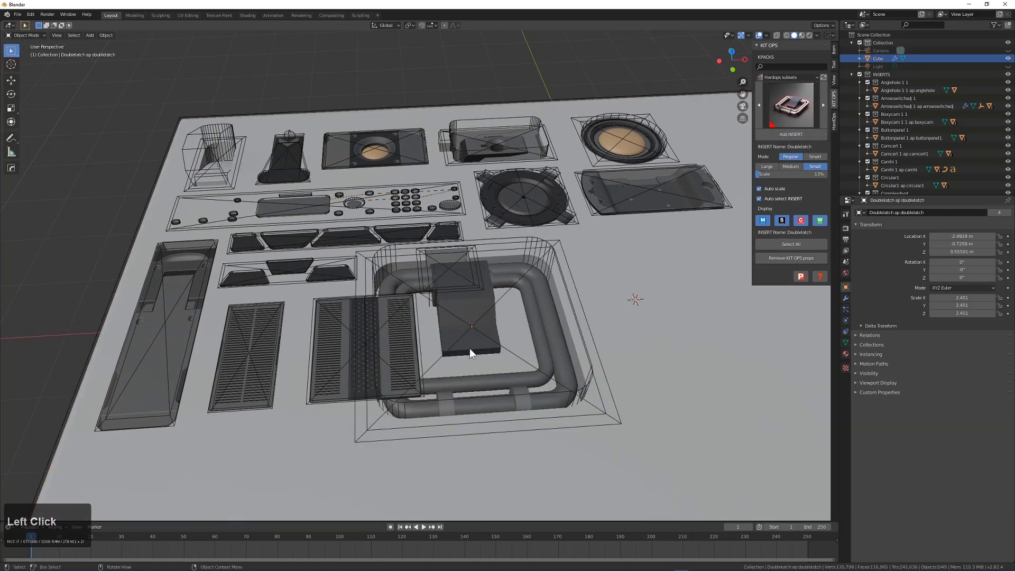
{"action": "left_click", "coordinate": [478, 355]}
{"action": "key", "text": "s"}
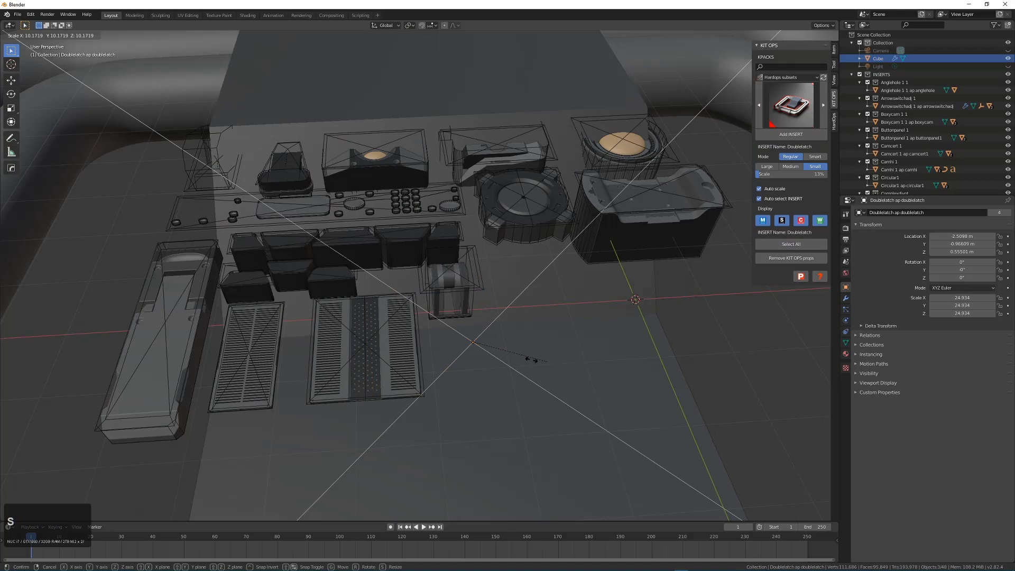
{"action": "left_click", "coordinate": [484, 356]}
{"action": "key", "text": "s"}
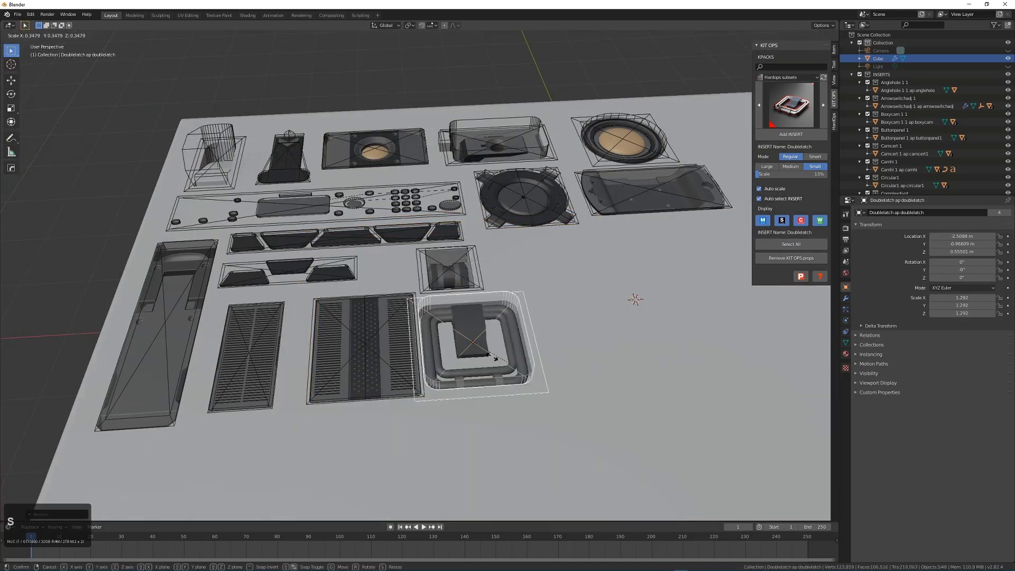
{"action": "left_click", "coordinate": [509, 364]}
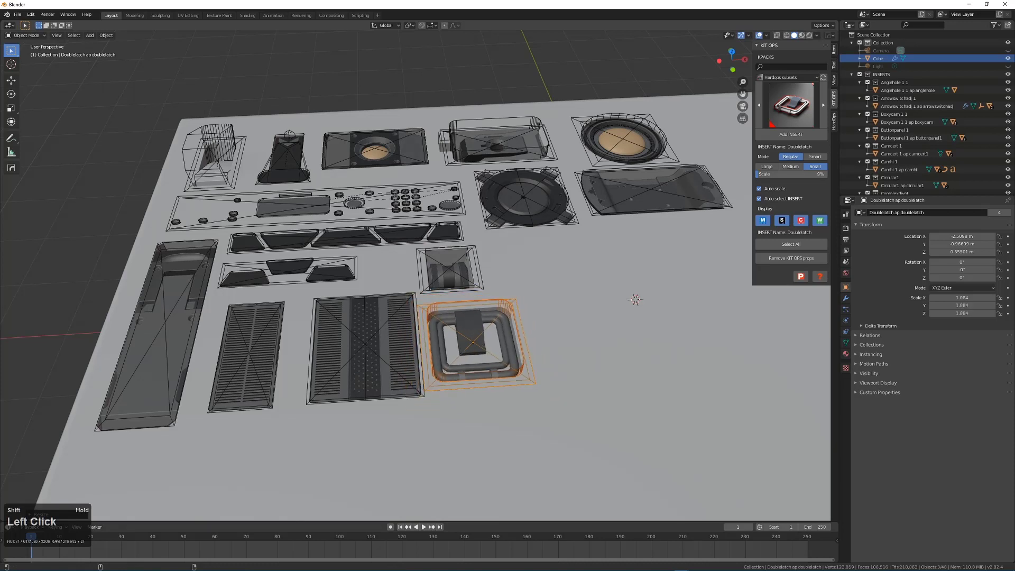
{"action": "key", "text": "alt+a"}
{"action": "left_click", "coordinate": [575, 312]}
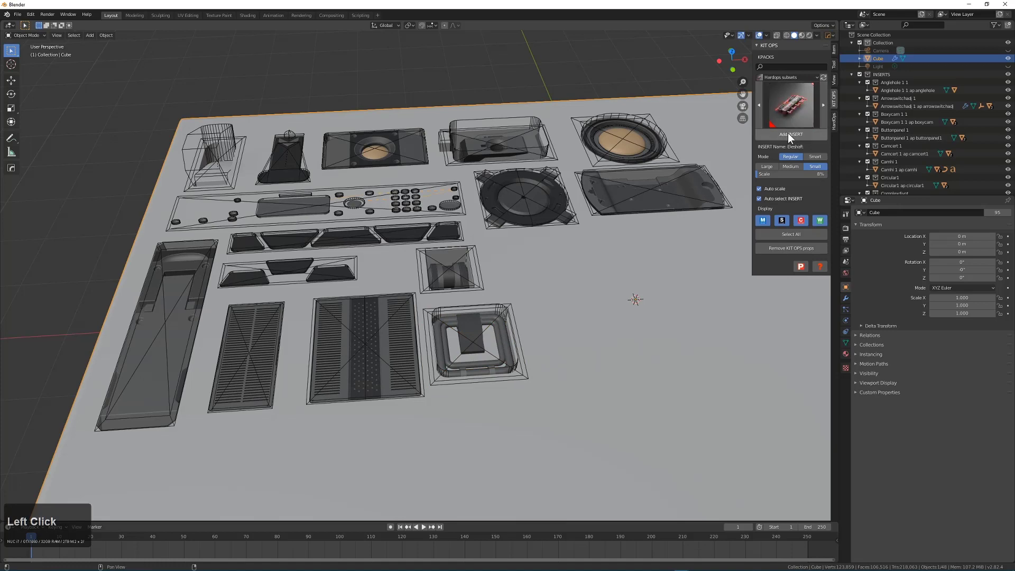
Add the small Eleshaft insert onto the plate
{"action": "scroll", "scroll_direction": "down", "scroll_amount": 3}
{"action": "middle_click", "coordinate": [487, 383]}
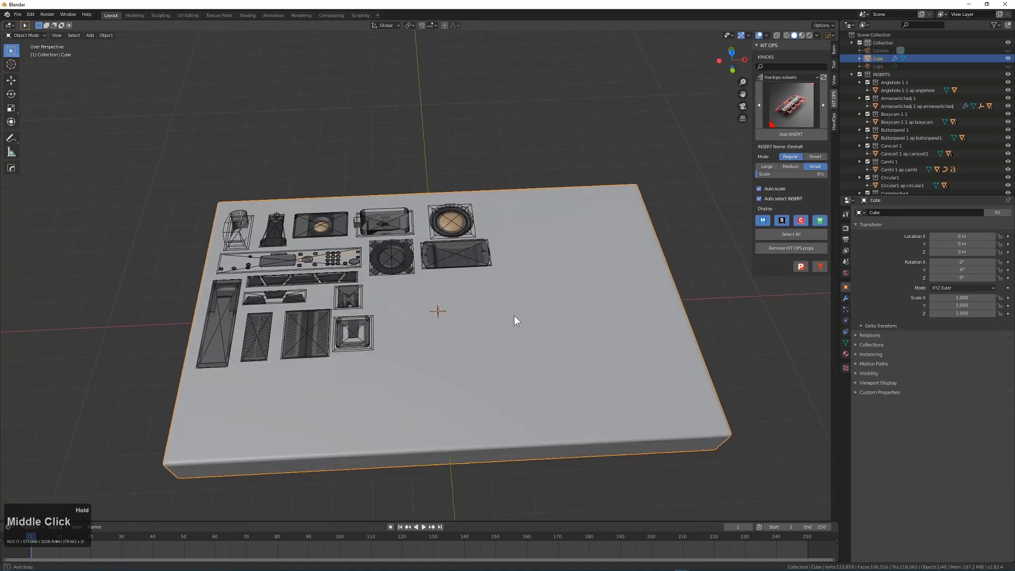
{"action": "left_click", "coordinate": [797, 138]}
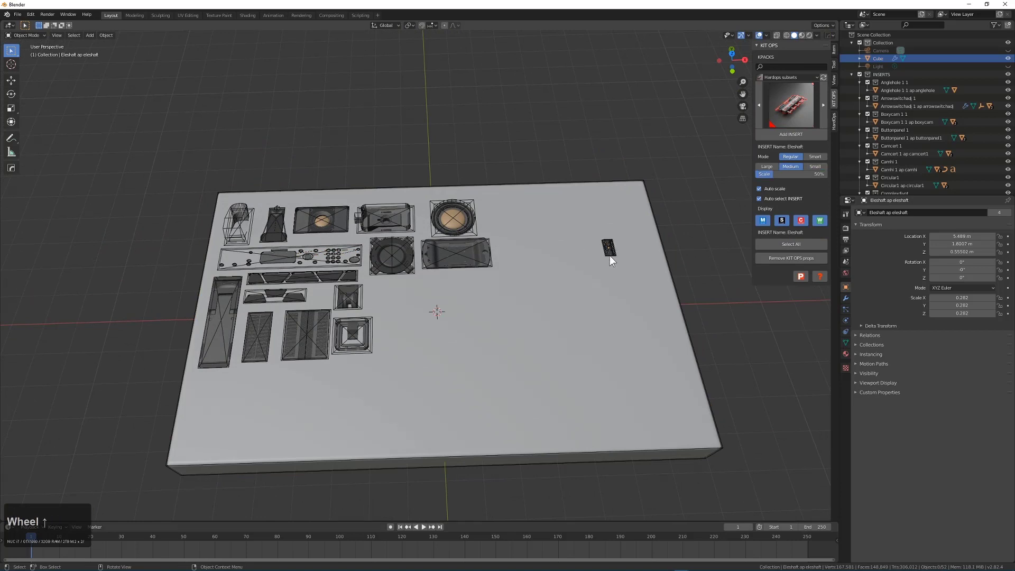
{"action": "left_click", "coordinate": [617, 259]}
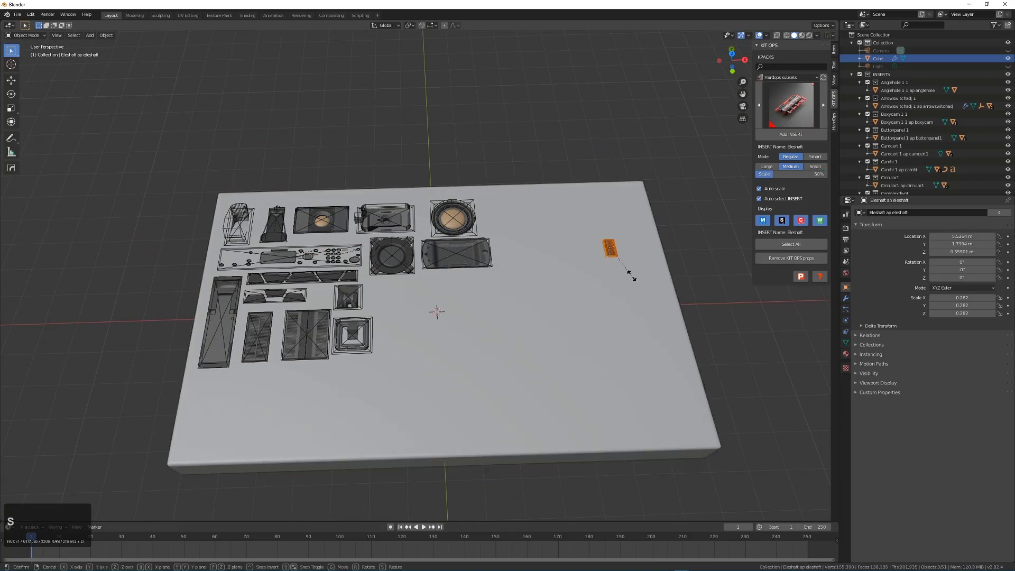
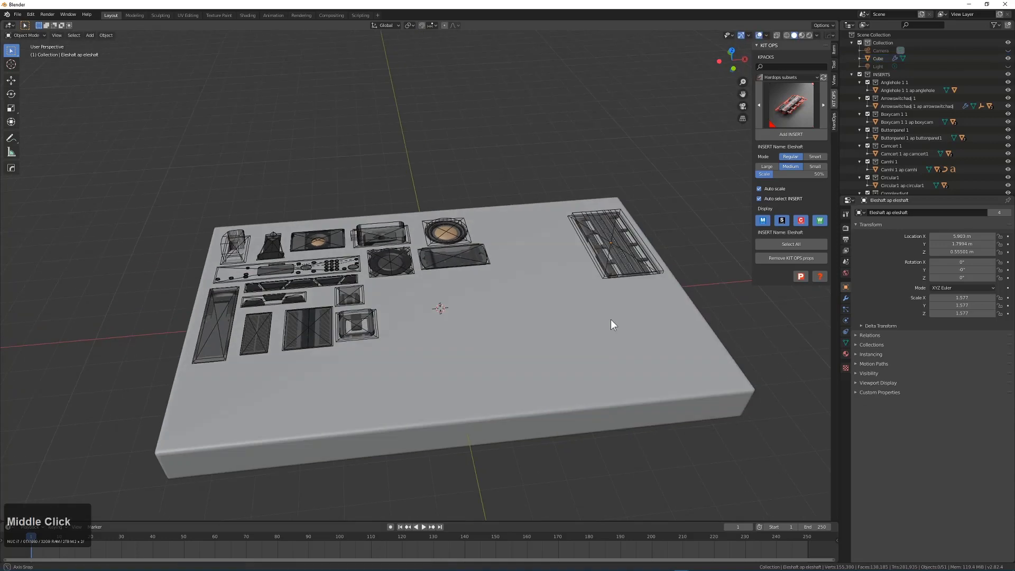
Add a Flatlatch insert and scale it down among the other pieces
{"action": "left_click", "coordinate": [575, 318]}
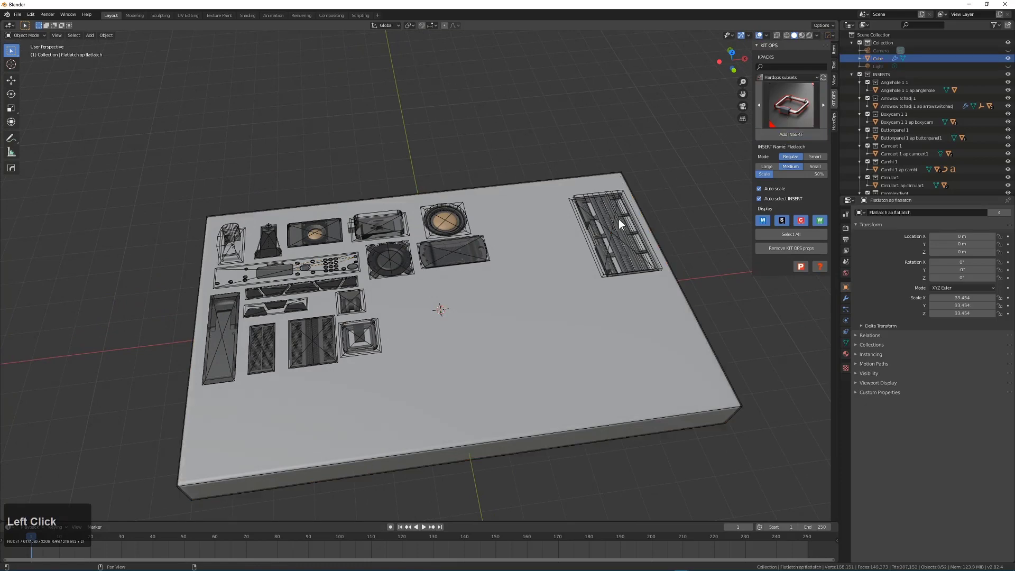
{"action": "scroll", "scroll_direction": "down", "scroll_amount": 3}
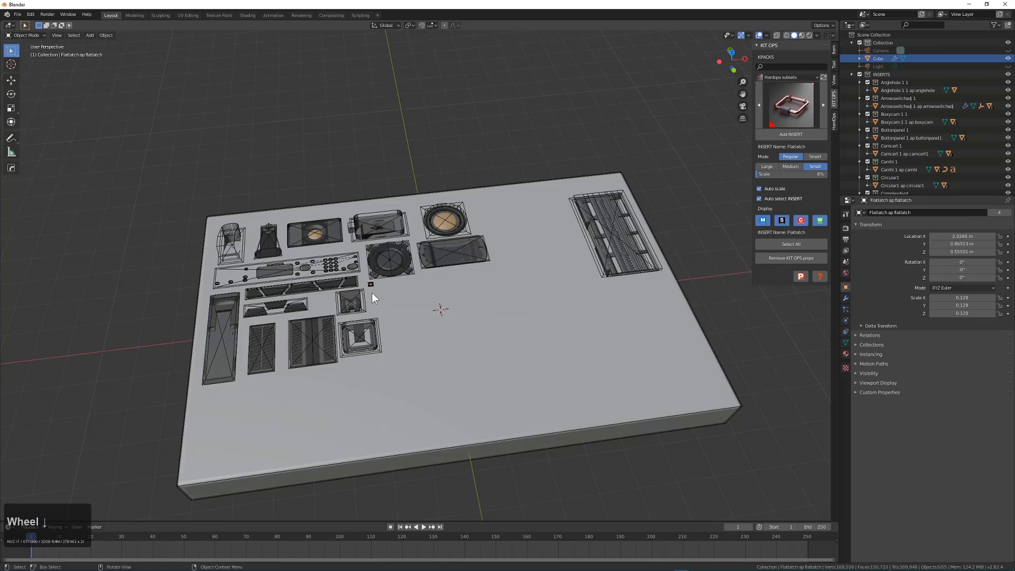
{"action": "left_click", "coordinate": [381, 299]}
{"action": "scroll", "scroll_direction": "up", "scroll_amount": 3}
{"action": "key", "text": "s"}
{"action": "left_click", "coordinate": [408, 307]}
{"action": "key", "text": "alt+a"}
Try adding the Gearset1 insert from the subsets kit, then undo it
{"action": "left_click", "coordinate": [440, 303]}
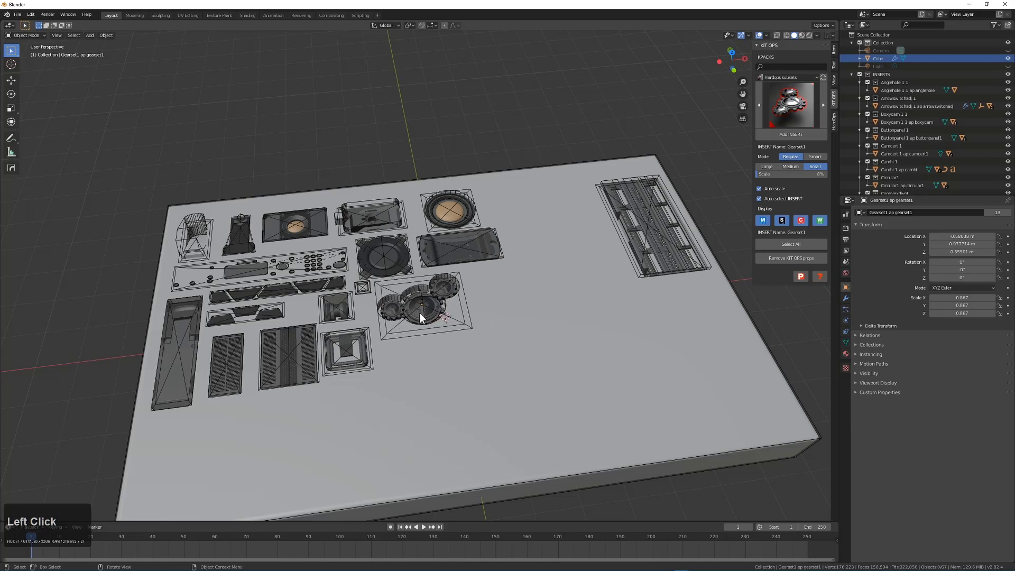
{"action": "left_click", "coordinate": [434, 316]}
{"action": "key", "text": "shift+space"}
{"action": "key", "text": "ctrl+z"}
{"action": "key", "text": "alt+a"}
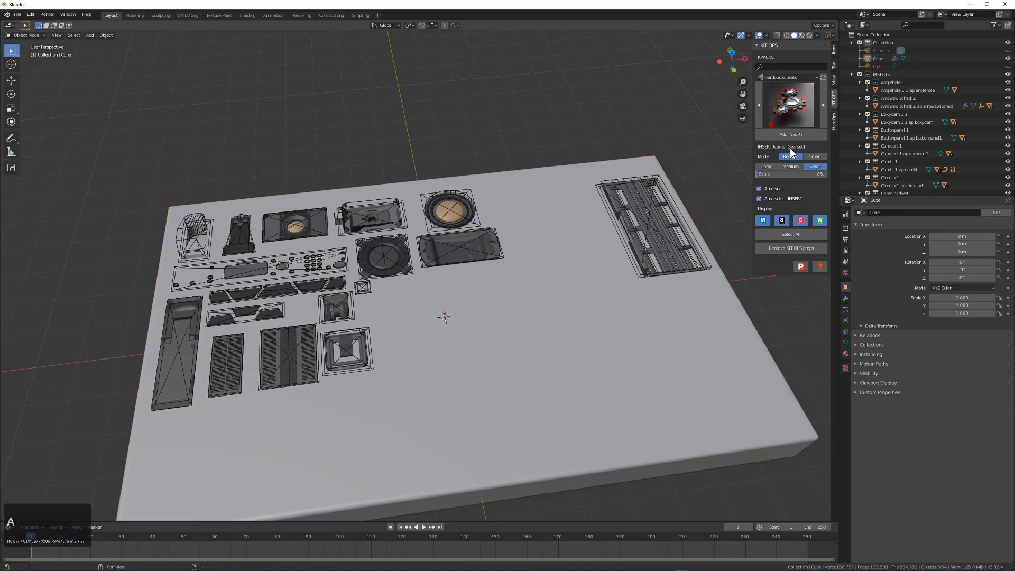
Switch to the Gearset1 insert file, select the gears and play their animation
{"action": "left_click", "coordinate": [198, 225]}
{"action": "scroll", "scroll_direction": "down", "scroll_amount": 3}
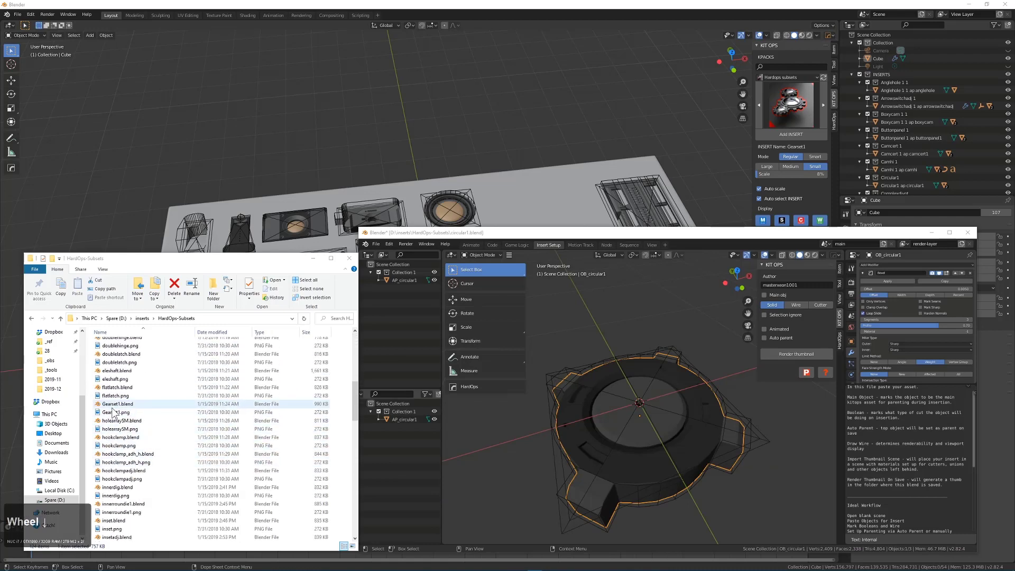
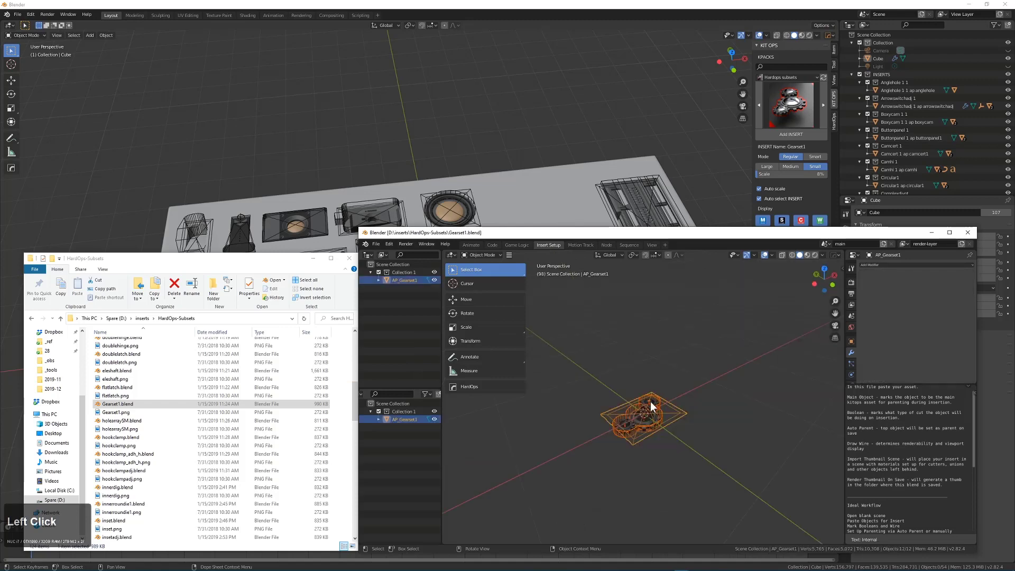
{"action": "scroll", "scroll_direction": "up", "scroll_amount": 3}
{"action": "left_click", "coordinate": [741, 433]}
{"action": "key", "text": "g"}
{"action": "right_click", "coordinate": [695, 418]}
{"action": "key", "text": "space"}
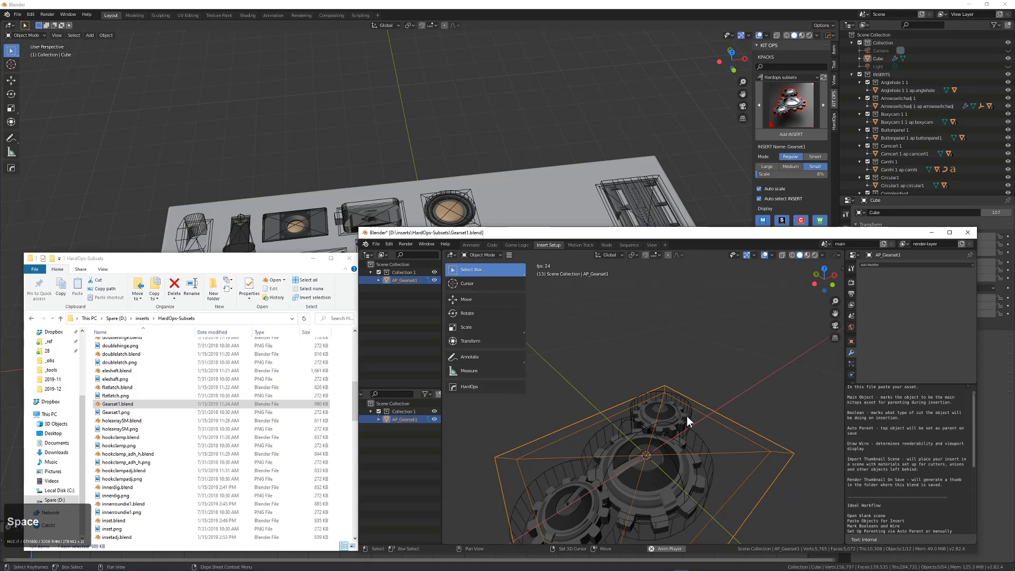
Mark the Gearset1 insert as Animated, save the file and return to the board scene
{"action": "key", "text": "n"}
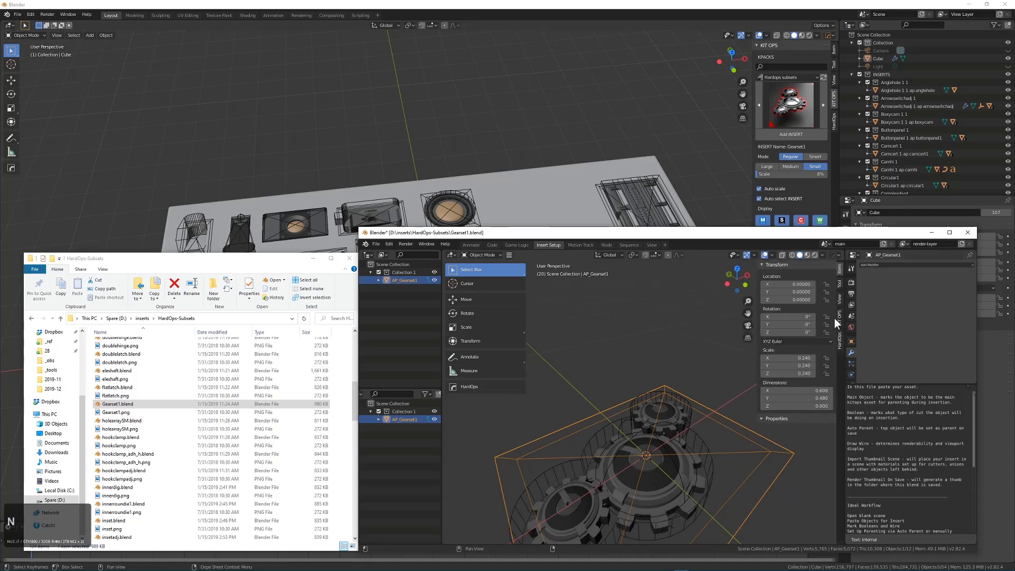
{"action": "left_click", "coordinate": [847, 325]}
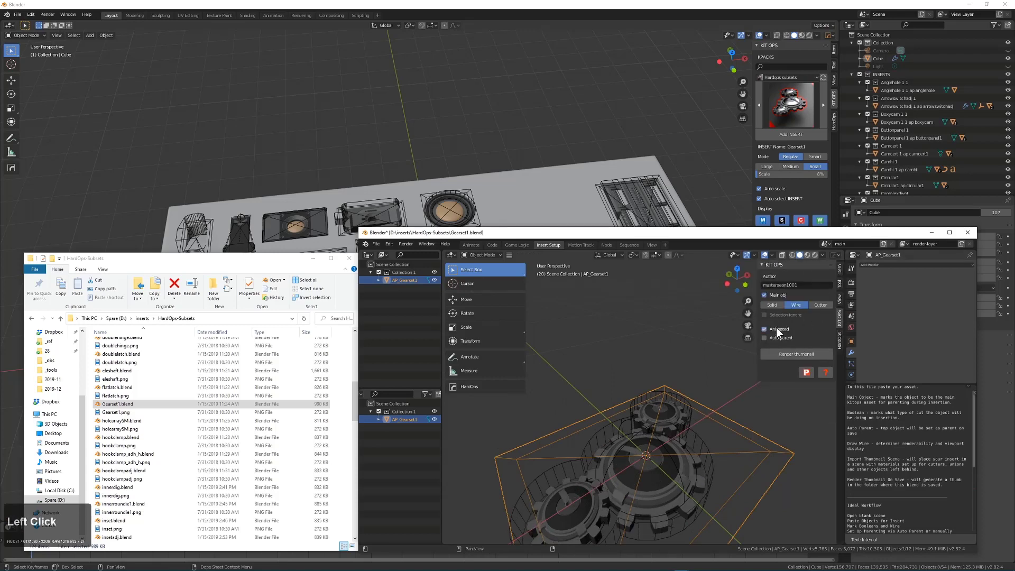
{"action": "middle_click", "coordinate": [685, 425]}
{"action": "middle_click", "coordinate": [702, 434]}
{"action": "key", "text": "ctrl+s"}
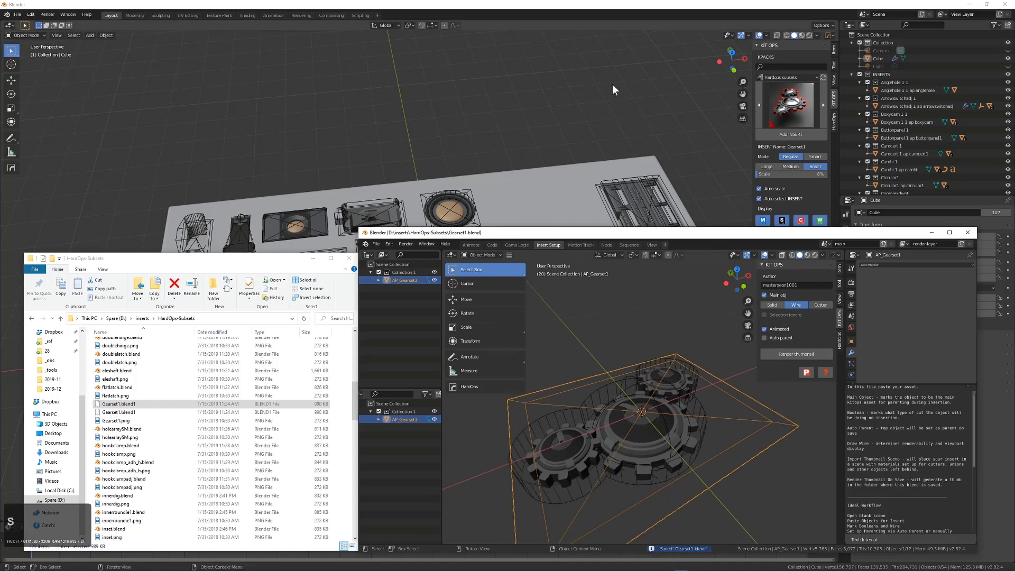
{"action": "left_click", "coordinate": [578, 8]}
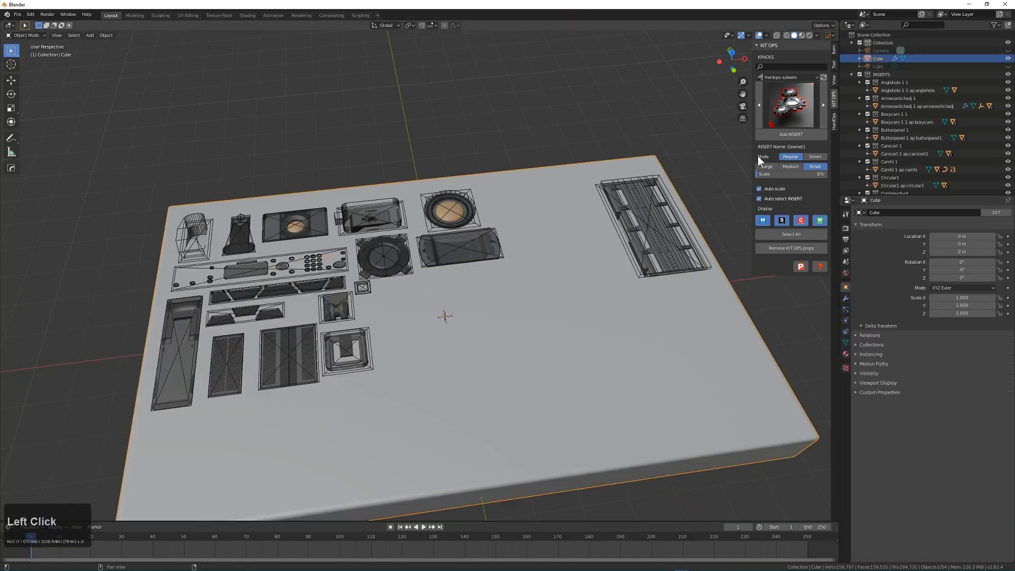
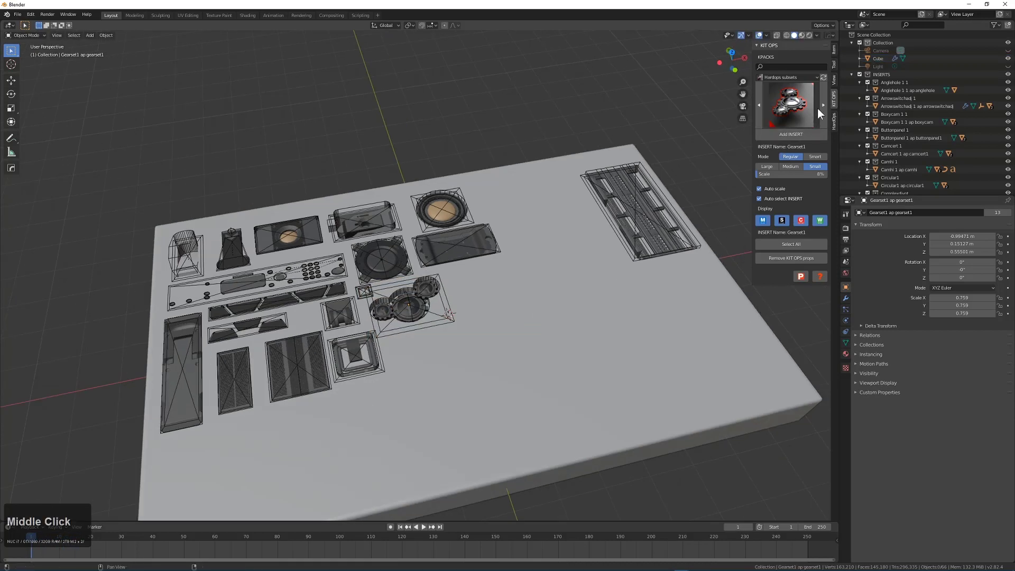
Add the Holearraysm perforated panel insert onto the board
{"action": "left_click", "coordinate": [826, 110]}
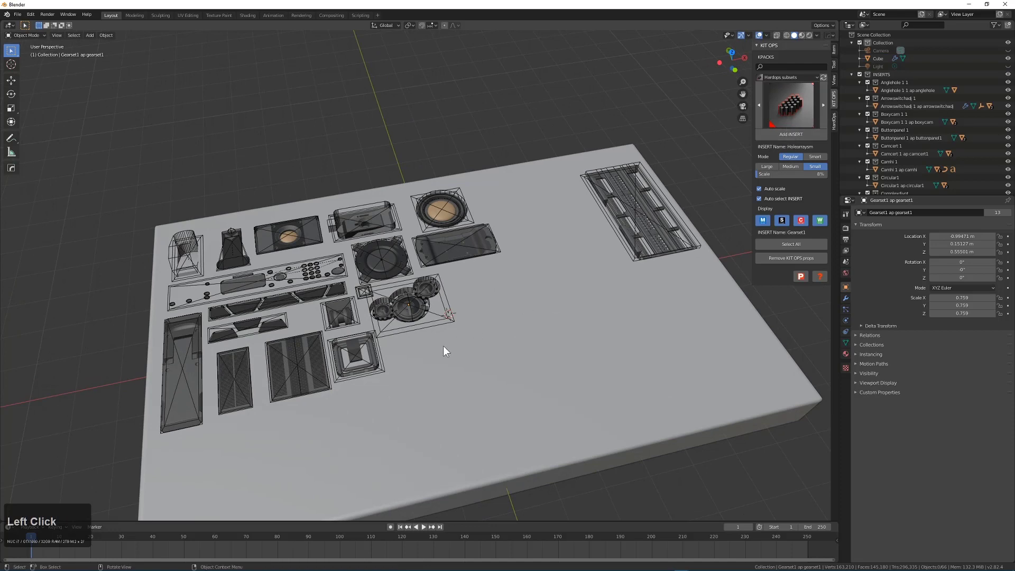
{"action": "scroll", "scroll_direction": "up", "scroll_amount": 3}
{"action": "left_click", "coordinate": [796, 141]}
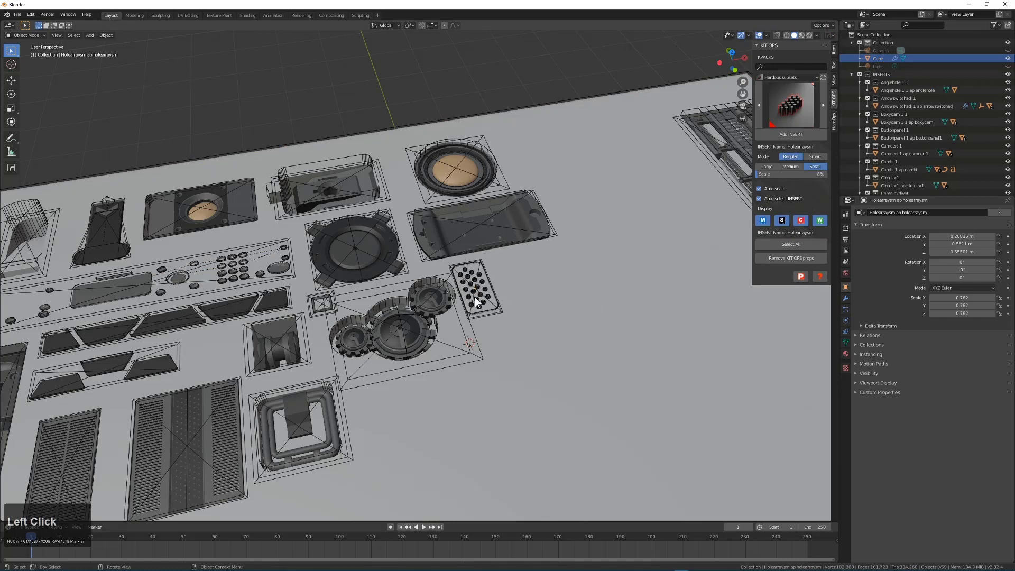
{"action": "scroll", "scroll_direction": "up", "scroll_amount": 3}
{"action": "middle_click", "coordinate": [600, 310]}
{"action": "scroll", "scroll_direction": "up", "scroll_amount": 3}
{"action": "key", "text": "alt+a"}
Slide the hole array beside the gears and add the Hookclamp insert
{"action": "scroll", "scroll_direction": "down", "scroll_amount": 3}
{"action": "left_click_drag", "start_coordinate": [511, 347], "coordinate": [484, 317]}
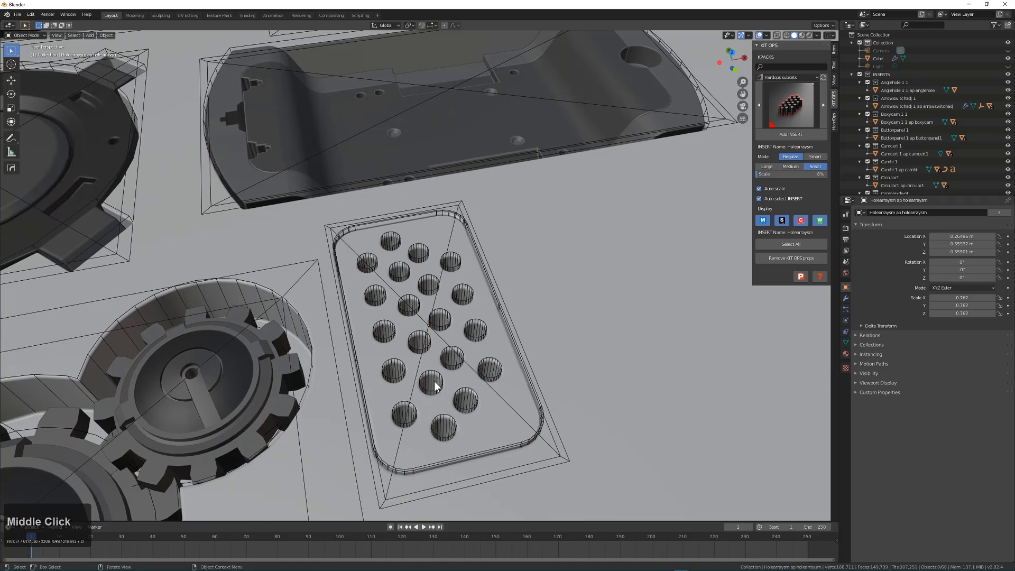
{"action": "scroll", "scroll_direction": "down", "scroll_amount": 3}
{"action": "left_click", "coordinate": [461, 367]}
{"action": "middle_click", "coordinate": [492, 370]}
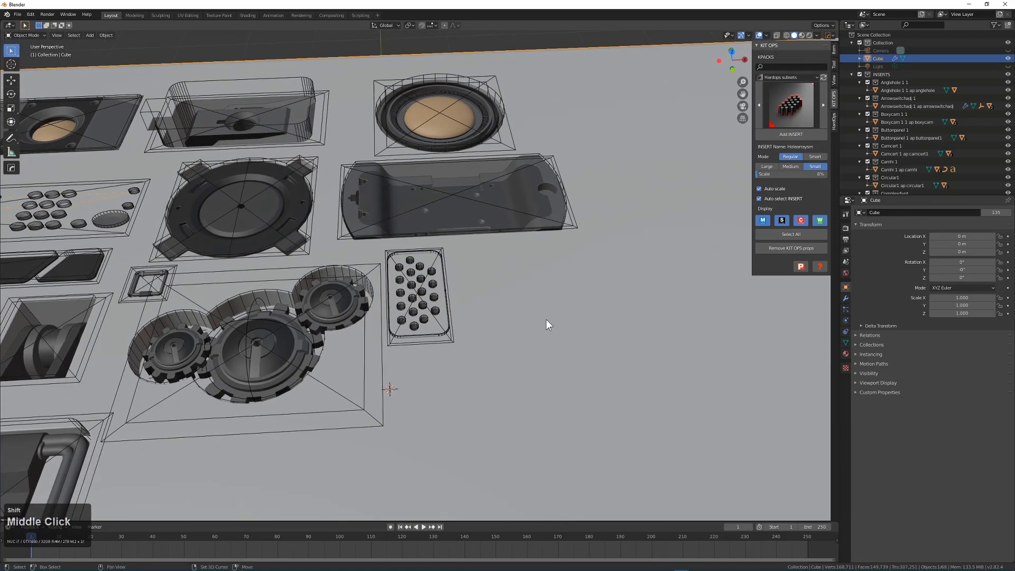
{"action": "left_click", "coordinate": [829, 115]}
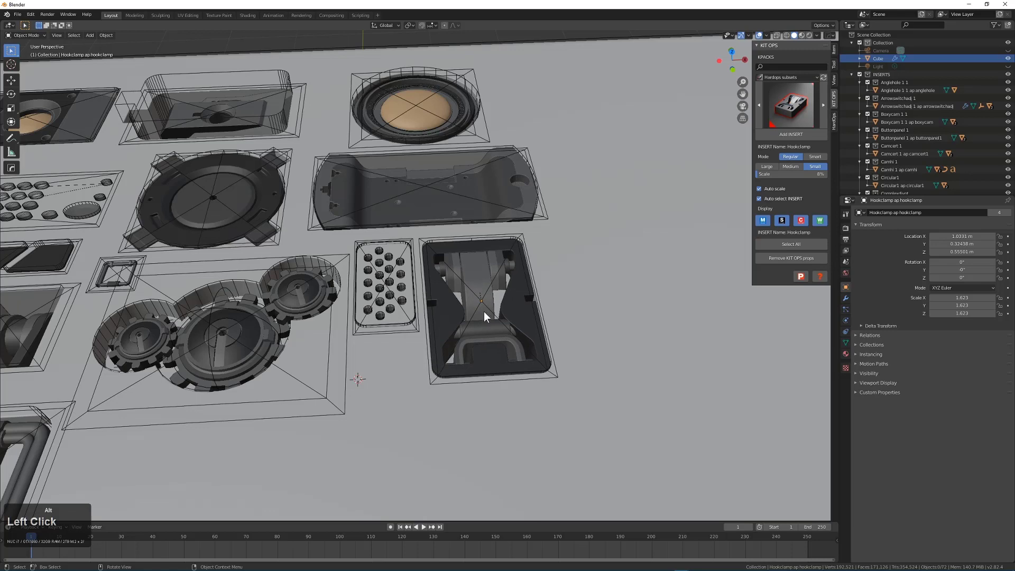
Settle the Hookclamp beside the hole array and orbit to inspect its cut
{"action": "key", "text": "alt+a"}
{"action": "middle_click", "coordinate": [336, 331]}
{"action": "middle_click", "coordinate": [468, 335]}
{"action": "middle_click", "coordinate": [516, 319]}
{"action": "left_click", "coordinate": [763, 41]}
{"action": "middle_click", "coordinate": [505, 268]}
{"action": "scroll", "scroll_direction": "up", "scroll_amount": 3}
{"action": "middle_click", "coordinate": [521, 311]}
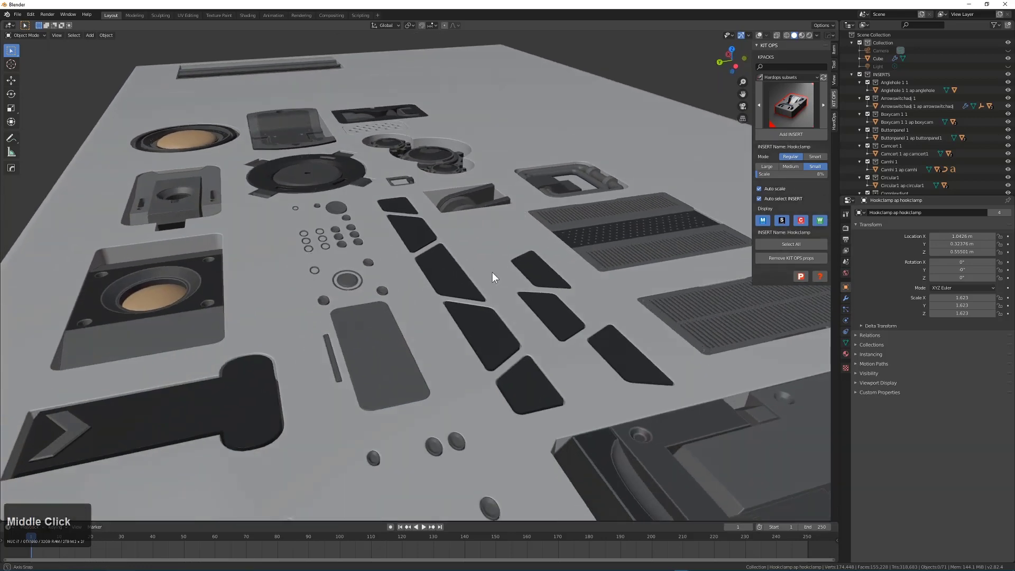
{"action": "middle_click", "coordinate": [489, 281]}
{"action": "scroll", "scroll_direction": "up", "scroll_amount": 3}
{"action": "middle_click", "coordinate": [589, 262]}
Review the board's modifier stack of bevels and boolean cuts, collapsing the Bevel modifier
{"action": "left_click", "coordinate": [852, 305]}
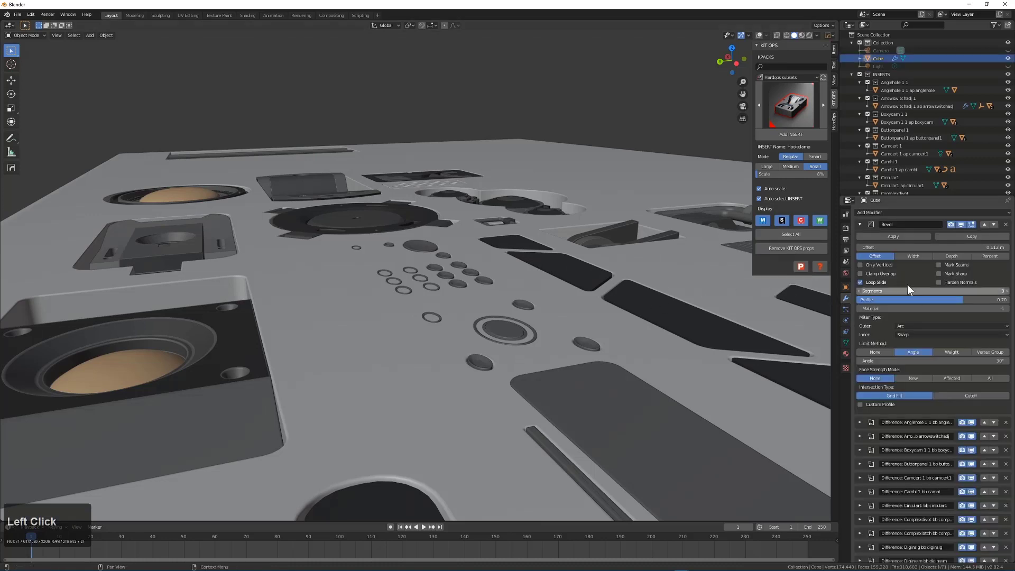
{"action": "scroll", "scroll_direction": "down", "scroll_amount": 3}
{"action": "left_click", "coordinate": [866, 440]}
{"action": "left_click", "coordinate": [865, 509]}
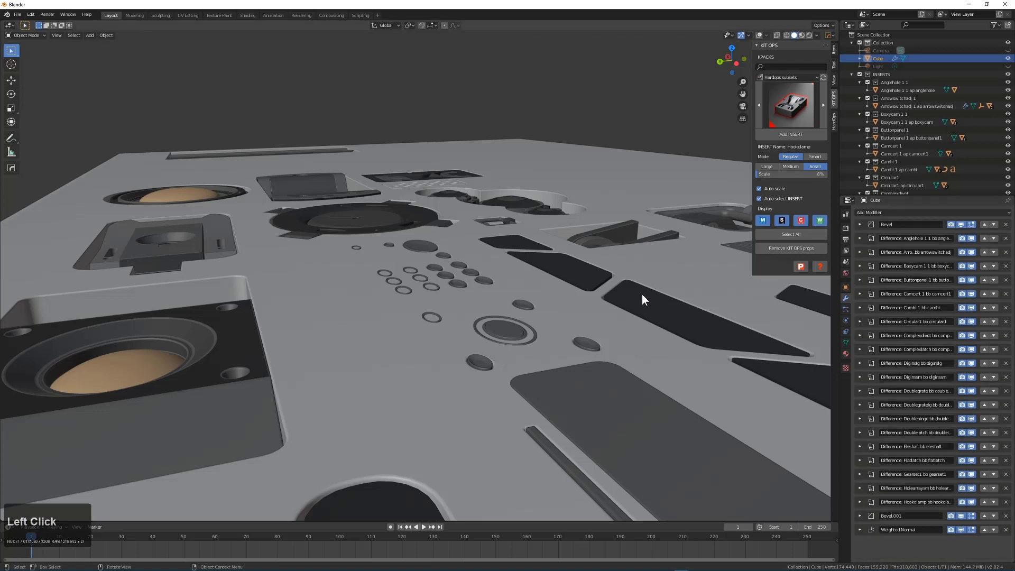
{"action": "scroll", "scroll_direction": "down", "scroll_amount": 3}
{"action": "middle_click", "coordinate": [542, 291]}
{"action": "middle_click", "coordinate": [580, 297]}
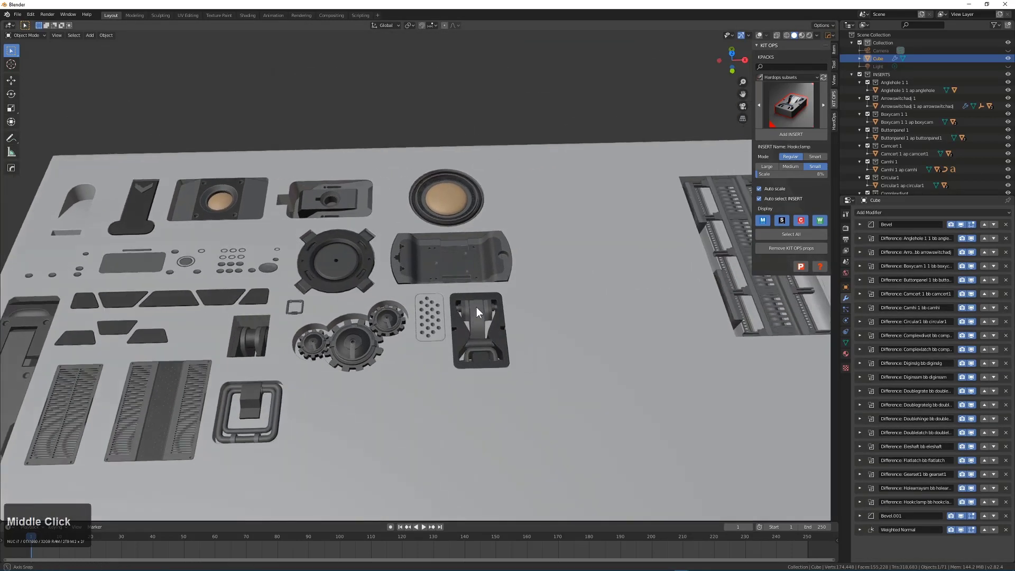
{"action": "middle_click", "coordinate": [504, 297]}
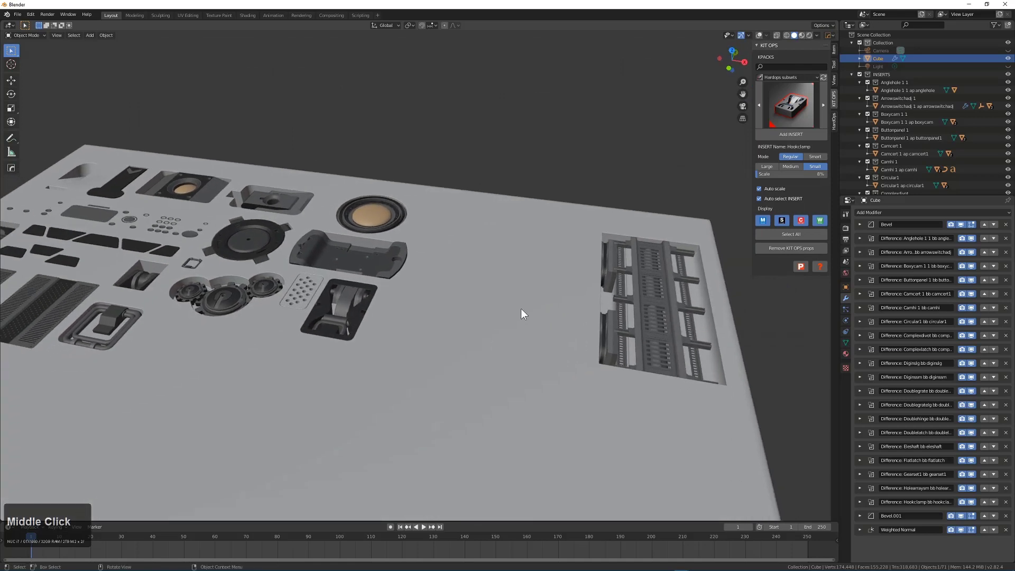
{"action": "scroll", "scroll_direction": "down", "scroll_amount": 3}
{"action": "middle_click", "coordinate": [527, 333]}
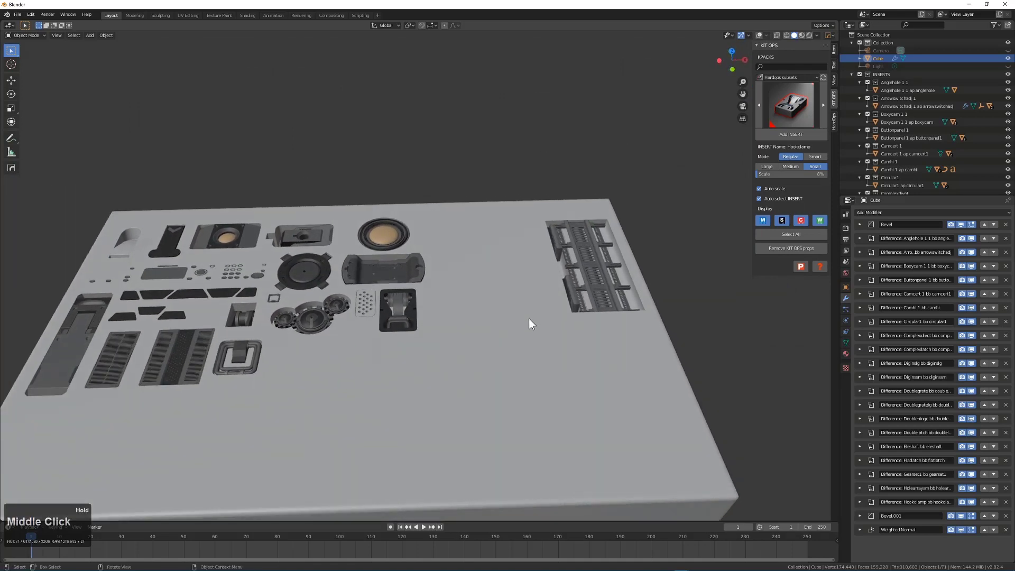
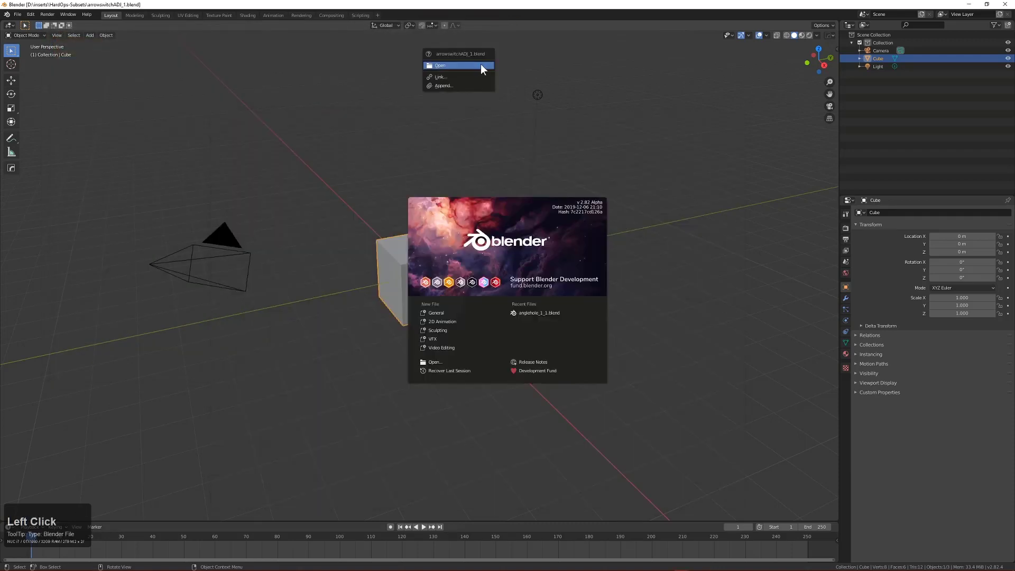
Import the KIT OPS thumbnail scene of camera, floor and lights around the arrowswitch insert
{"action": "scroll", "scroll_direction": "up", "scroll_amount": 3}
{"action": "middle_click", "coordinate": [524, 265]}
{"action": "key", "text": "alt+a"}
{"action": "scroll", "scroll_direction": "down", "scroll_amount": 3}
{"action": "middle_click", "coordinate": [470, 318]}
{"action": "key", "text": "n"}
{"action": "left_click", "coordinate": [795, 96]}
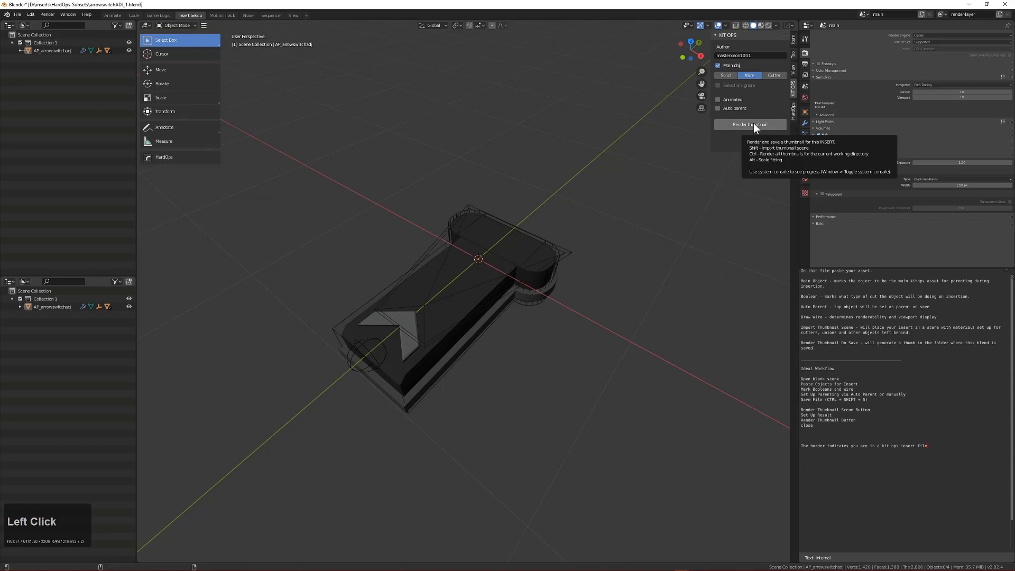
{"action": "left_click", "coordinate": [565, 276]}
Move the insert along Y into the thumbnail frame and select the Floor
{"action": "key", "text": "g"}
{"action": "key", "text": "y"}
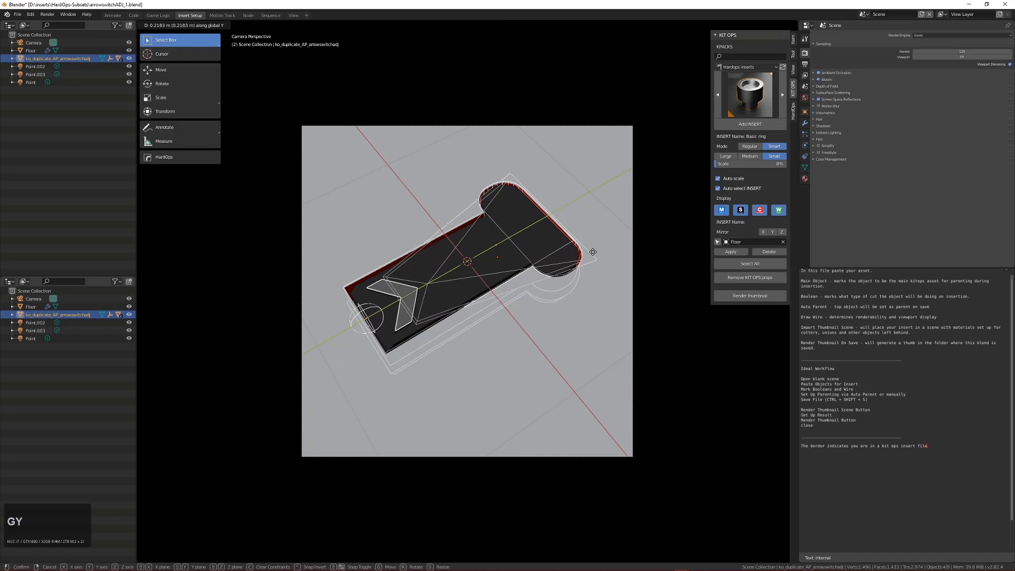
{"action": "left_click", "coordinate": [603, 253]}
{"action": "key", "text": "alt+a"}
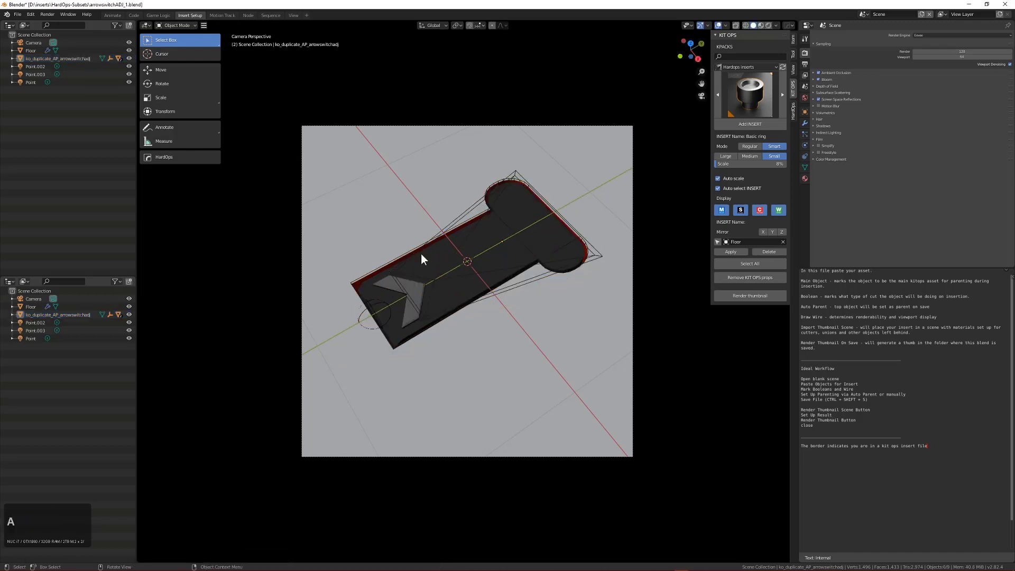
{"action": "left_click", "coordinate": [539, 374]}
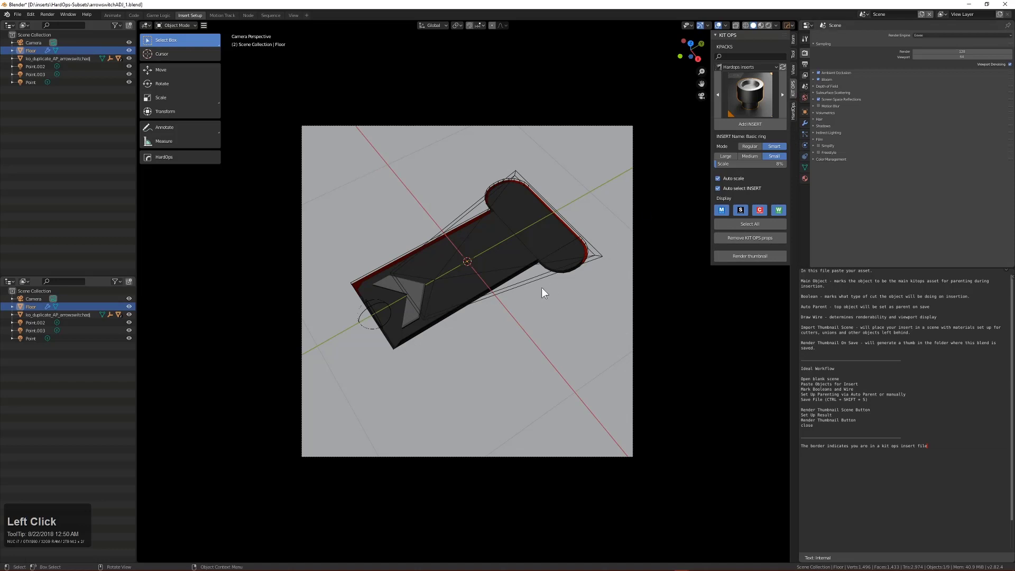
Bevel the thumbnail floor's edges through the Hard Ops Q menu
{"action": "key", "text": "q"}
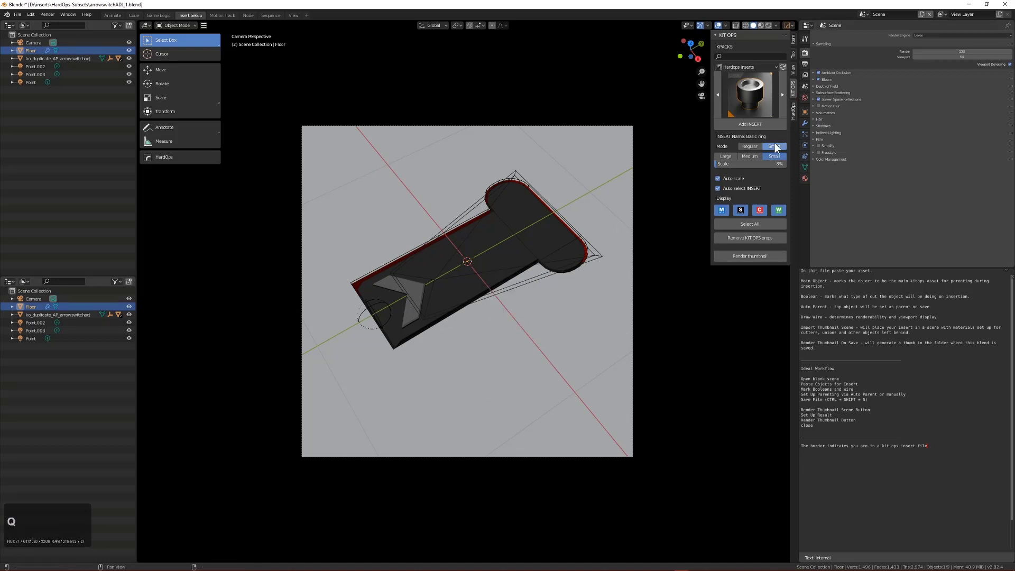
{"action": "left_click", "coordinate": [809, 131]}
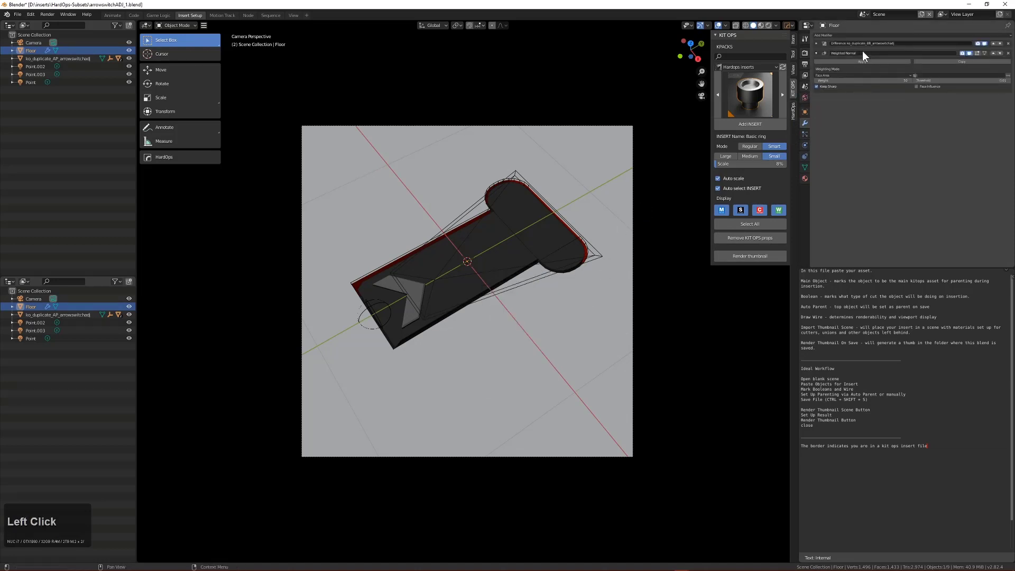
{"action": "key", "text": "q"}
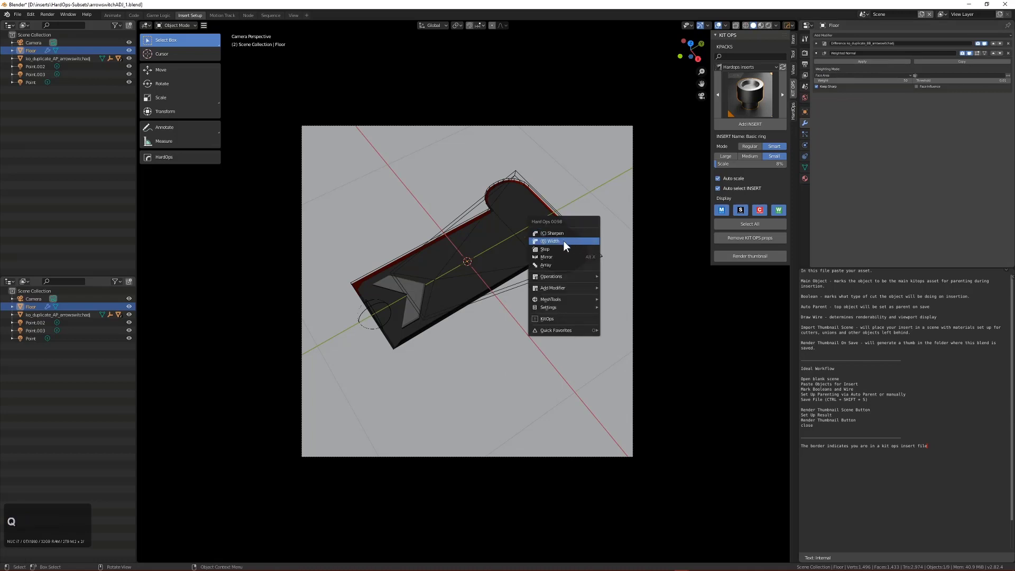
{"action": "key", "text": "ctrl+q"}
{"action": "left_click", "coordinate": [567, 247]}
{"action": "scroll", "scroll_direction": "up", "scroll_amount": 3}
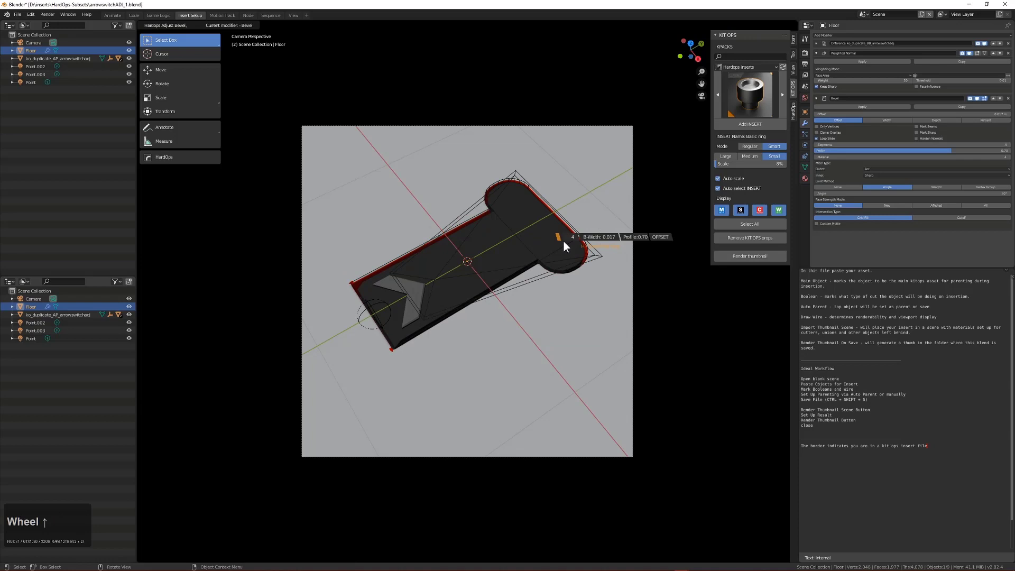
{"action": "left_click", "coordinate": [568, 246]}
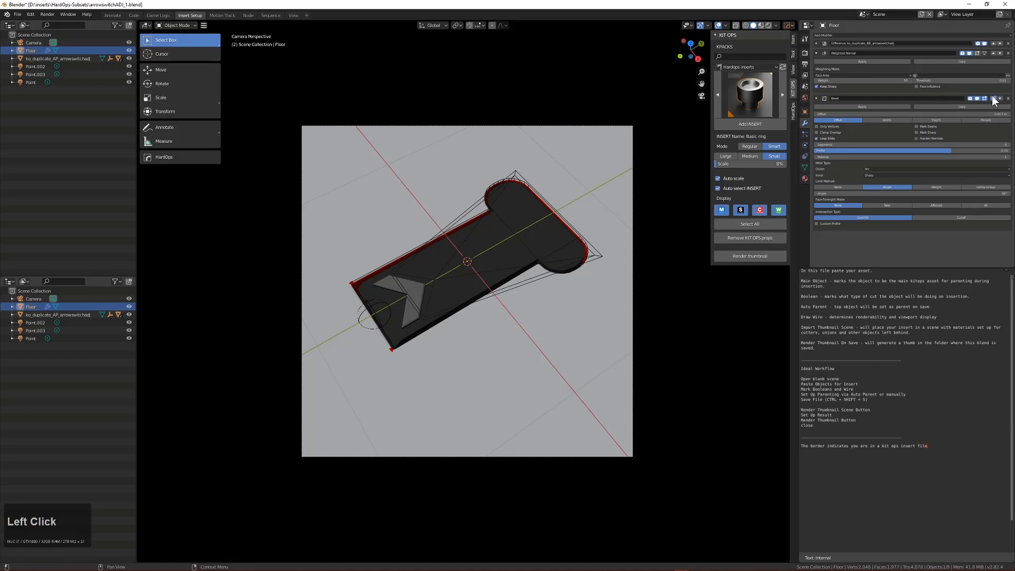
Frame the camera view and turn off Auto select INSERT to nudge the insert along Y
{"action": "middle_click", "coordinate": [578, 251]}
{"action": "scroll", "scroll_direction": "up", "scroll_amount": 3}
{"action": "left_click_drag", "start_coordinate": [457, 349], "coordinate": [433, 340]}
{"action": "key", "text": "KP_0"}
{"action": "left_click", "coordinate": [765, 30]}
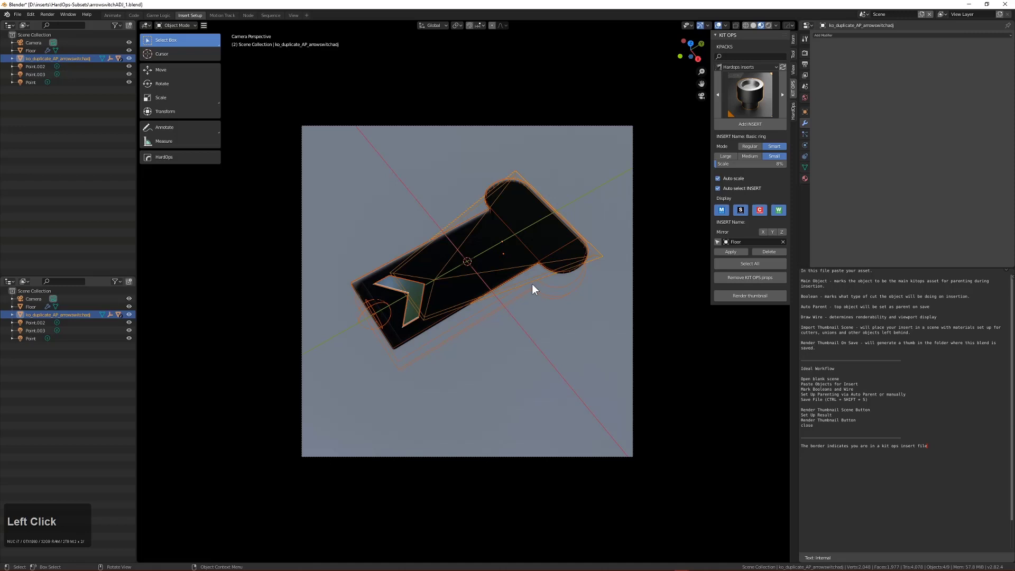
{"action": "key", "text": "Escape"}
{"action": "left_click", "coordinate": [462, 271]}
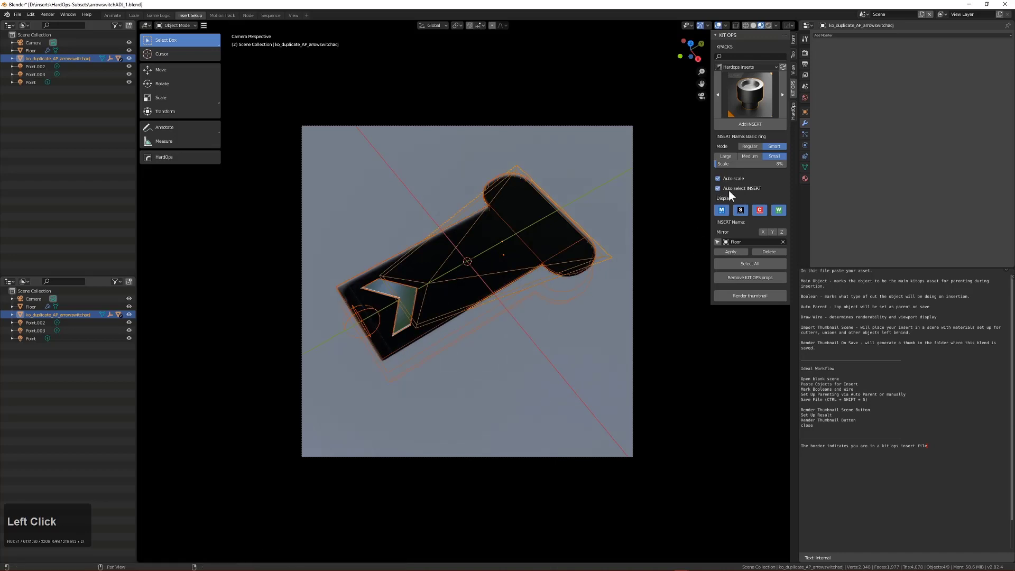
{"action": "left_click", "coordinate": [375, 311]}
{"action": "key", "text": "g"}
{"action": "key", "text": "y"}
{"action": "key", "text": "Escape"}
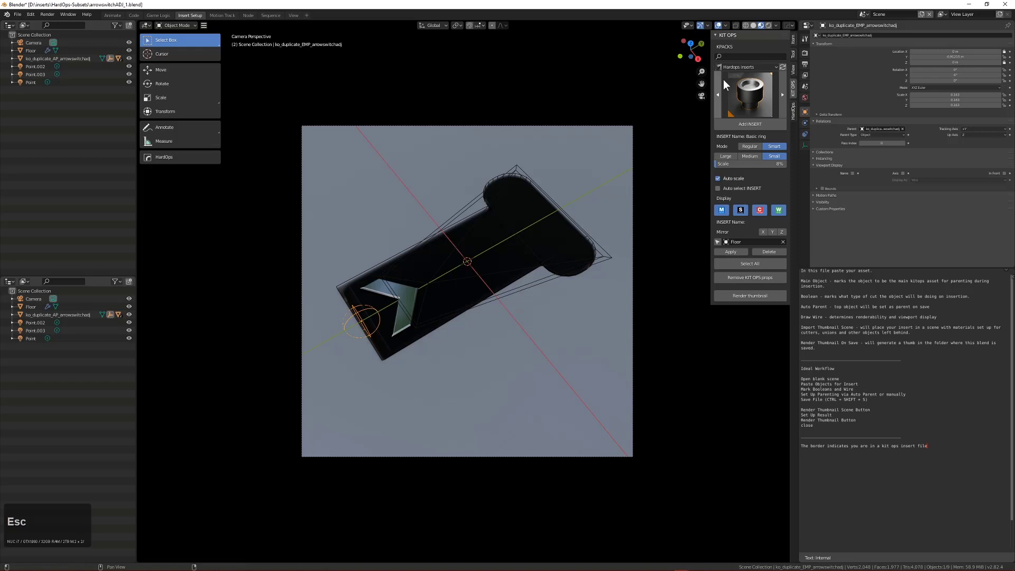
Render the thumbnail in Material Preview and check arrowswitchAD_1.png in the inserts folder
{"action": "left_click", "coordinate": [772, 27]}
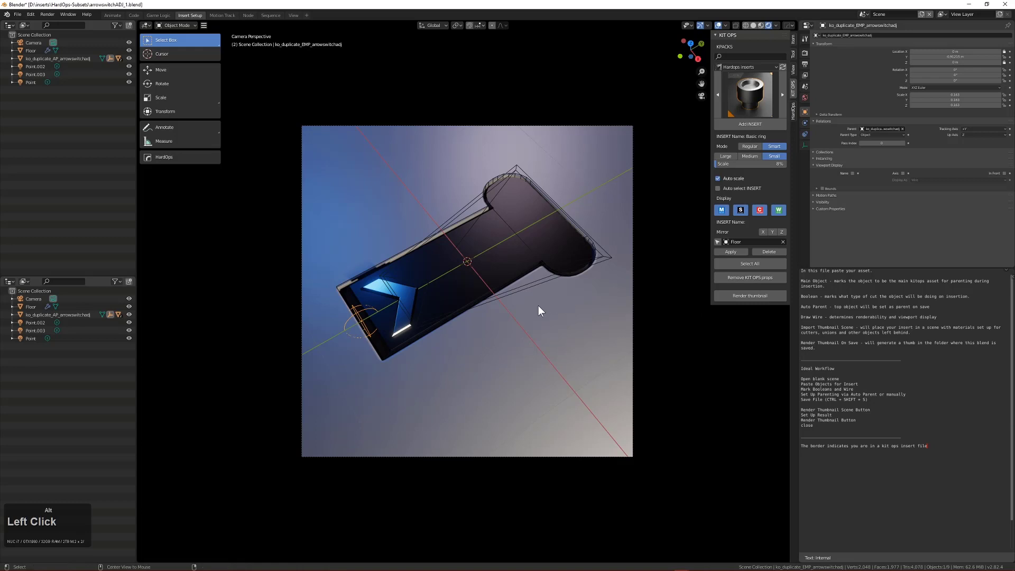
{"action": "key", "text": "alt+v"}
{"action": "left_click", "coordinate": [510, 337]}
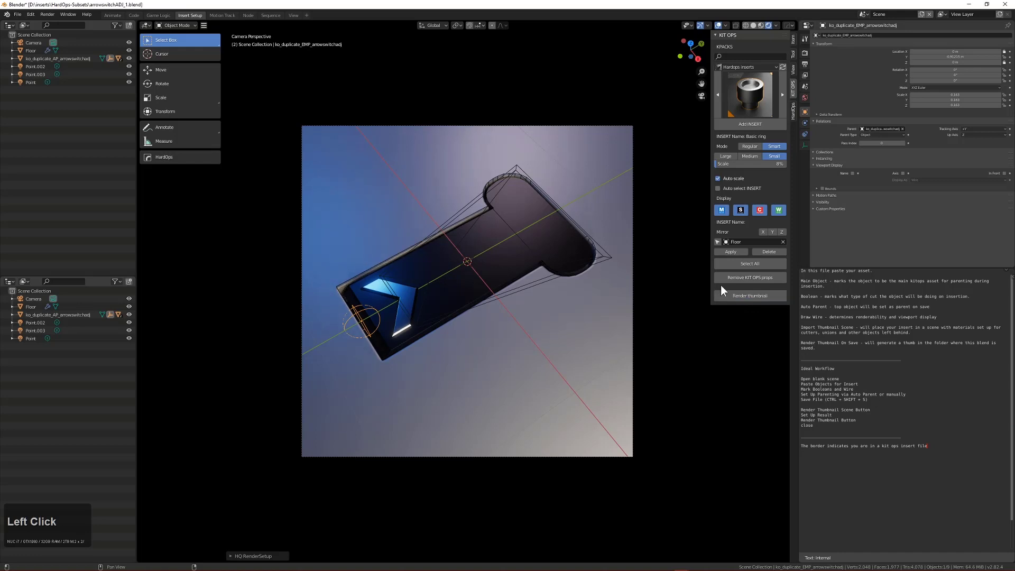
{"action": "key", "text": "Tab"}
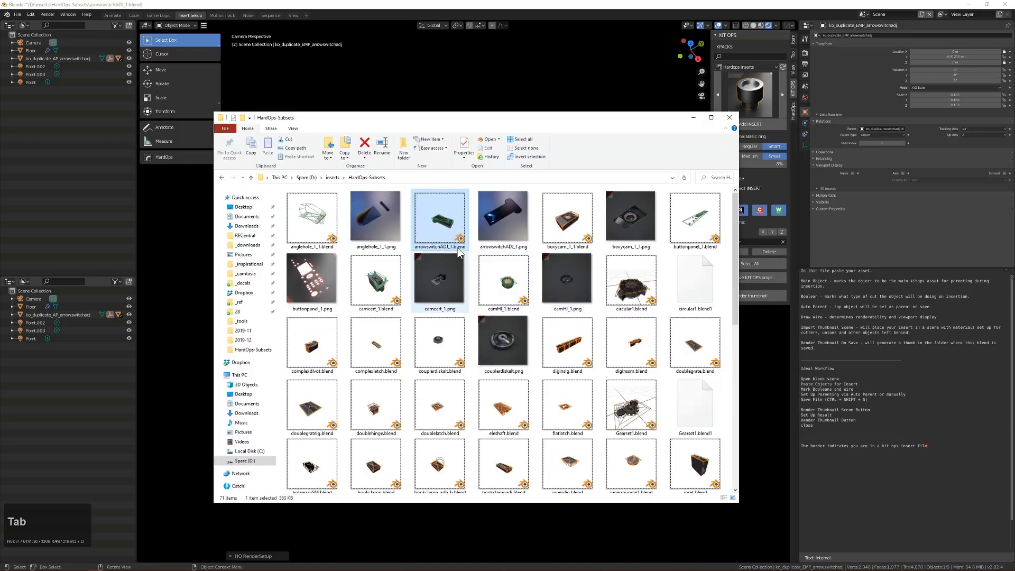
{"action": "left_click", "coordinate": [497, 233]}
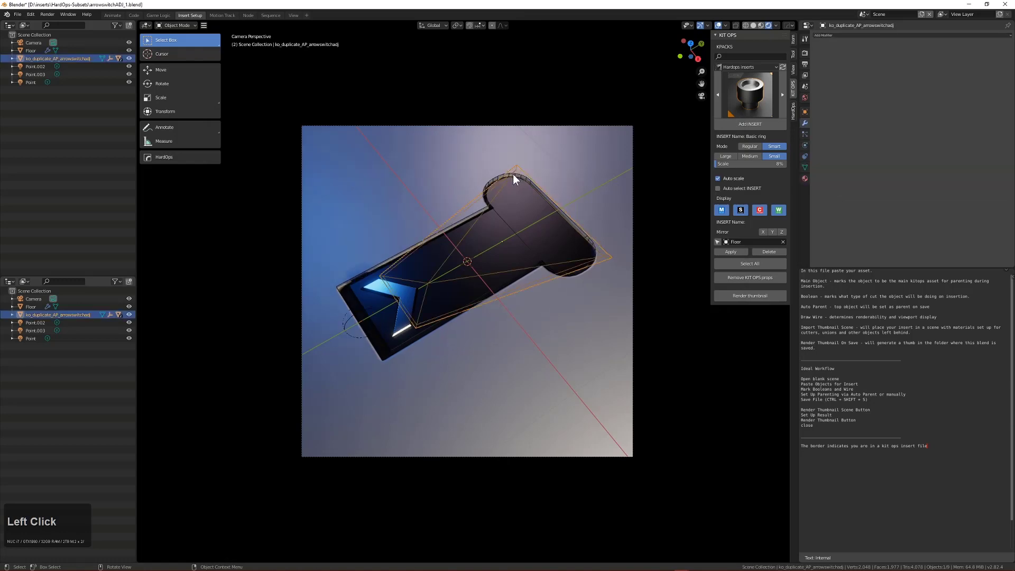
Turn Auto select INSERT back on and try repositioning the insert along an axis
{"action": "key", "text": "g"}
{"action": "key", "text": "y"}
{"action": "key", "text": "Escape"}
{"action": "left_click", "coordinate": [732, 195]}
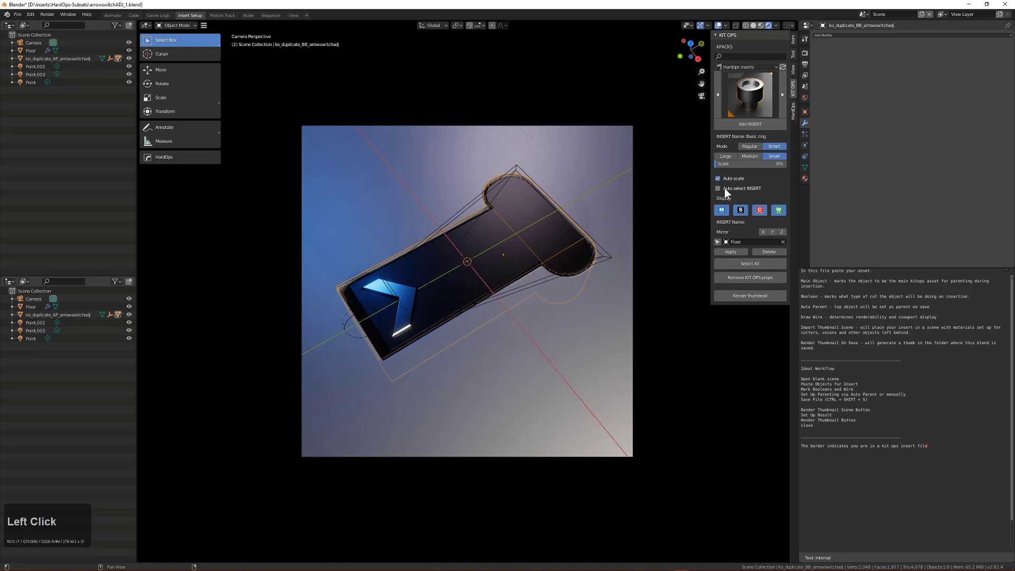
{"action": "key", "text": "g"}
{"action": "key", "text": "y"}
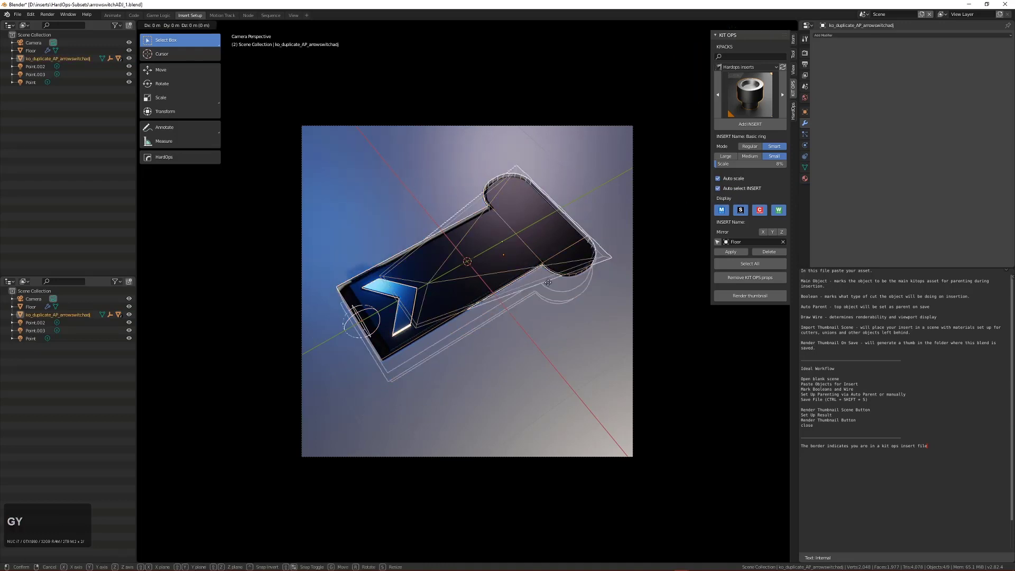
{"action": "key", "text": "x"}
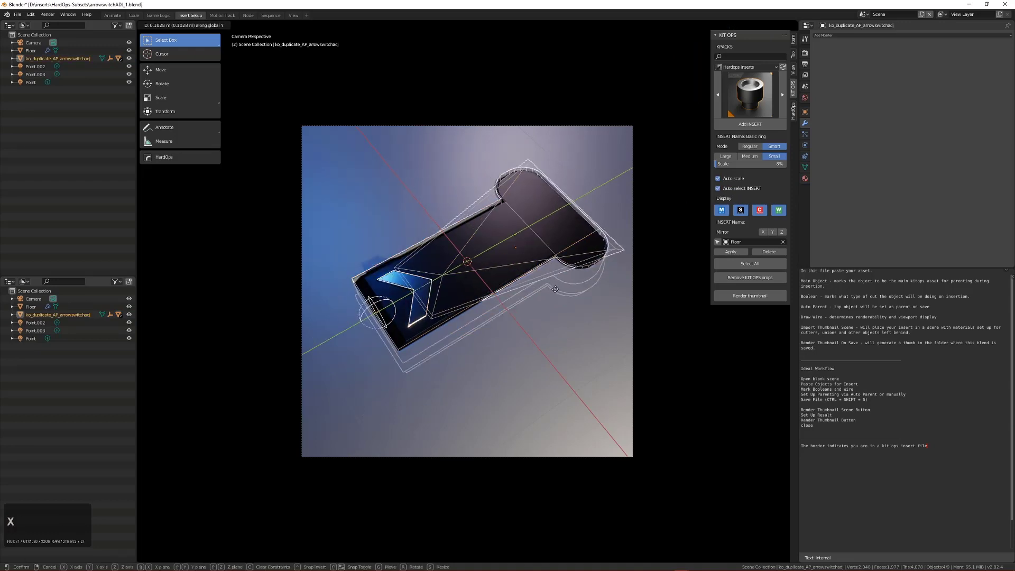
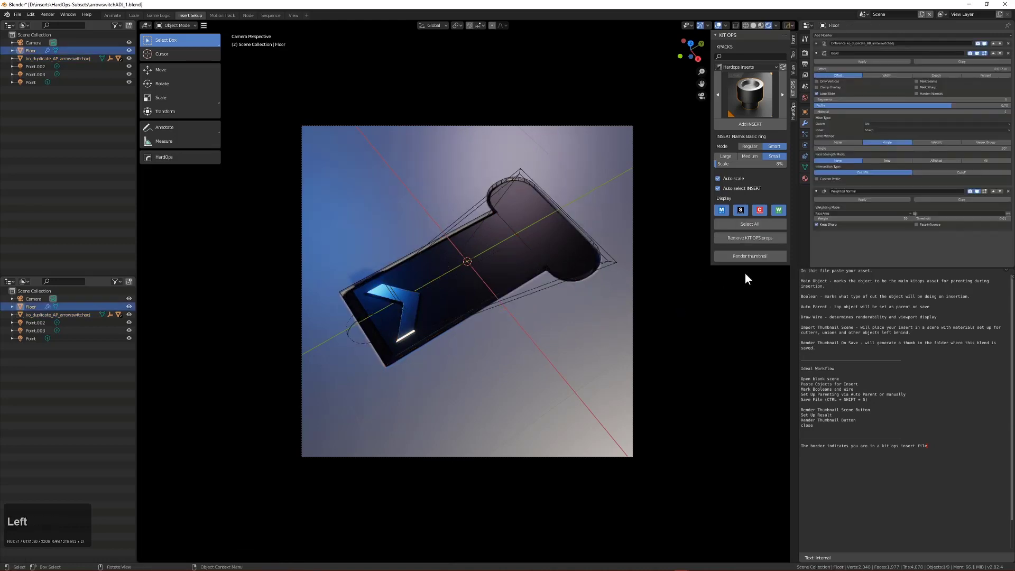
Render the arrow-switch thumbnail again and go to its PNG in Explorer
{"action": "left_click", "coordinate": [743, 260]}
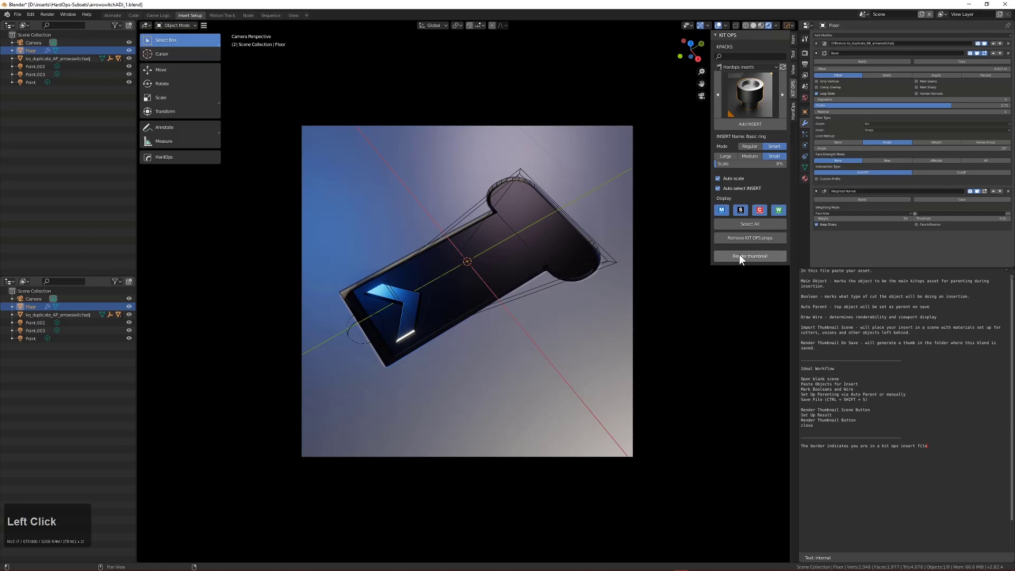
{"action": "key", "text": "Tab"}
{"action": "left_click", "coordinate": [510, 216]}
Open the re-rendered arrowswitchAD_1.png in Photos for inspection
{"action": "left_click", "coordinate": [510, 216]}
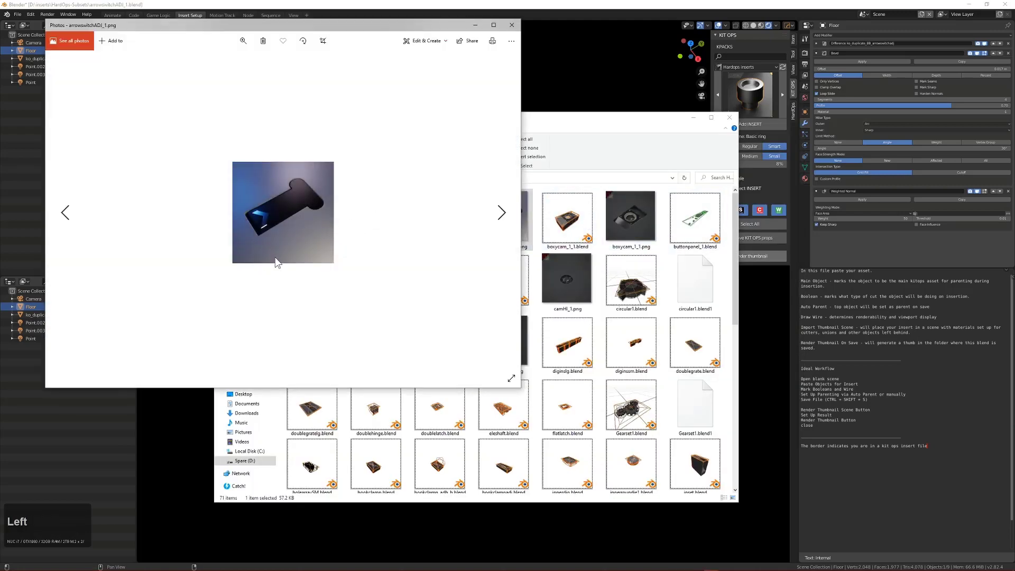
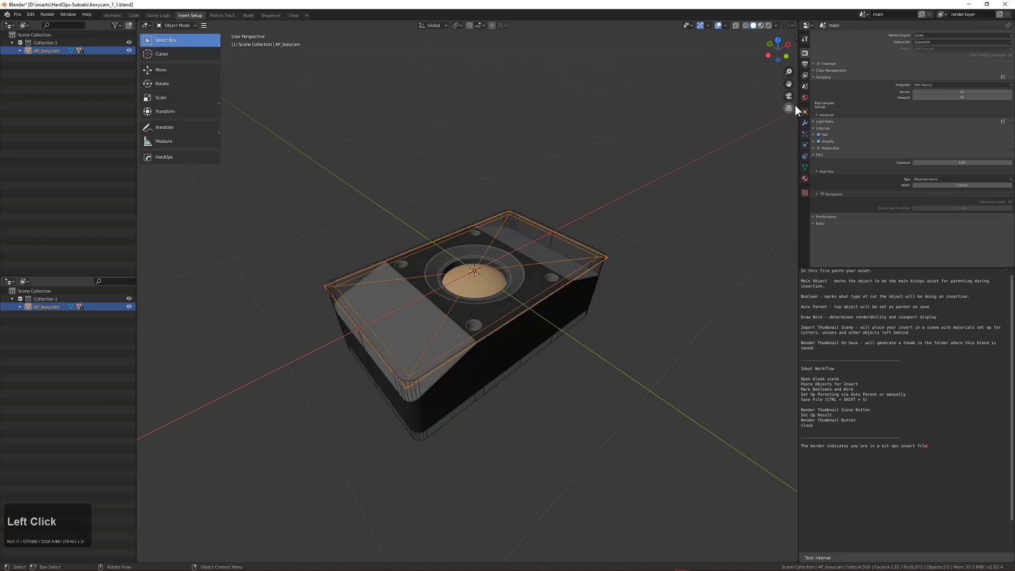
Import the KIT OPS thumbnail scene around the boxycam insert and fit the insert into it
{"action": "key", "text": "n"}
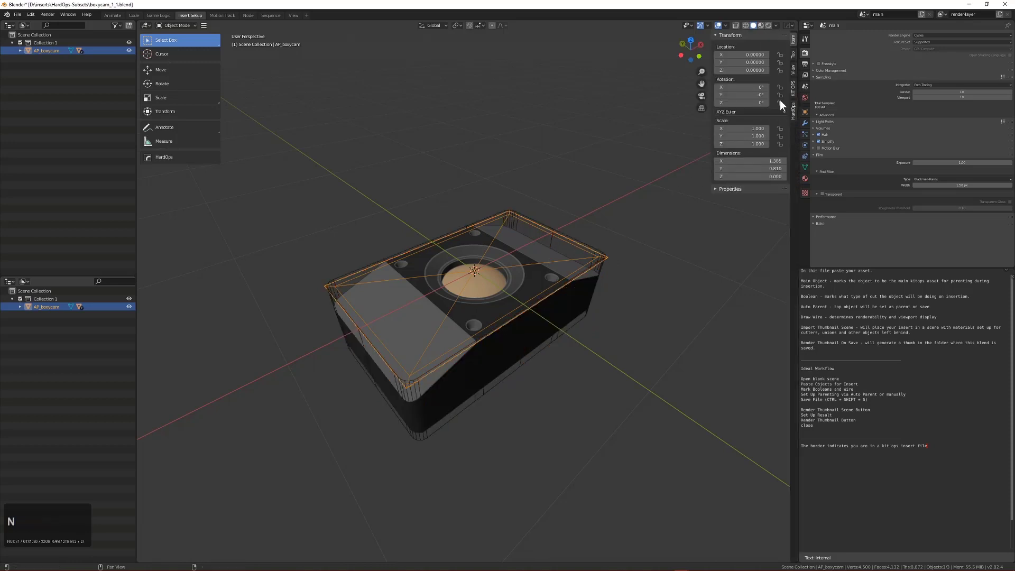
{"action": "double_click", "coordinate": [794, 92]}
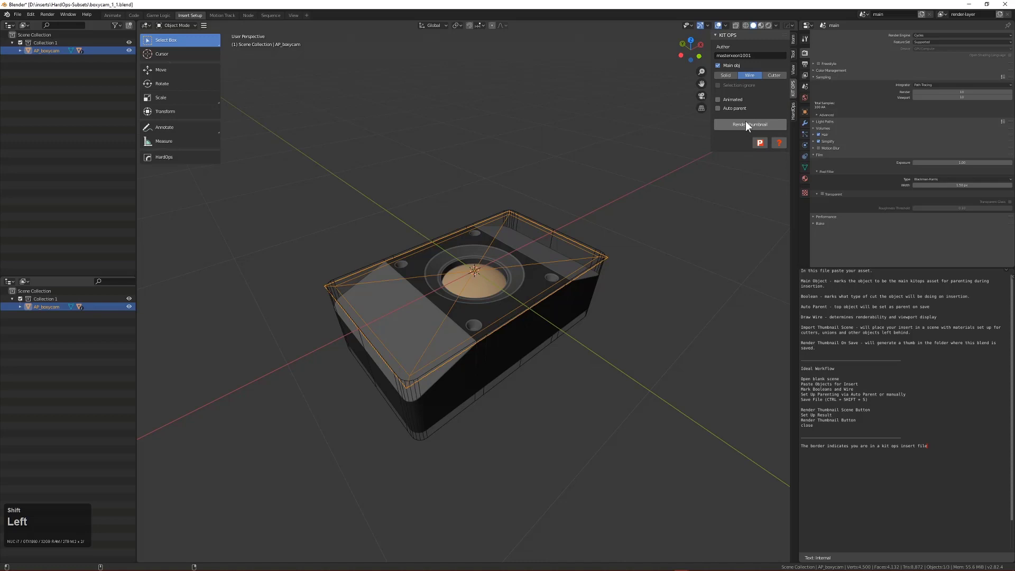
{"action": "key", "text": "a"}
{"action": "left_click", "coordinate": [478, 270]}
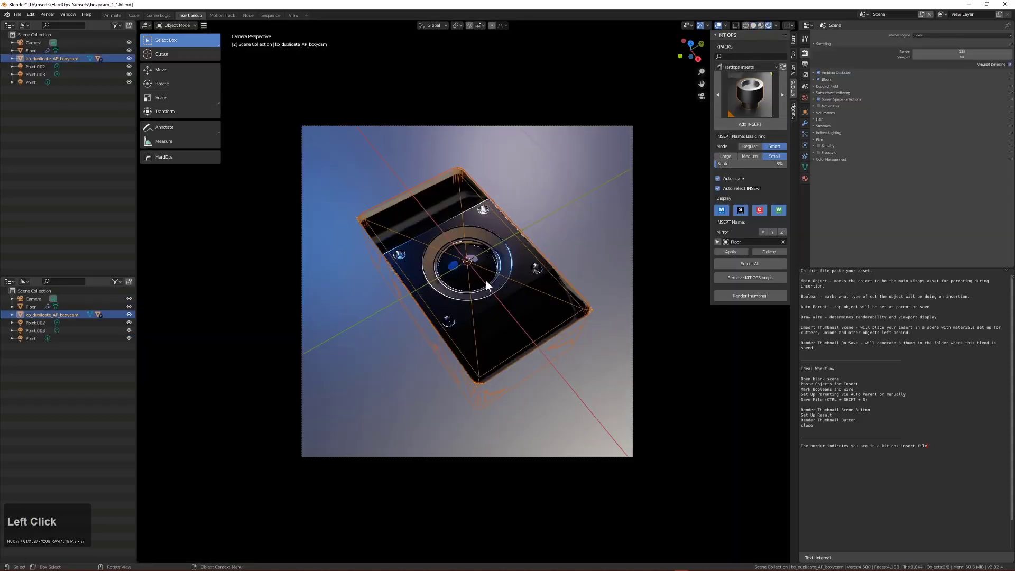
{"action": "key", "text": "alt+a"}
{"action": "left_click", "coordinate": [486, 273]}
{"action": "key", "text": "s"}
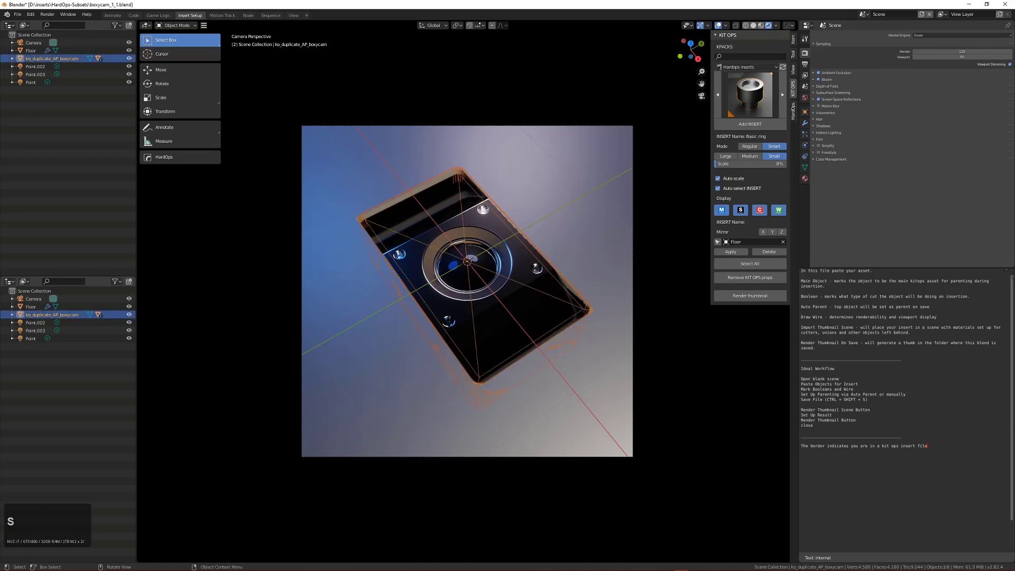
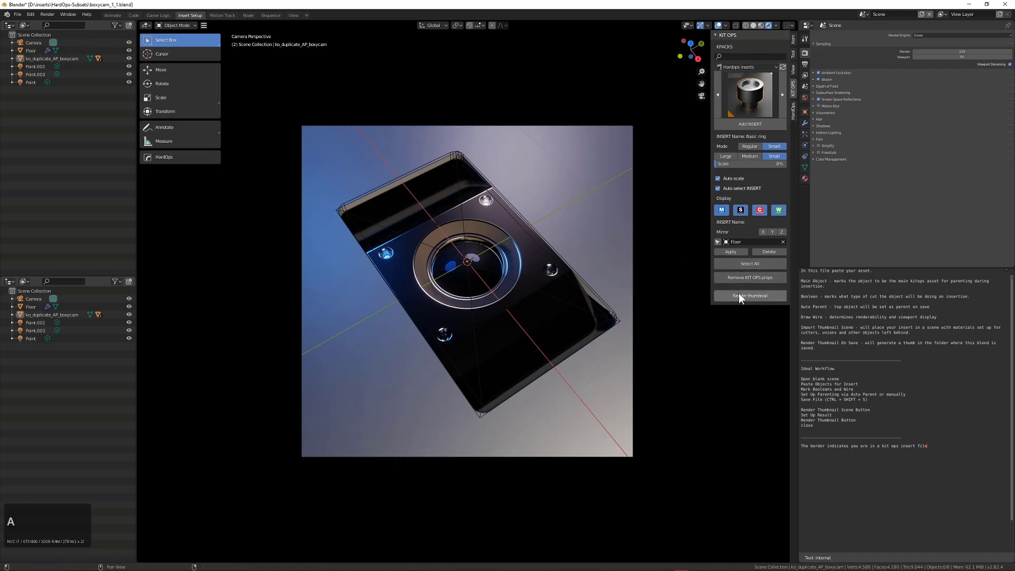
{"action": "left_click", "coordinate": [743, 296]}
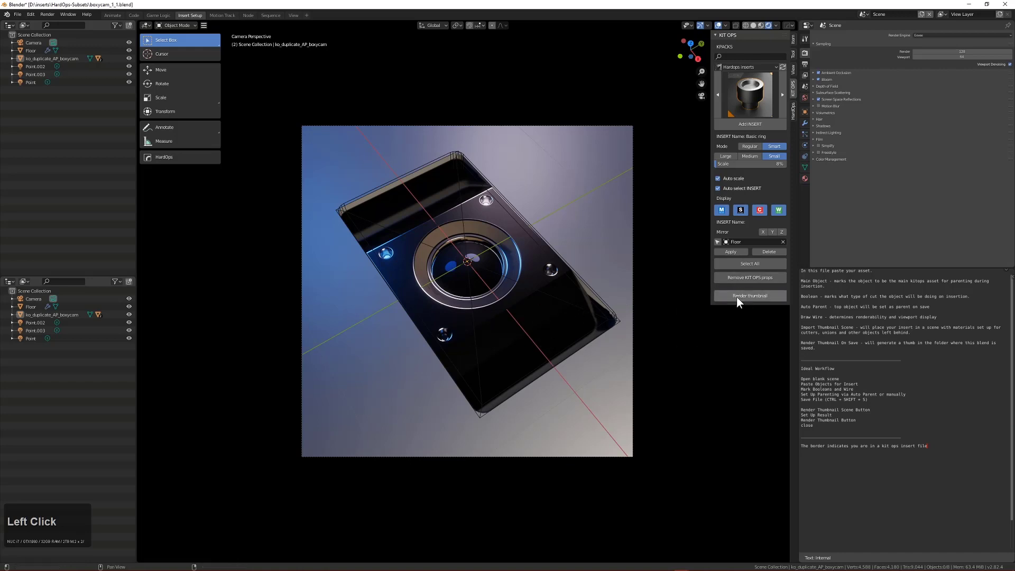
Render the boxycam thumbnail and view boxycam_1_1.png from the inserts folder
{"action": "left_click", "coordinate": [474, 298]}
{"action": "key", "text": "alt+v"}
{"action": "left_click", "coordinate": [445, 300]}
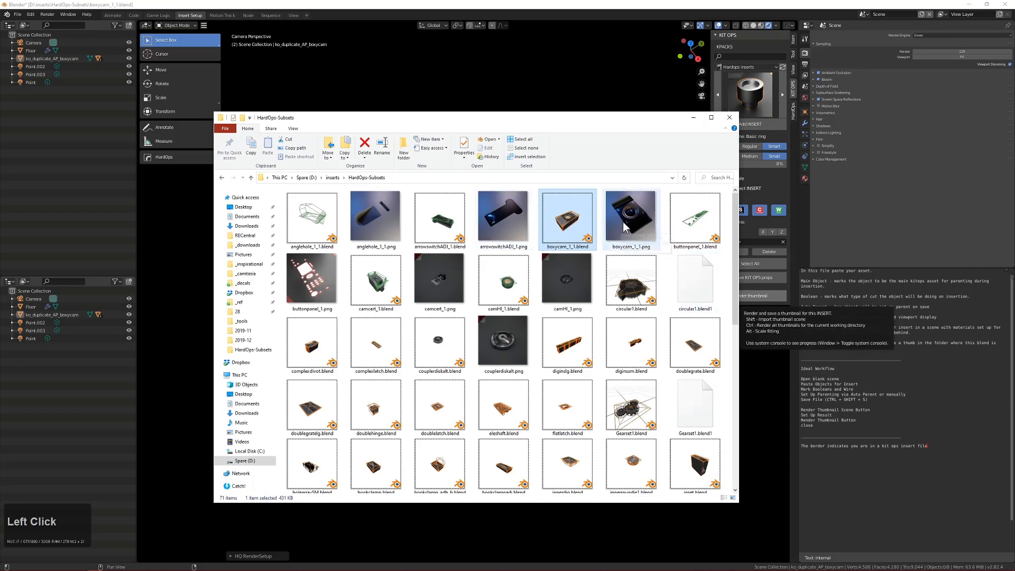
Close Photos and load buttonpanel_1.blend, discarding the boxycam file's unsaved changes
{"action": "left_click", "coordinate": [635, 226]}
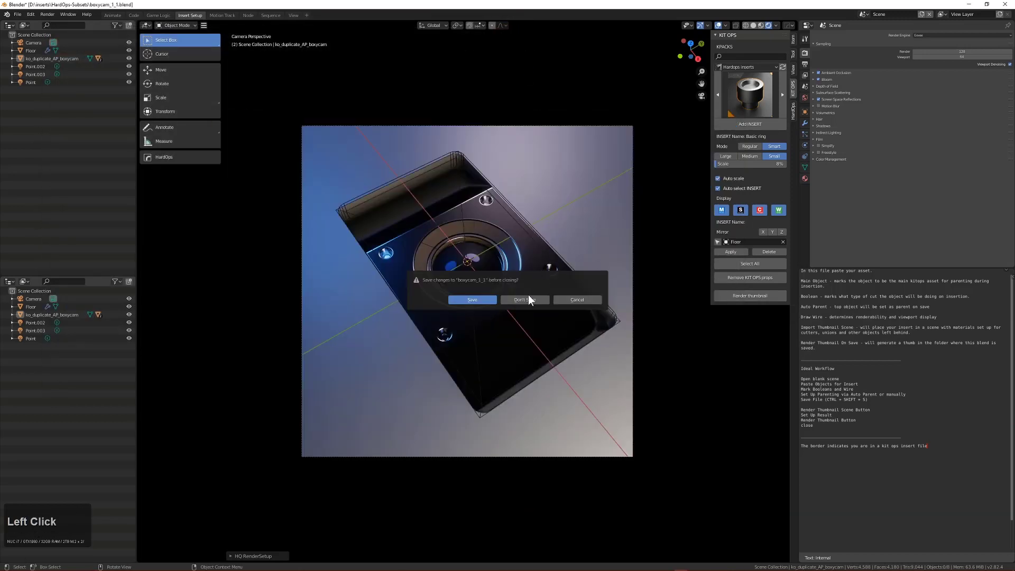
{"action": "middle_click", "coordinate": [550, 299]}
{"action": "scroll", "scroll_direction": "up", "scroll_amount": 3}
{"action": "left_click", "coordinate": [530, 308]}
Switch the button panel file's render engine to Eevee
{"action": "middle_click", "coordinate": [590, 328]}
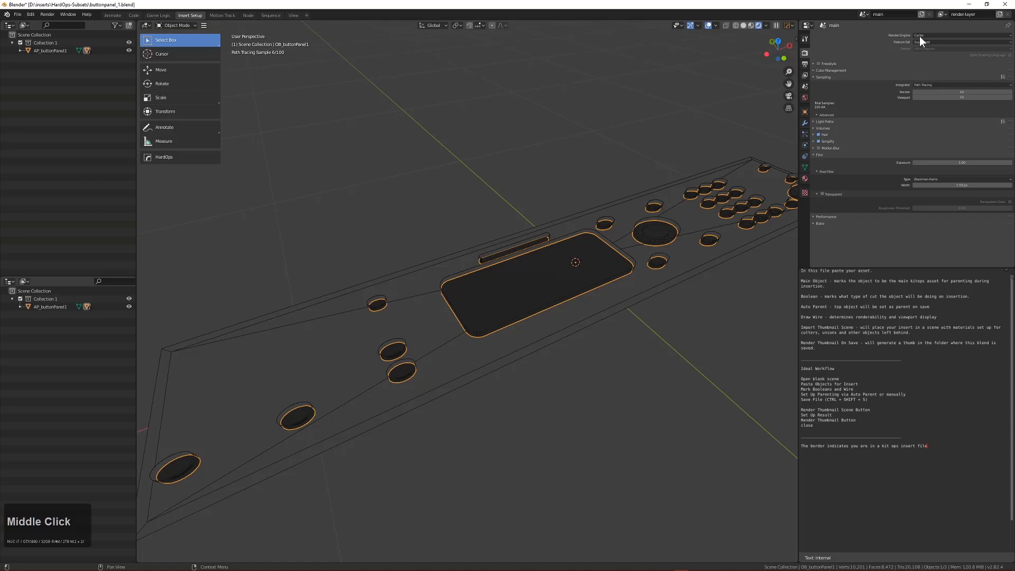
{"action": "left_click", "coordinate": [926, 46]}
{"action": "middle_click", "coordinate": [635, 280]}
{"action": "key", "text": "alt+a"}
{"action": "left_click", "coordinate": [526, 351]}
{"action": "scroll", "scroll_direction": "down", "scroll_amount": 3}
{"action": "middle_click", "coordinate": [553, 364]}
{"action": "middle_click", "coordinate": [499, 358]}
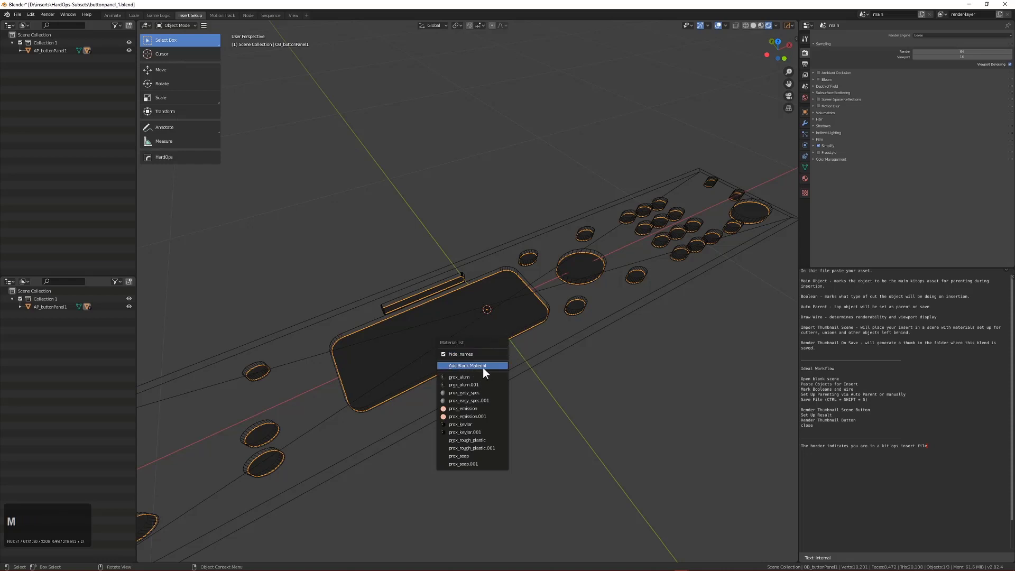
Add a blank material and show materials in the viewport
{"action": "left_click", "coordinate": [487, 373]}
{"action": "key", "text": "alt+a"}
{"action": "middle_click", "coordinate": [536, 328]}
{"action": "left_click", "coordinate": [472, 314]}
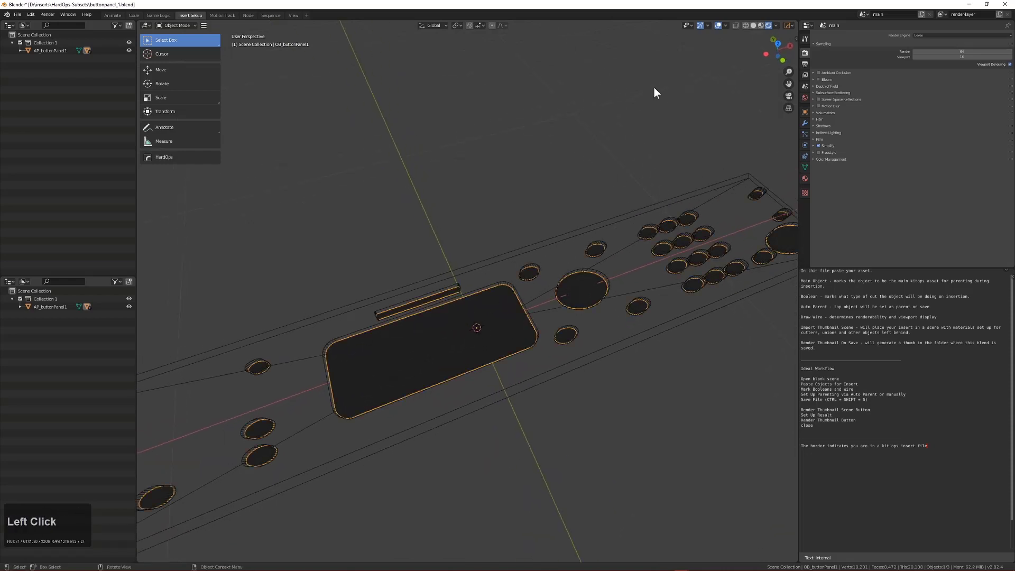
{"action": "middle_click", "coordinate": [593, 291]}
{"action": "key", "text": "ctrl+alt+z"}
{"action": "key", "text": "ctrl+z"}
{"action": "middle_click", "coordinate": [546, 312]}
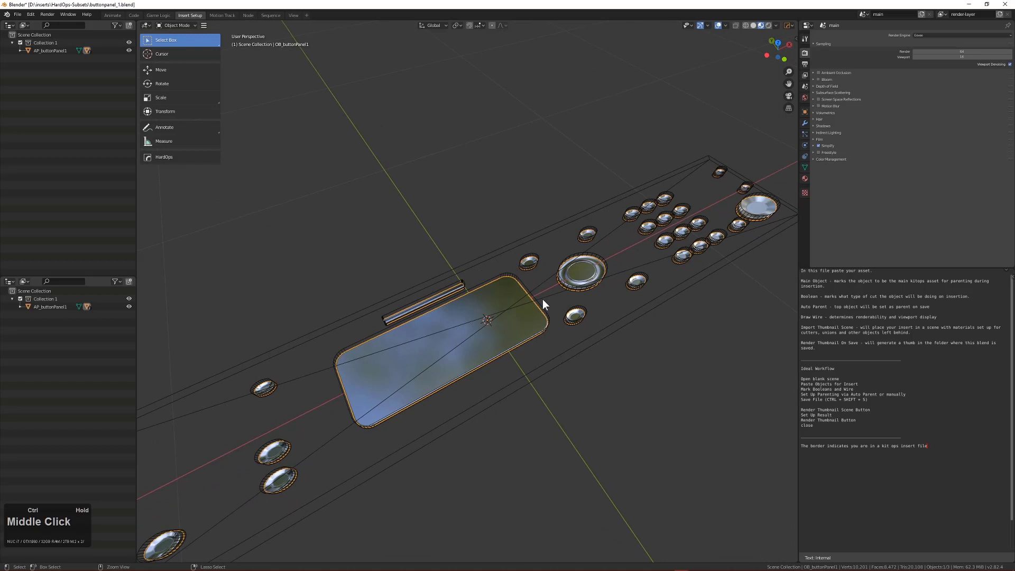
Select the button panel's objects and review its list of materials
{"action": "key", "text": "ctrl+z"}
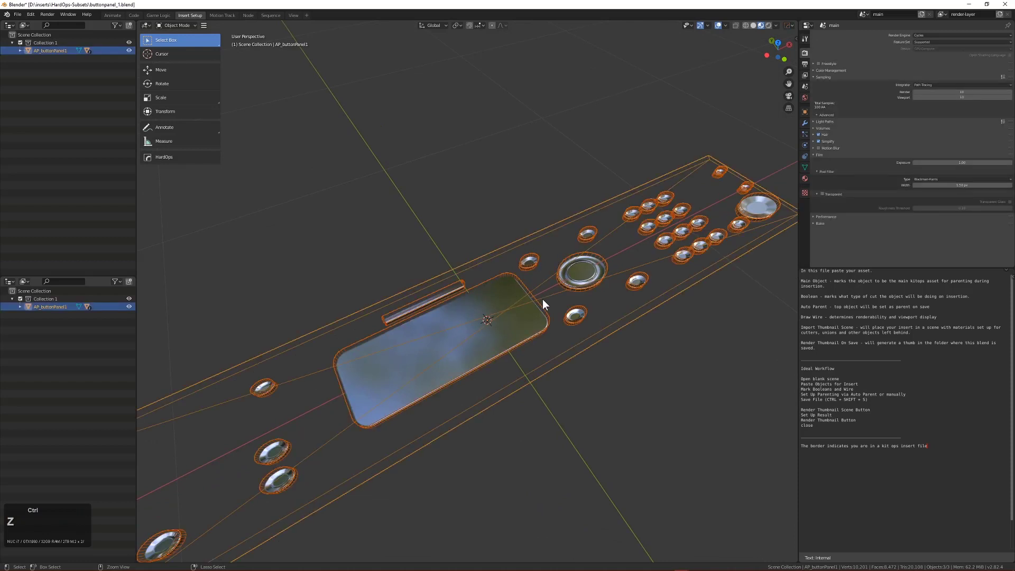
{"action": "left_click", "coordinate": [22, 19]}
{"action": "middle_click", "coordinate": [521, 264]}
{"action": "key", "text": "alt+a"}
{"action": "left_click", "coordinate": [764, 33]}
{"action": "middle_click", "coordinate": [561, 311]}
{"action": "scroll", "scroll_direction": "up", "scroll_amount": 3}
{"action": "middle_click", "coordinate": [651, 312]}
{"action": "left_click", "coordinate": [490, 320]}
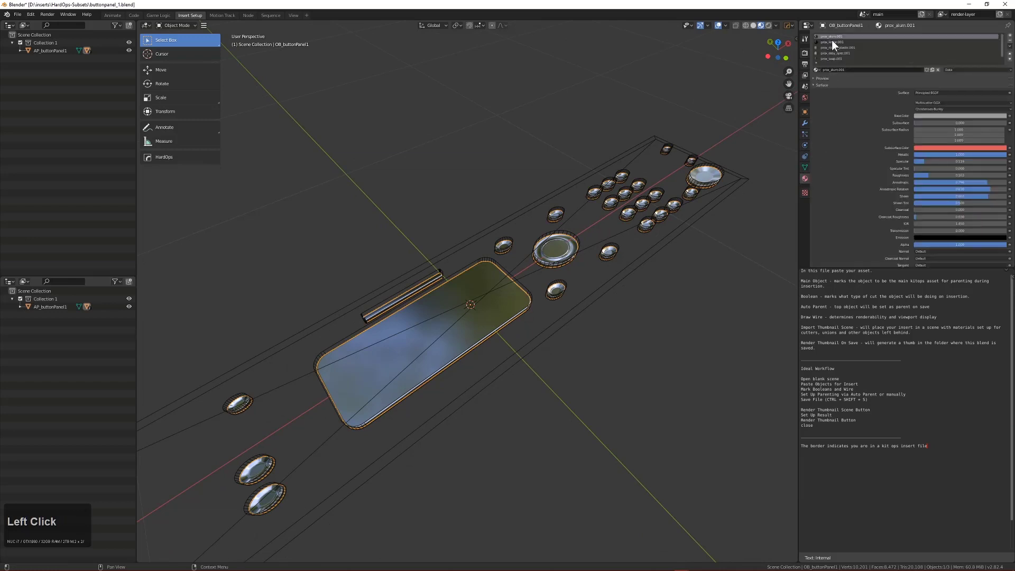
Tweak the panel material's roughness and inspect the result around the panel
{"action": "scroll", "scroll_direction": "down", "scroll_amount": 3}
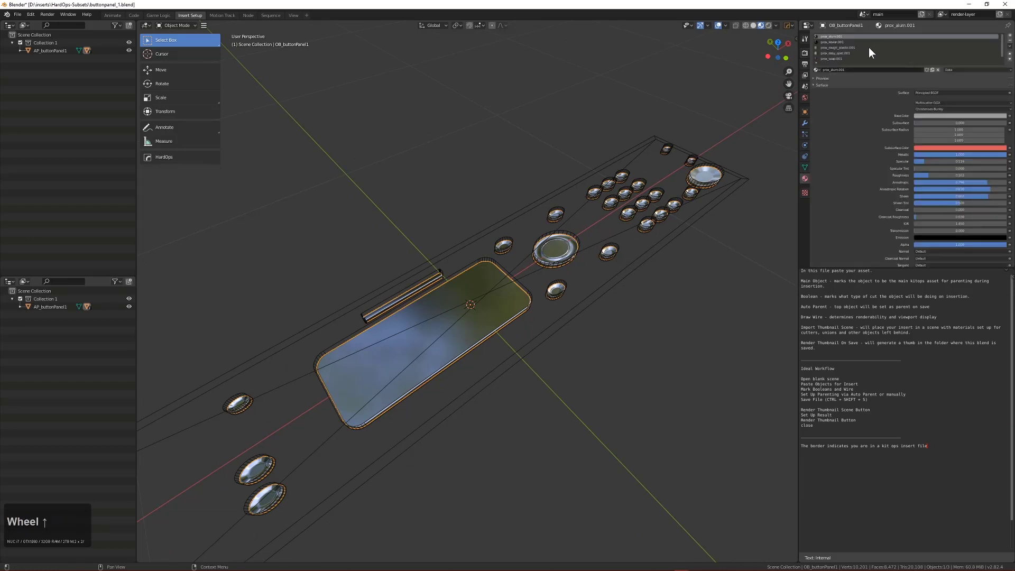
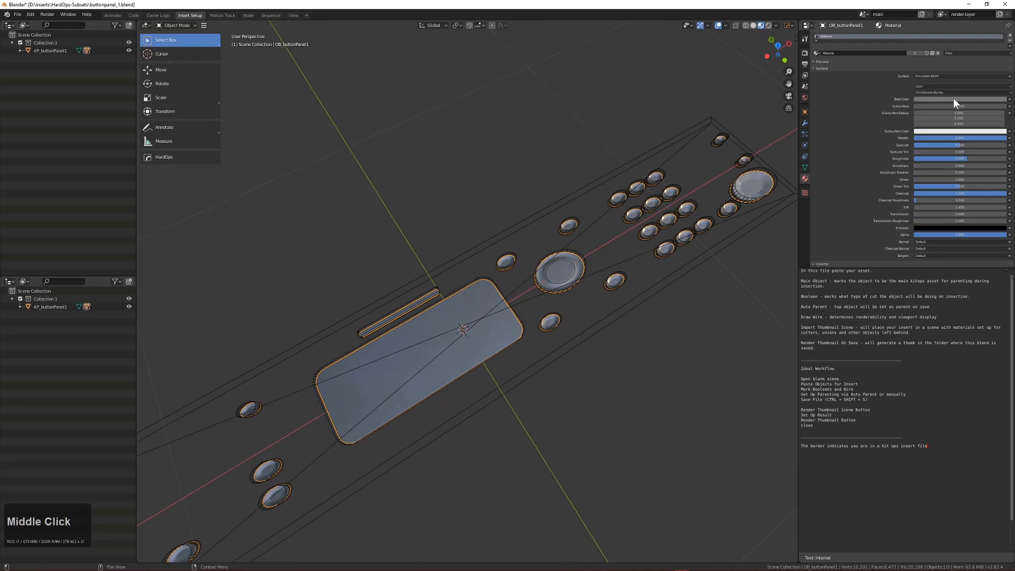
{"action": "scroll", "scroll_direction": "down", "scroll_amount": 3}
{"action": "left_click_drag", "start_coordinate": [970, 166], "coordinate": [904, 154]}
{"action": "middle_click", "coordinate": [684, 263]}
{"action": "key", "text": "alt+a"}
{"action": "scroll", "scroll_direction": "down", "scroll_amount": 3}
{"action": "middle_click", "coordinate": [557, 300]}
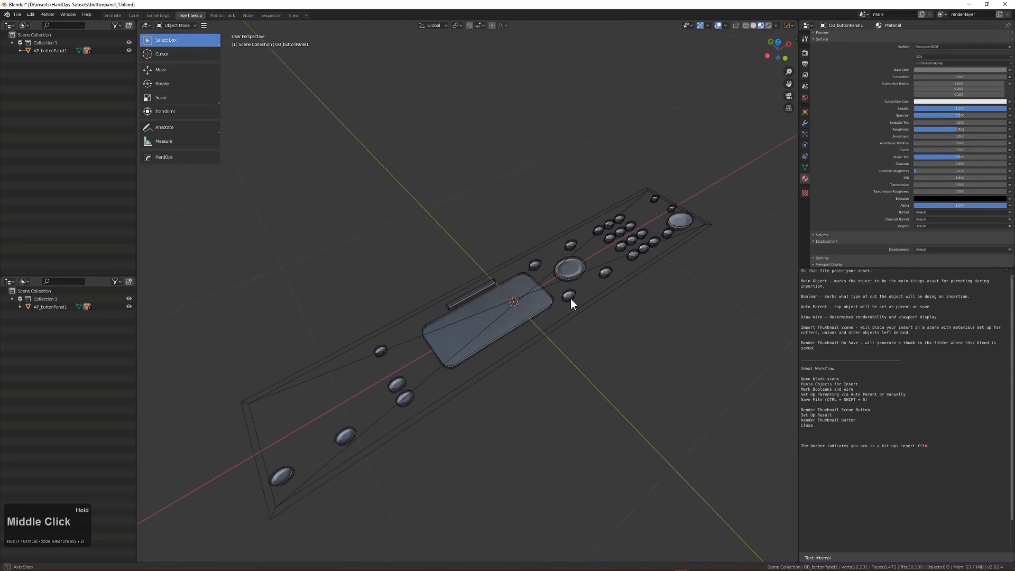
{"action": "scroll", "scroll_direction": "up", "scroll_amount": 3}
{"action": "middle_click", "coordinate": [604, 313]}
Save buttonpanel_1.blend and select the AP_buttonPanel1 parent object
{"action": "key", "text": "ctrl+s"}
{"action": "key", "text": "alt+s"}
{"action": "key", "text": "a"}
{"action": "left_click", "coordinate": [603, 328]}
{"action": "scroll", "scroll_direction": "up", "scroll_amount": 3}
Import the KIT OPS thumbnail scene around the button panel insert
{"action": "key", "text": "n"}
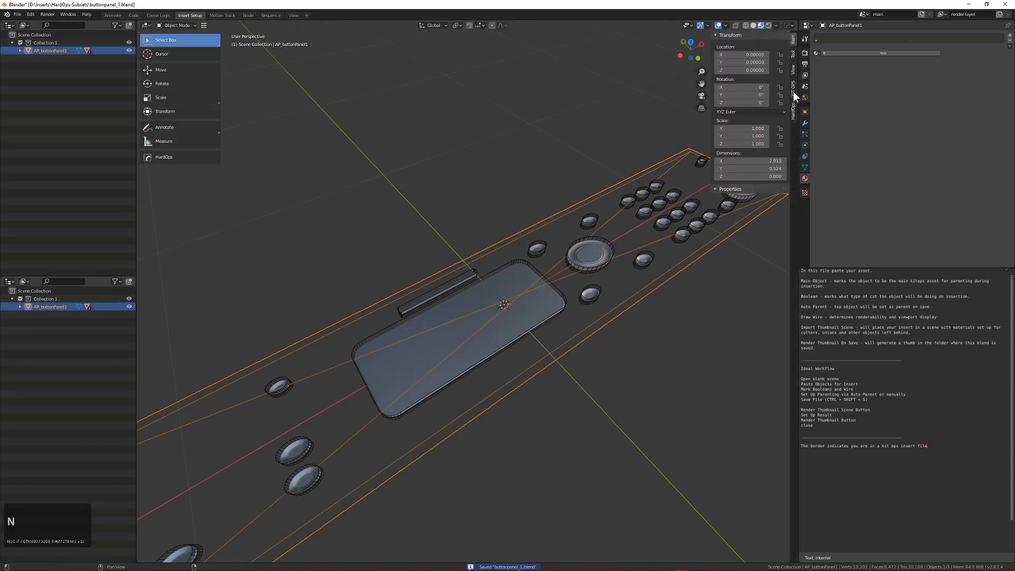
{"action": "left_click", "coordinate": [797, 97]}
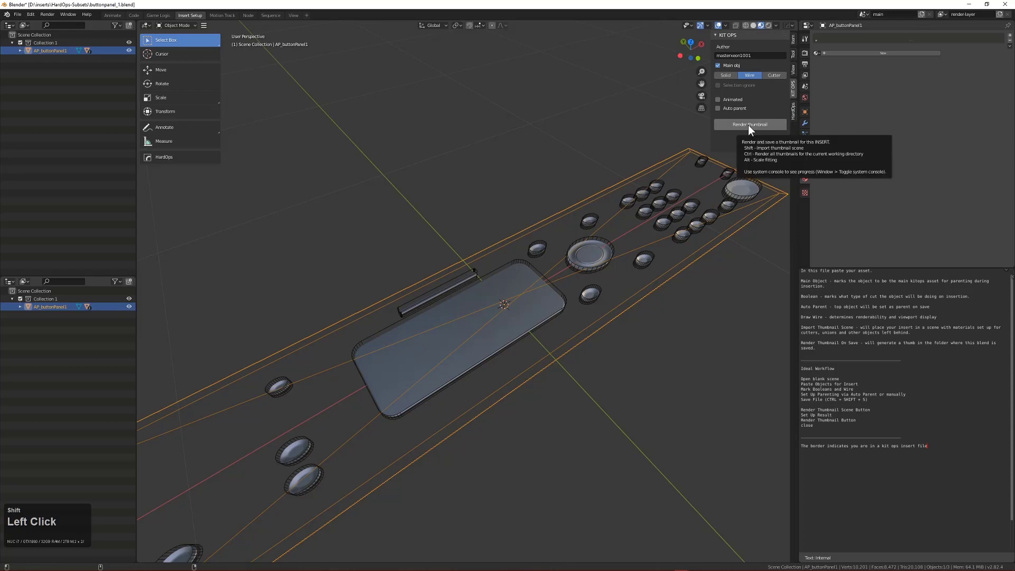
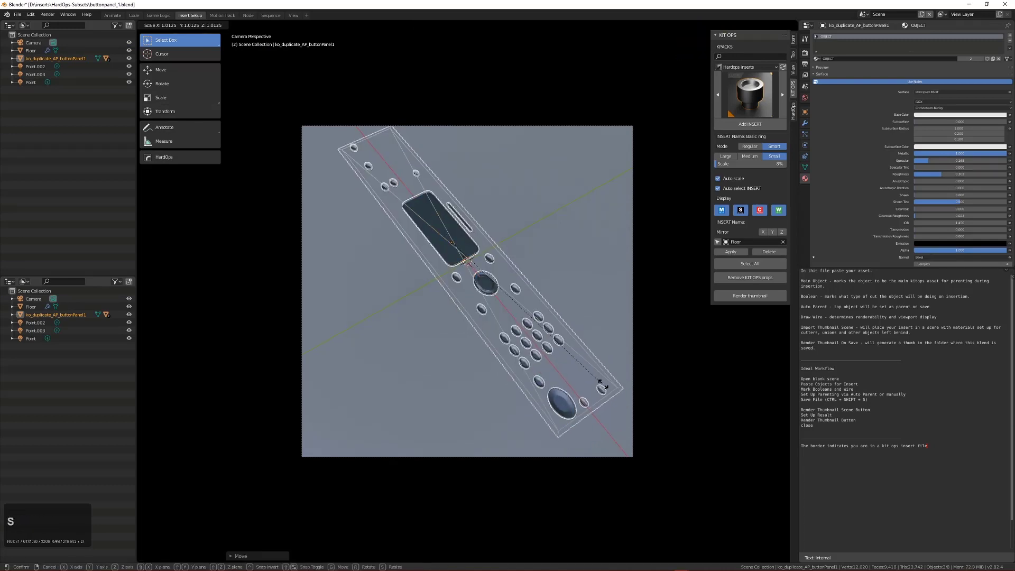
{"action": "left_click", "coordinate": [625, 393]}
{"action": "key", "text": "alt+a"}
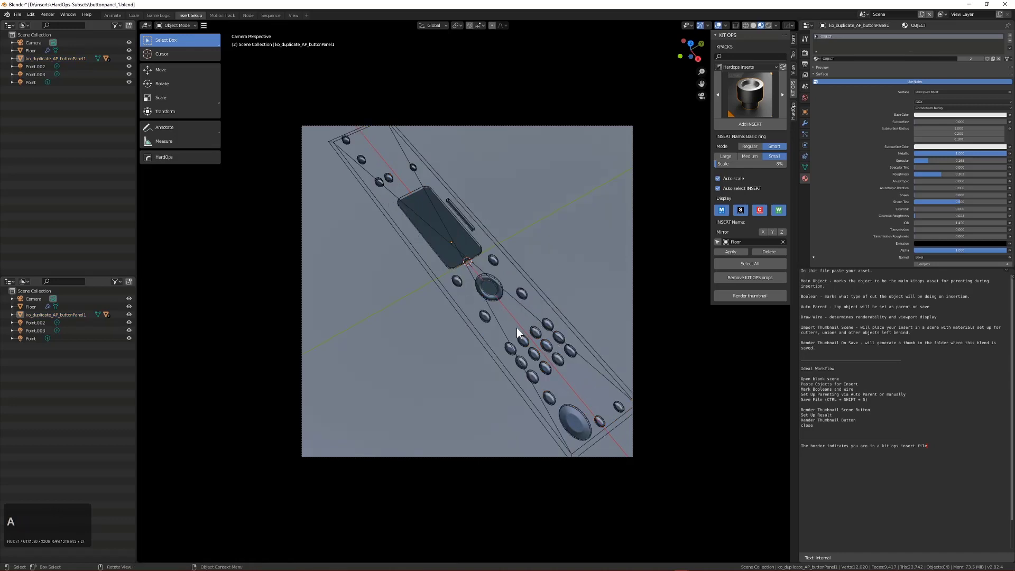
Frame the scene through its camera and preview it with rendered lighting
{"action": "middle_click", "coordinate": [463, 295]}
{"action": "scroll", "scroll_direction": "up", "scroll_amount": 3}
{"action": "left_click_drag", "start_coordinate": [406, 290], "coordinate": [513, 308]}
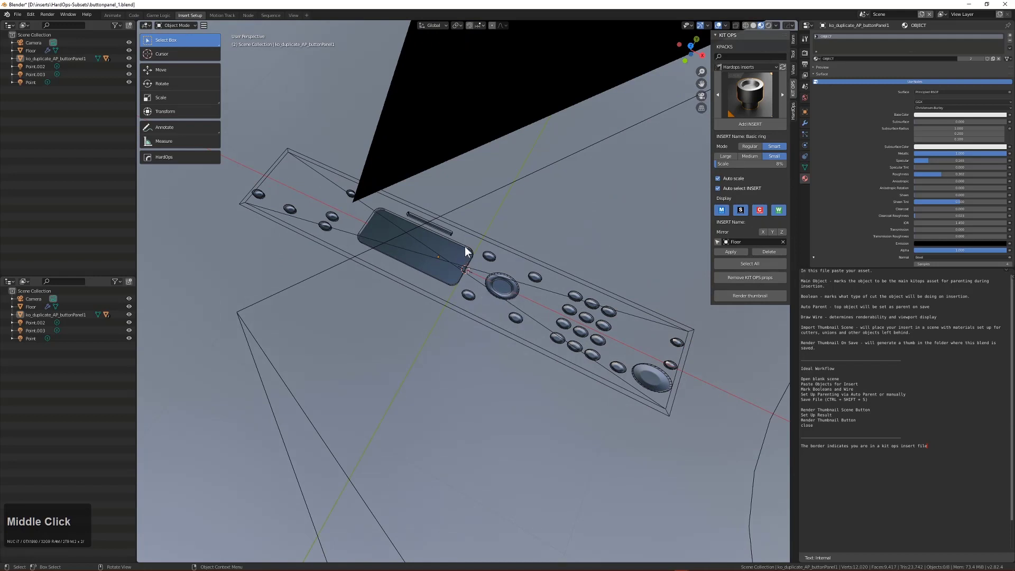
{"action": "key", "text": "KP_0"}
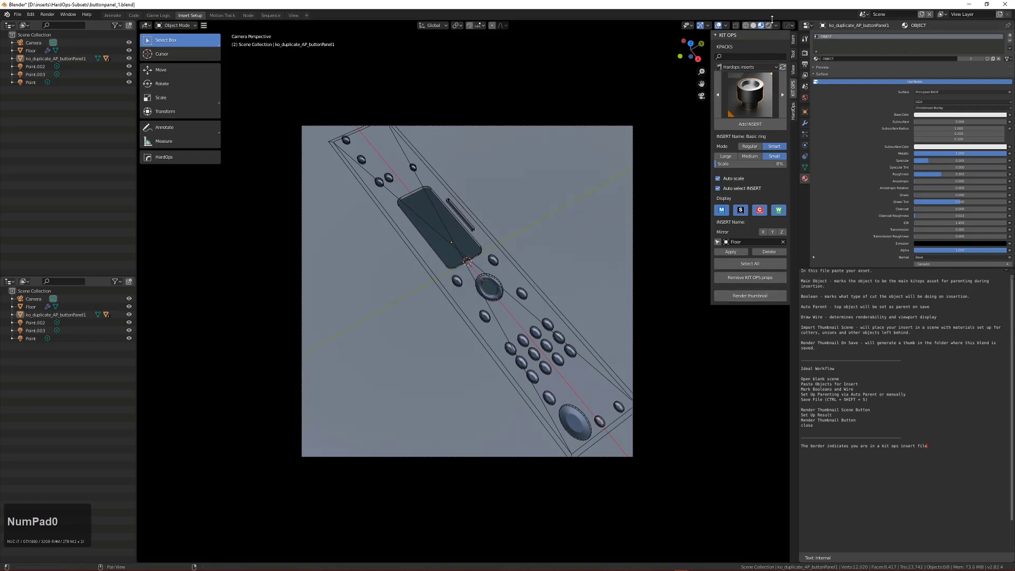
{"action": "left_click", "coordinate": [773, 28]}
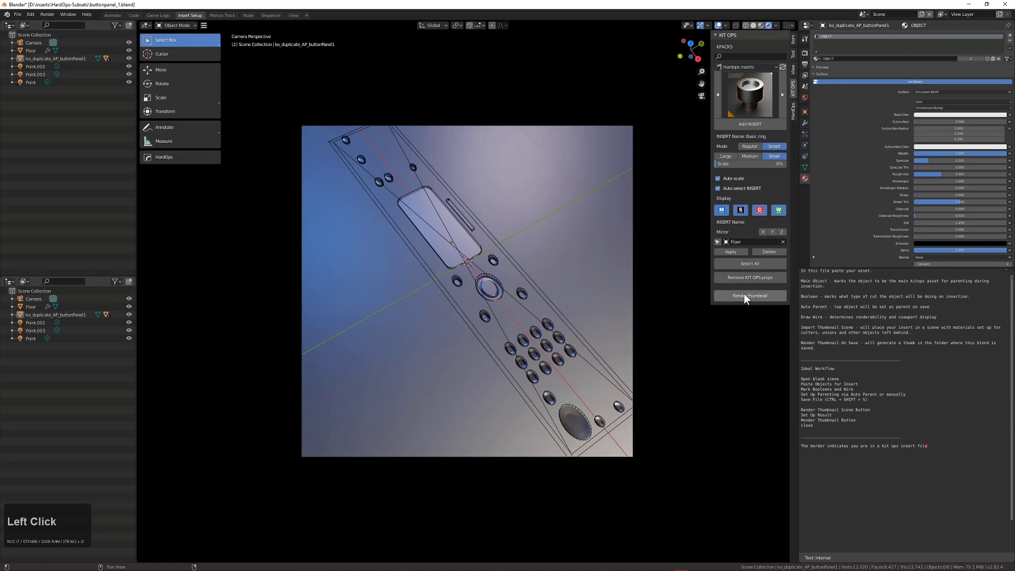
{"action": "scroll", "scroll_direction": "up", "scroll_amount": 3}
{"action": "scroll", "scroll_direction": "down", "scroll_amount": 3}
{"action": "scroll", "scroll_direction": "up", "scroll_amount": 3}
Render the button panel thumbnail and check buttonpanel_1.png in the inserts folder
{"action": "key", "text": "alt+v"}
{"action": "left_click", "coordinate": [541, 322]}
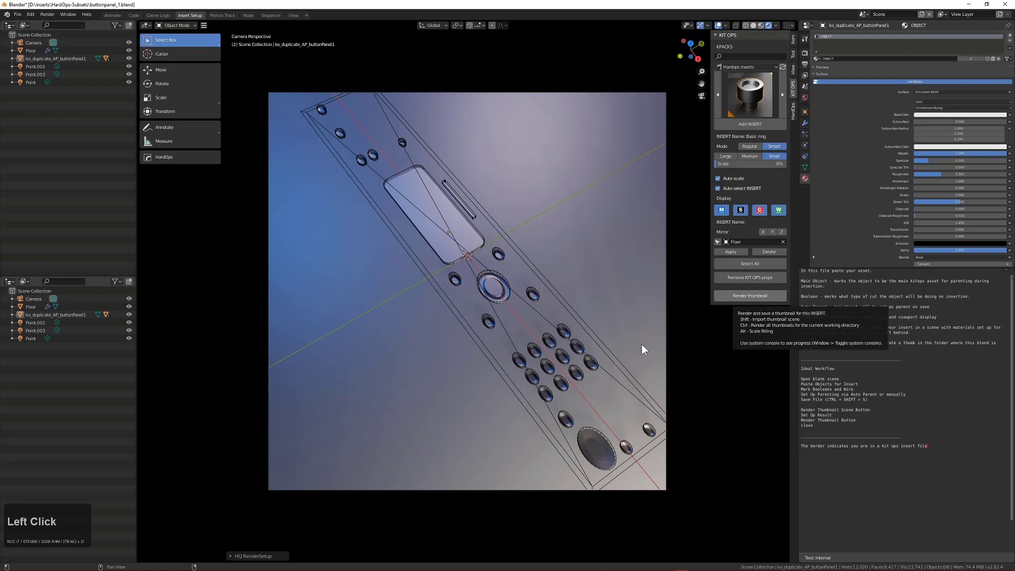
{"action": "left_click", "coordinate": [646, 349]}
{"action": "key", "text": "alt+Tab"}
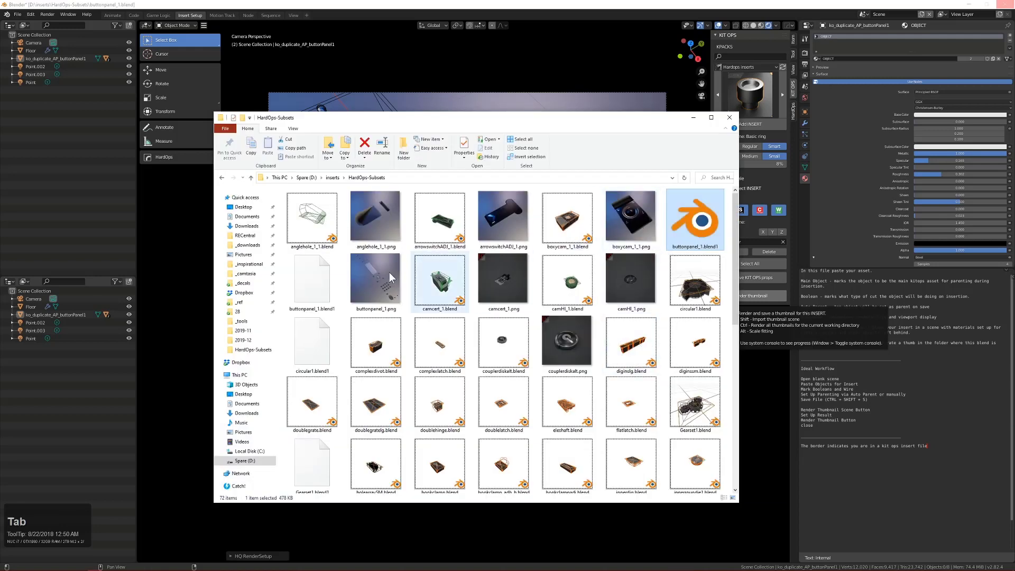
{"action": "left_click", "coordinate": [376, 286]}
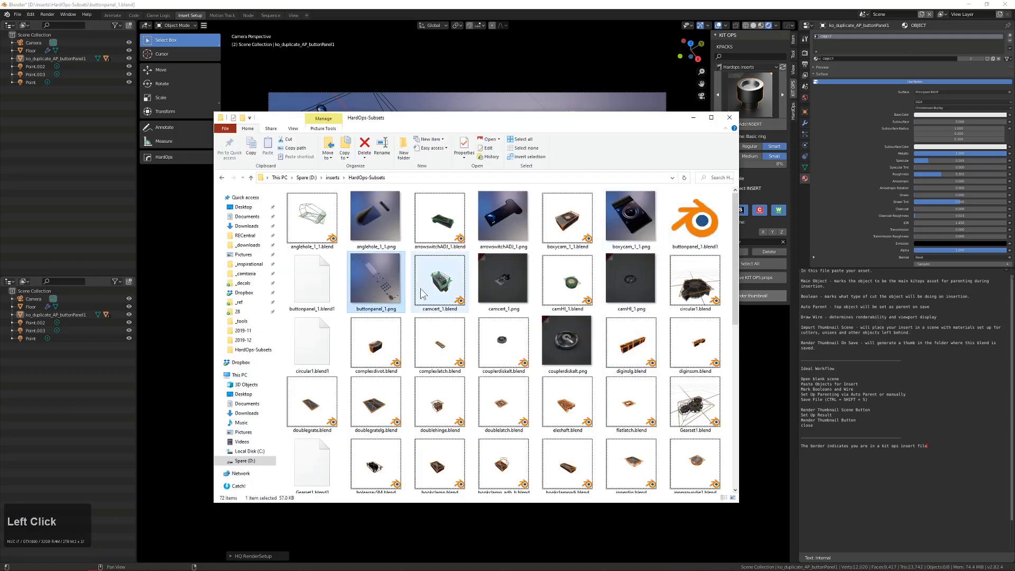
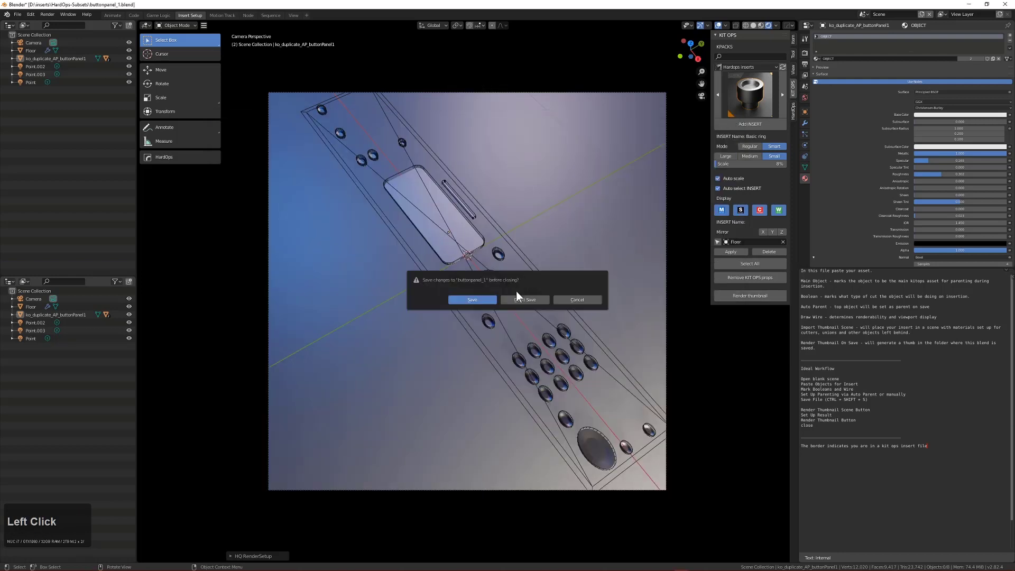
Orbit and zoom to inspect the opened camcert insert and its cutter wireframes
{"action": "middle_click", "coordinate": [528, 321]}
{"action": "key", "text": "alt+a"}
{"action": "middle_click", "coordinate": [494, 353]}
{"action": "scroll", "scroll_direction": "up", "scroll_amount": 3}
{"action": "scroll", "scroll_direction": "up", "scroll_amount": 3}
{"action": "middle_click", "coordinate": [455, 310]}
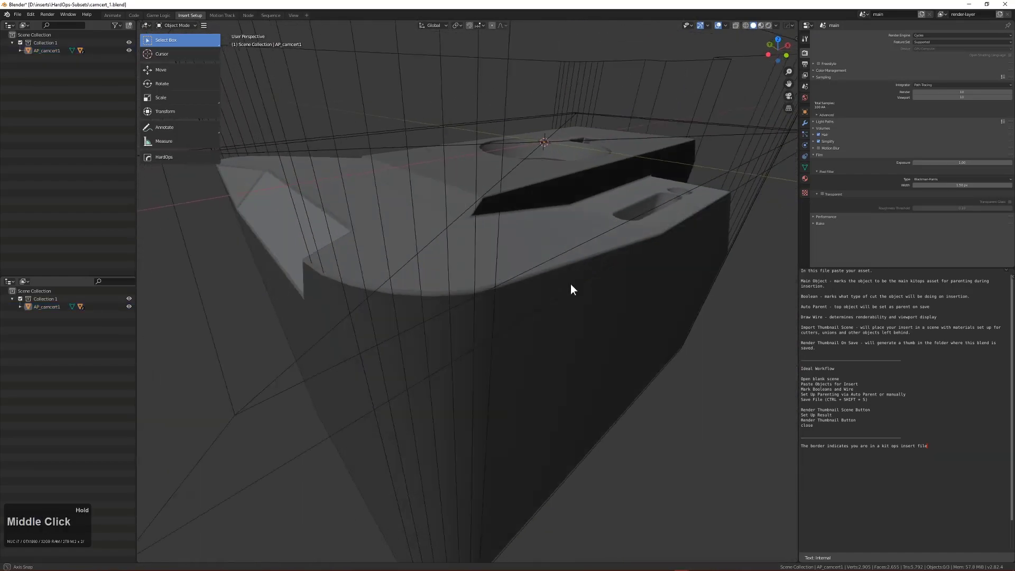
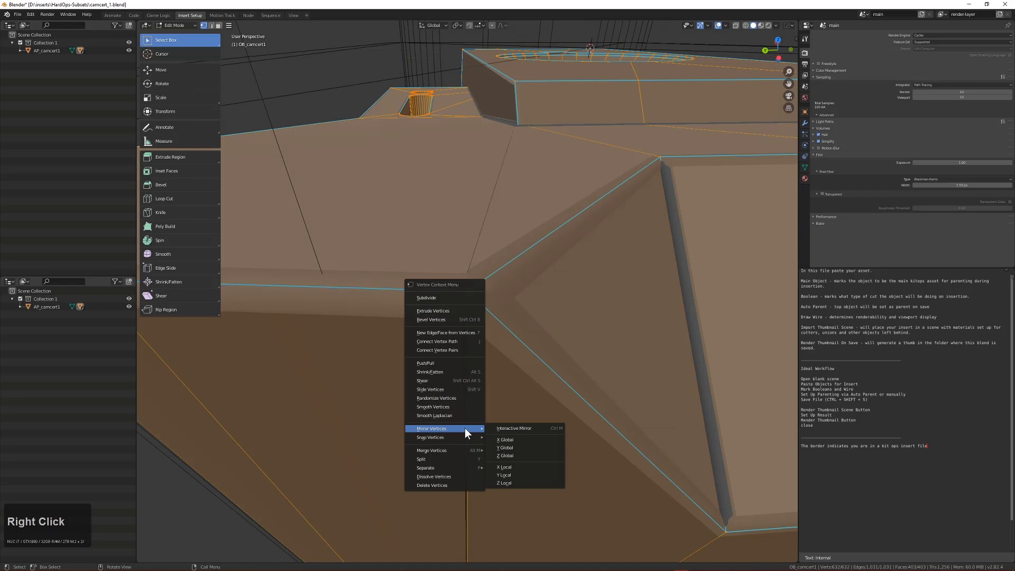
Merge the camcert mesh's vertices by distance, return to Object Mode and save the file
{"action": "left_click", "coordinate": [513, 480]}
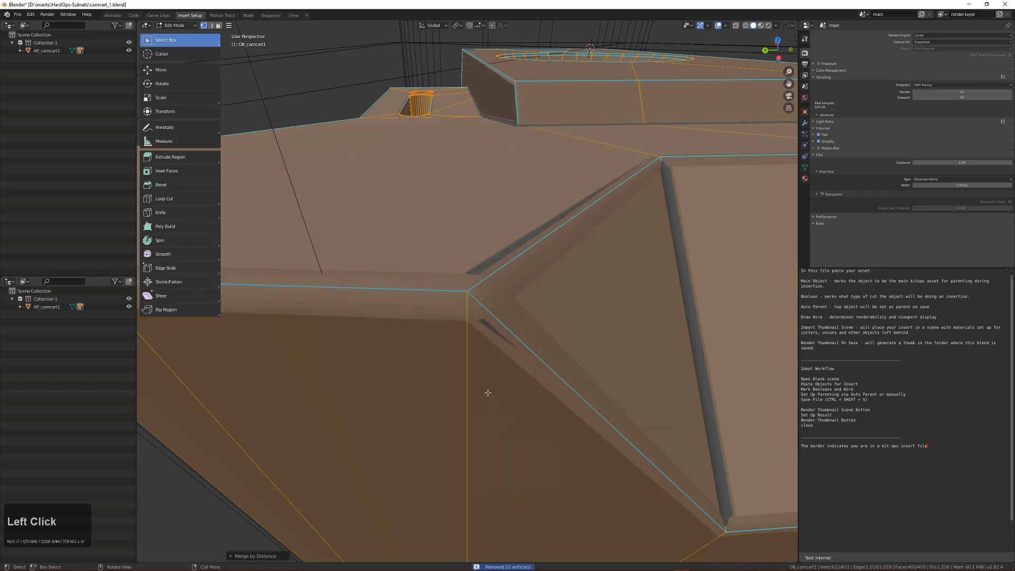
{"action": "scroll", "scroll_direction": "down", "scroll_amount": 3}
{"action": "key", "text": "Tab"}
{"action": "middle_click", "coordinate": [635, 326]}
{"action": "scroll", "scroll_direction": "down", "scroll_amount": 3}
{"action": "key", "text": "alt+a"}
{"action": "middle_click", "coordinate": [600, 381]}
{"action": "middle_click", "coordinate": [560, 381]}
Save the file and preview the camcert model with its materials from above
{"action": "scroll", "scroll_direction": "up", "scroll_amount": 3}
{"action": "key", "text": "ctrl+s"}
{"action": "left_click", "coordinate": [767, 30]}
{"action": "middle_click", "coordinate": [523, 293]}
{"action": "scroll", "scroll_direction": "up", "scroll_amount": 3}
{"action": "key", "text": "alt+a"}
{"action": "left_click_drag", "start_coordinate": [489, 324], "coordinate": [451, 316]}
{"action": "scroll", "scroll_direction": "down", "scroll_amount": 3}
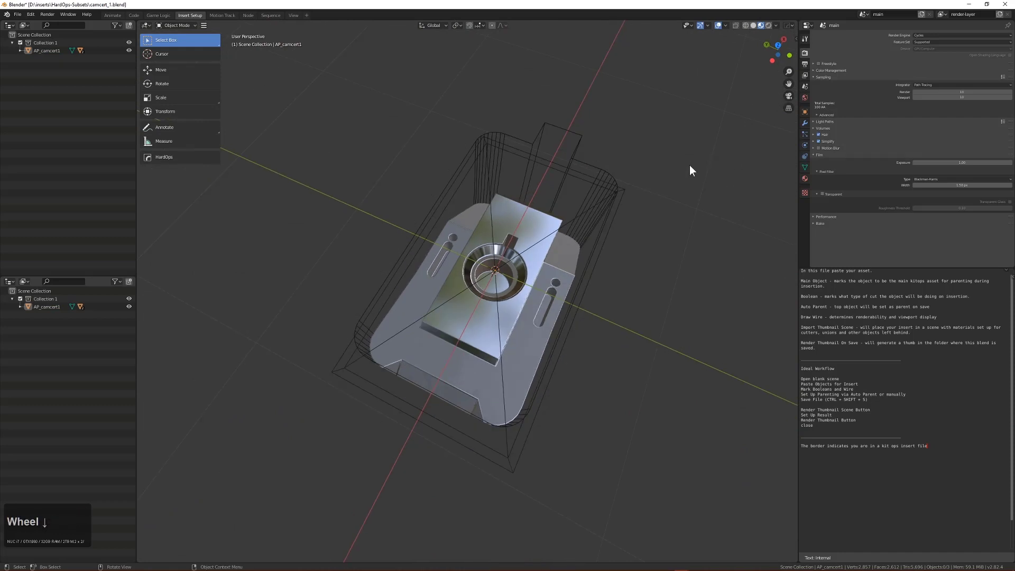
Import the KIT OPS thumbnail scene with camera, floor and lights around the camcert insert
{"action": "key", "text": "n"}
{"action": "left_click", "coordinate": [795, 96]}
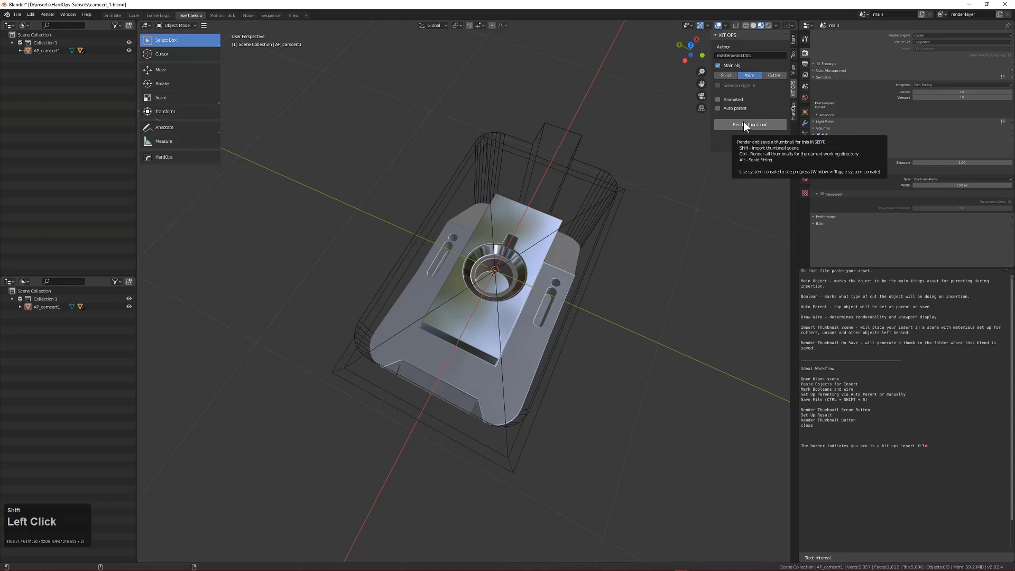
{"action": "key", "text": "alt+a"}
{"action": "left_click", "coordinate": [555, 392]}
Preview the scene with full lighting and render the camcert_1.png thumbnail
{"action": "key", "text": "s"}
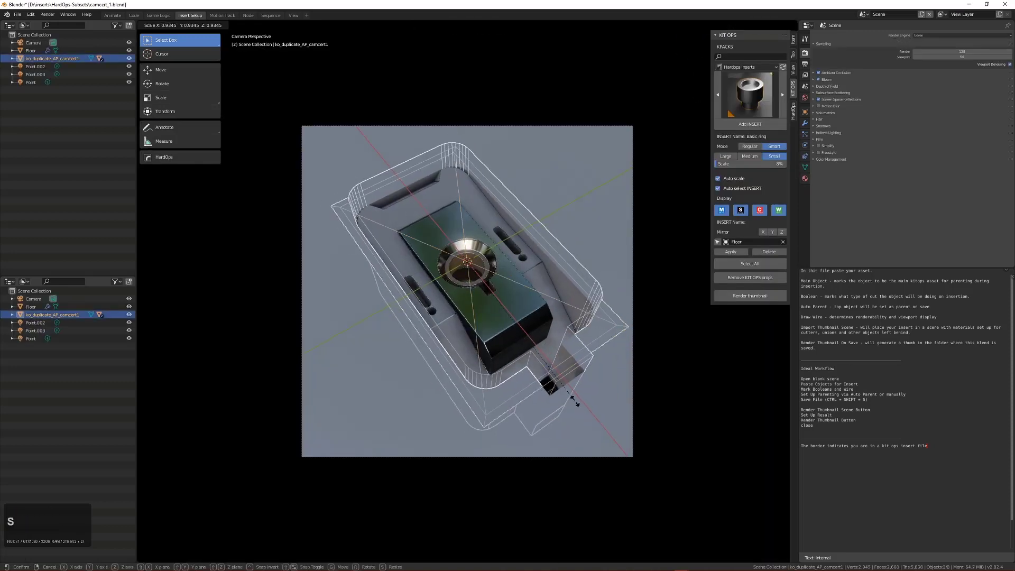
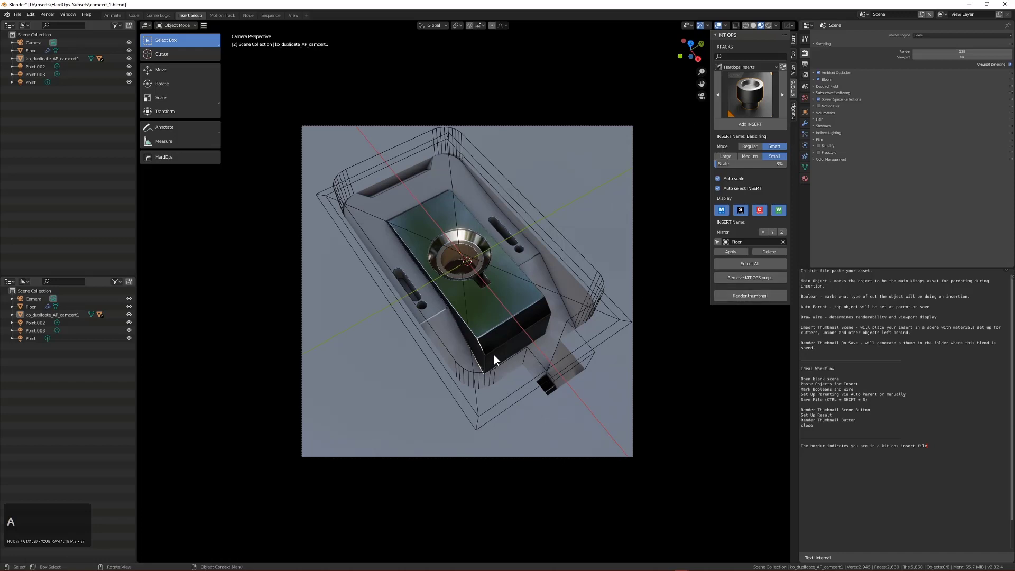
{"action": "key", "text": "alt+v"}
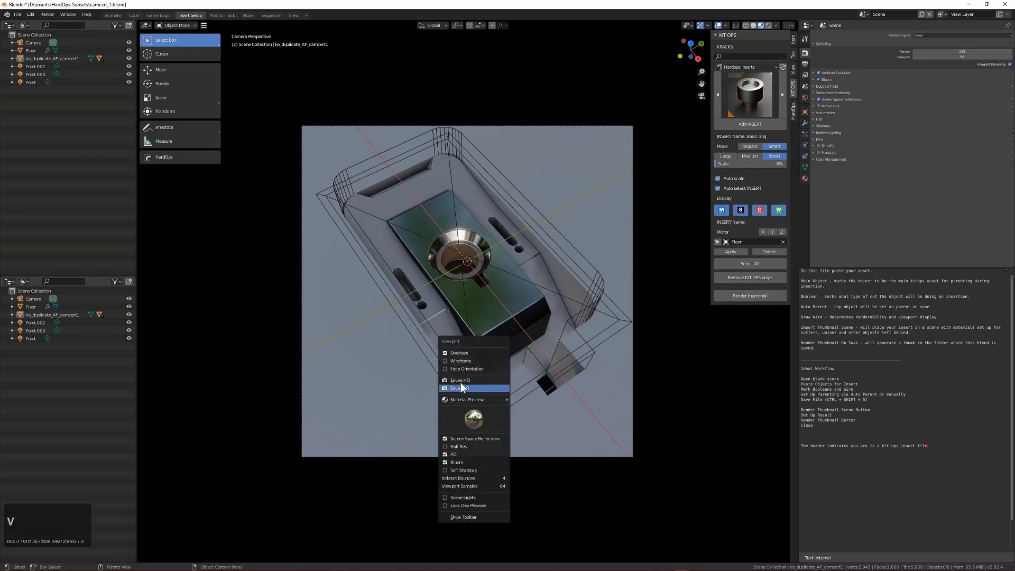
{"action": "left_click", "coordinate": [464, 383]}
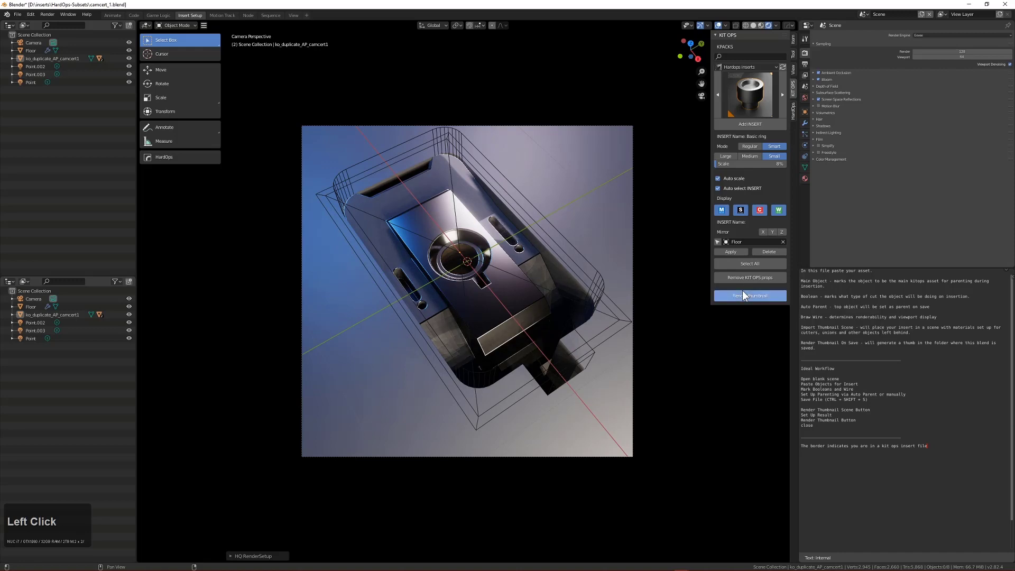
{"action": "key", "text": "alt+Tab"}
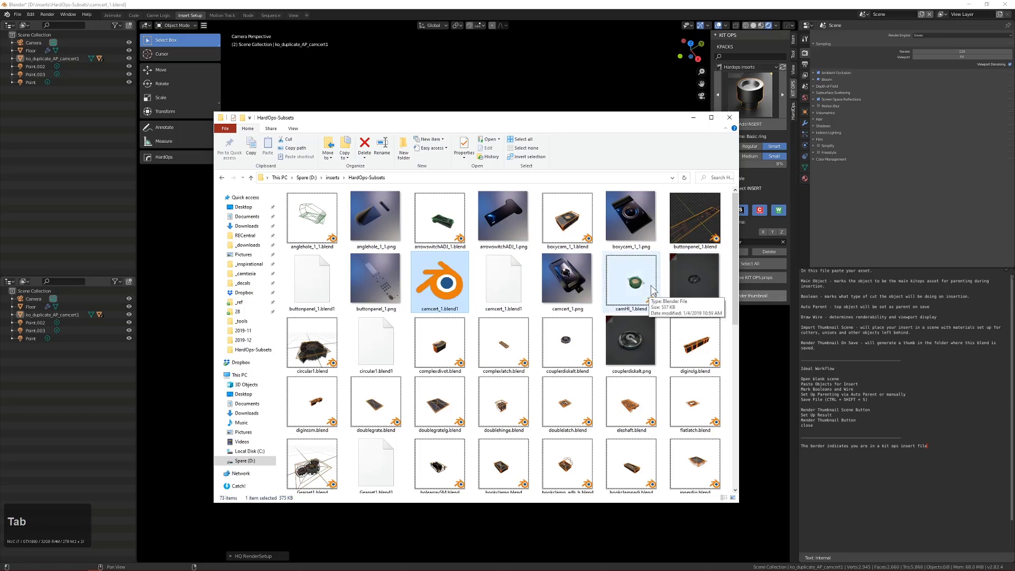
Open camHI_1.blend from the HardOps-Subsets folder in Blender
{"action": "left_click", "coordinate": [642, 292]}
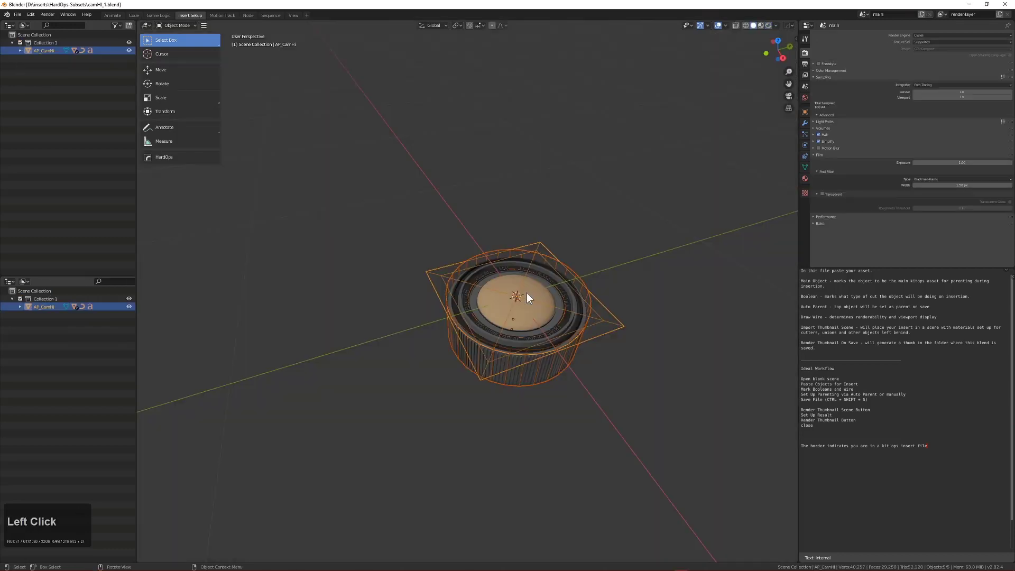
Frame the camHI lens insert and preview it with its glossy materials
{"action": "scroll", "scroll_direction": "up", "scroll_amount": 3}
{"action": "key", "text": "alt+a"}
{"action": "middle_click", "coordinate": [588, 368]}
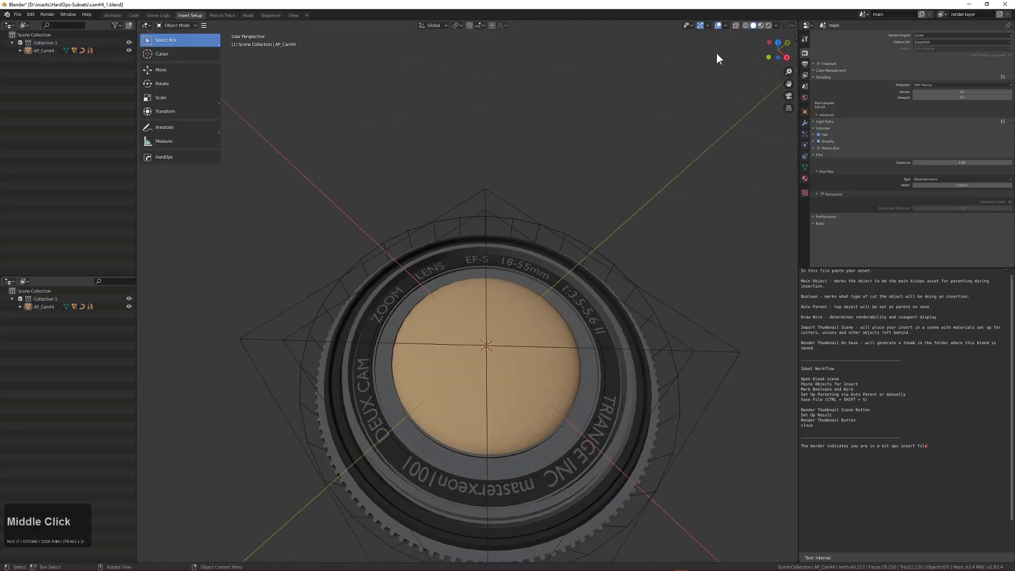
{"action": "left_click", "coordinate": [766, 29]}
{"action": "middle_click", "coordinate": [585, 381]}
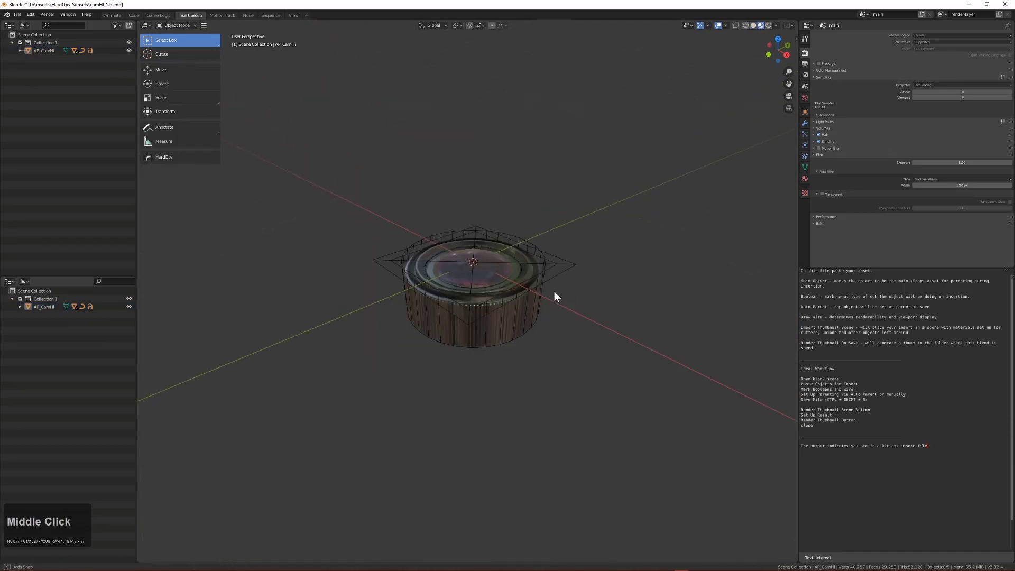
{"action": "scroll", "scroll_direction": "up", "scroll_amount": 3}
{"action": "middle_click", "coordinate": [571, 259]}
Select the lens insert's parent object and centre the view on it
{"action": "left_click", "coordinate": [554, 341]}
{"action": "scroll", "scroll_direction": "down", "scroll_amount": 3}
{"action": "middle_click", "coordinate": [549, 334]}
{"action": "left_click", "coordinate": [613, 307]}
{"action": "key", "text": "KP_Decimal"}
{"action": "middle_click", "coordinate": [536, 323]}
{"action": "scroll", "scroll_direction": "down", "scroll_amount": 3}
{"action": "left_click_drag", "start_coordinate": [547, 399], "coordinate": [597, 275]}
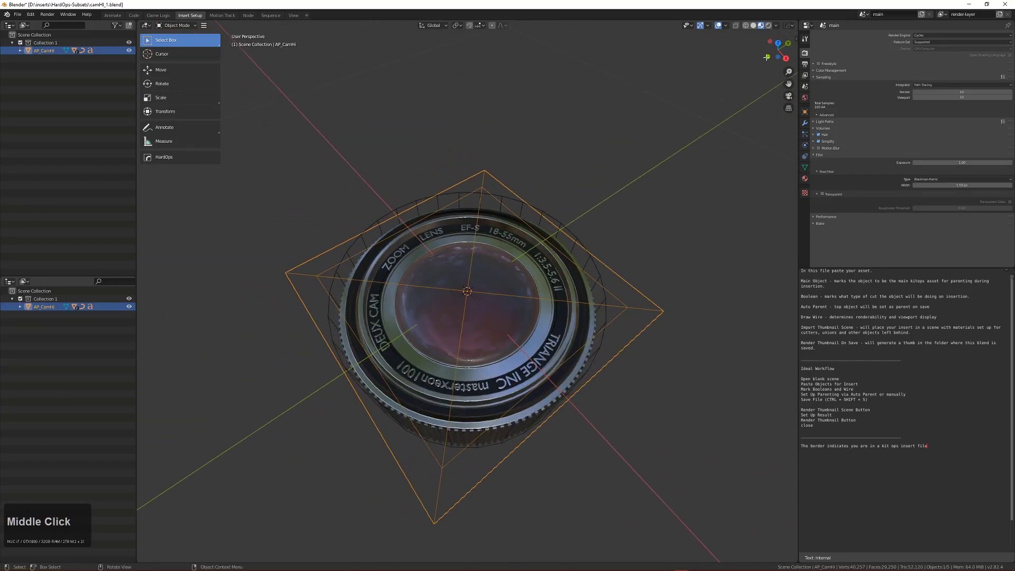
Show the sidebar transform values and select the OB_CamHI_stuffMain lens body mesh
{"action": "key", "text": "n"}
{"action": "middle_click", "coordinate": [569, 385]}
{"action": "left_click", "coordinate": [528, 355]}
{"action": "middle_click", "coordinate": [531, 365]}
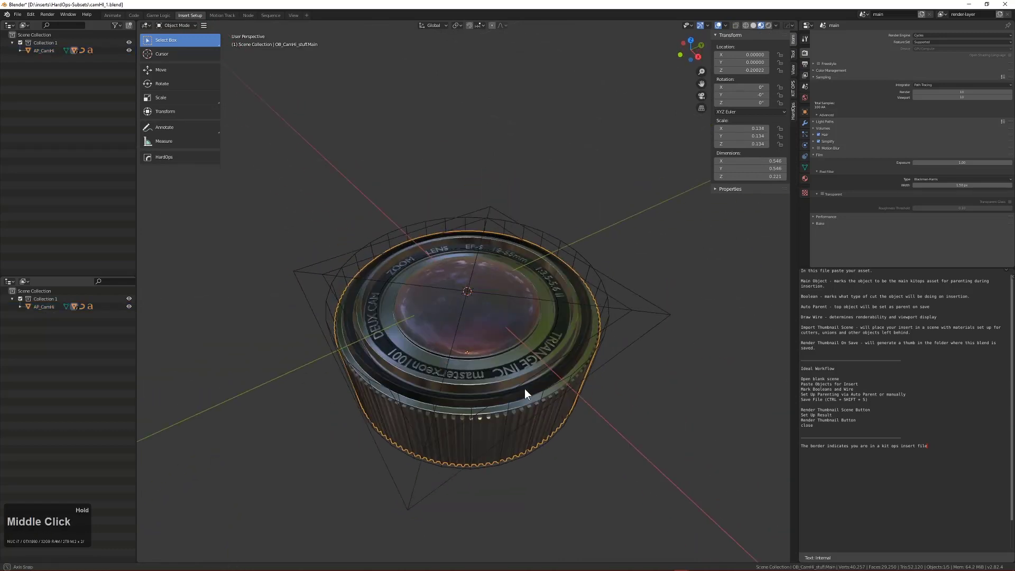
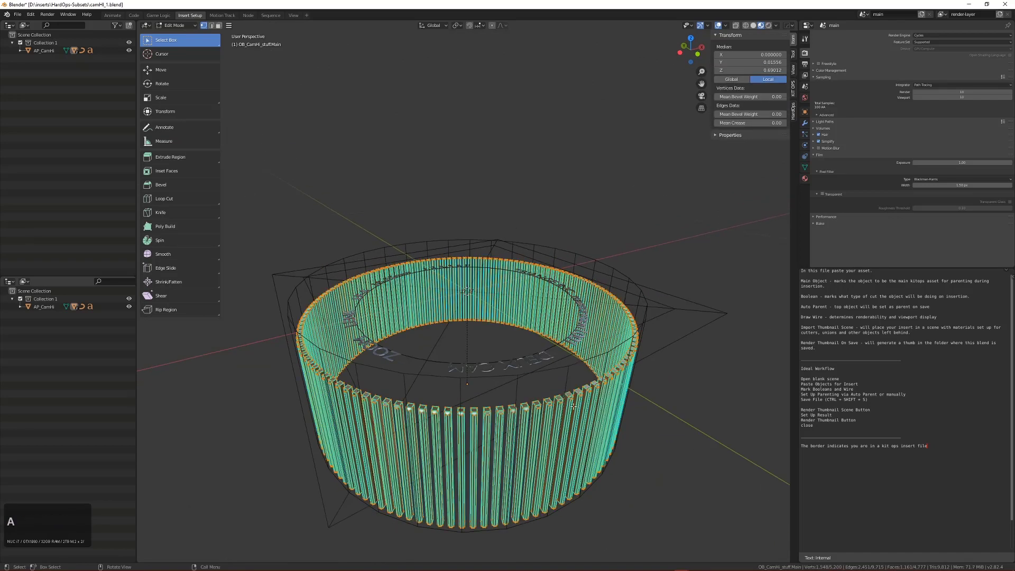
Assign prox_kevlar.002 to the knurled grip ring via the Hard Ops material menu
{"action": "type", "text": "aq"}
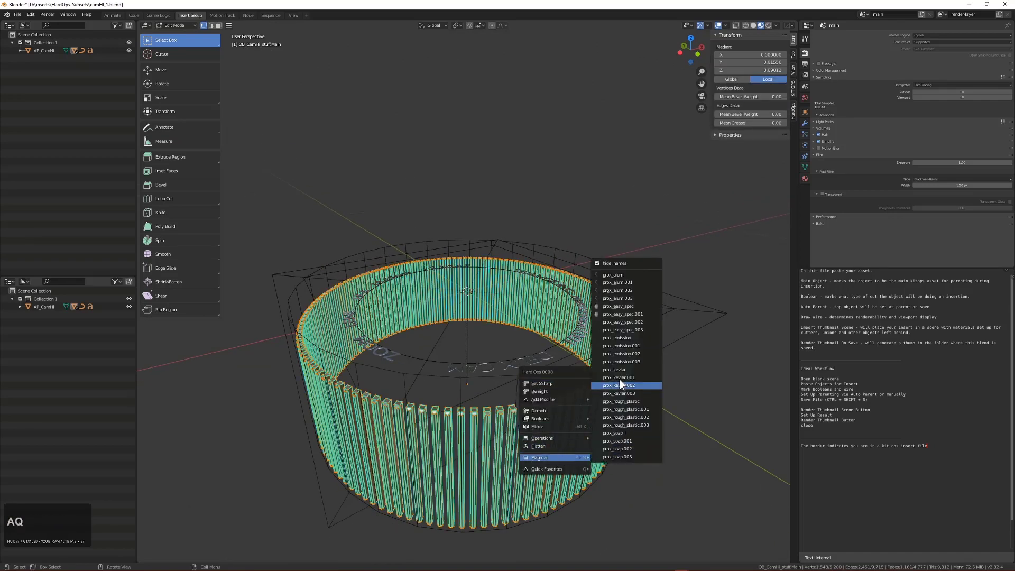
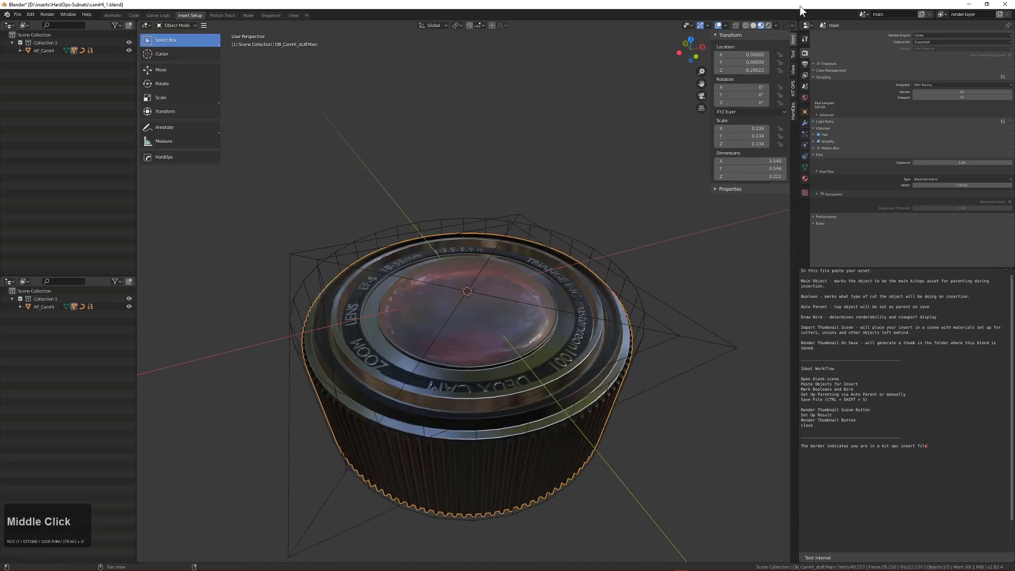
Select all numbered duplicates of the prox_alum, easy_spec, emission, kevlar, rough_plastic and soap materials in the Outliner
{"action": "left_click", "coordinate": [815, 27]}
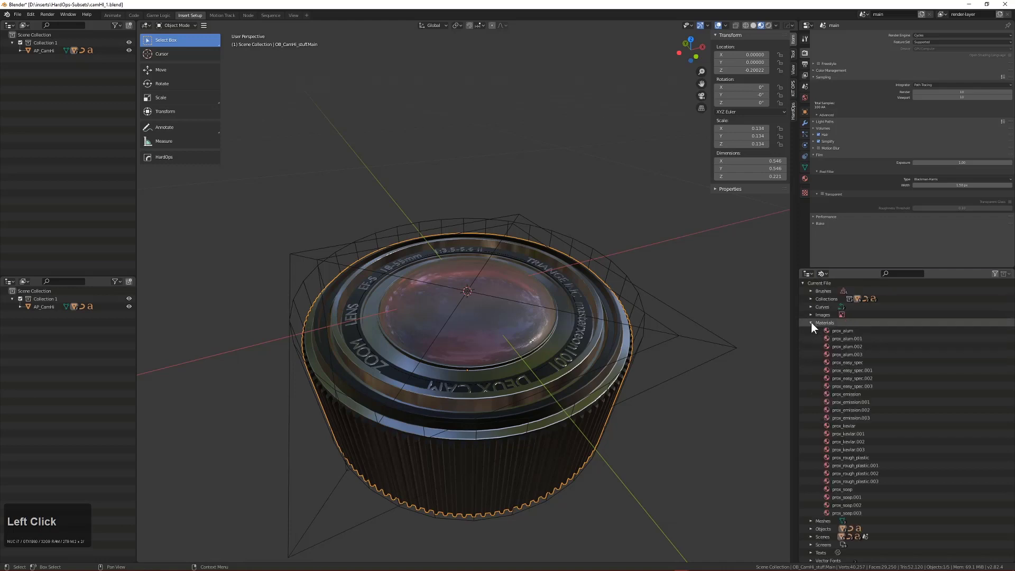
{"action": "left_click", "coordinate": [855, 352]}
{"action": "left_click", "coordinate": [855, 353]}
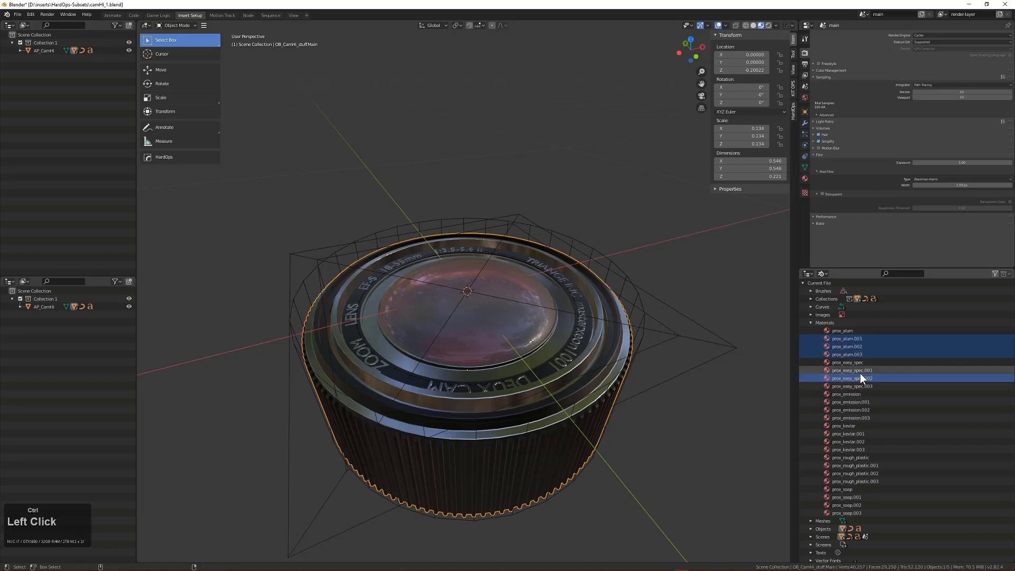
{"action": "left_click", "coordinate": [862, 417]}
{"action": "left_click", "coordinate": [859, 450]}
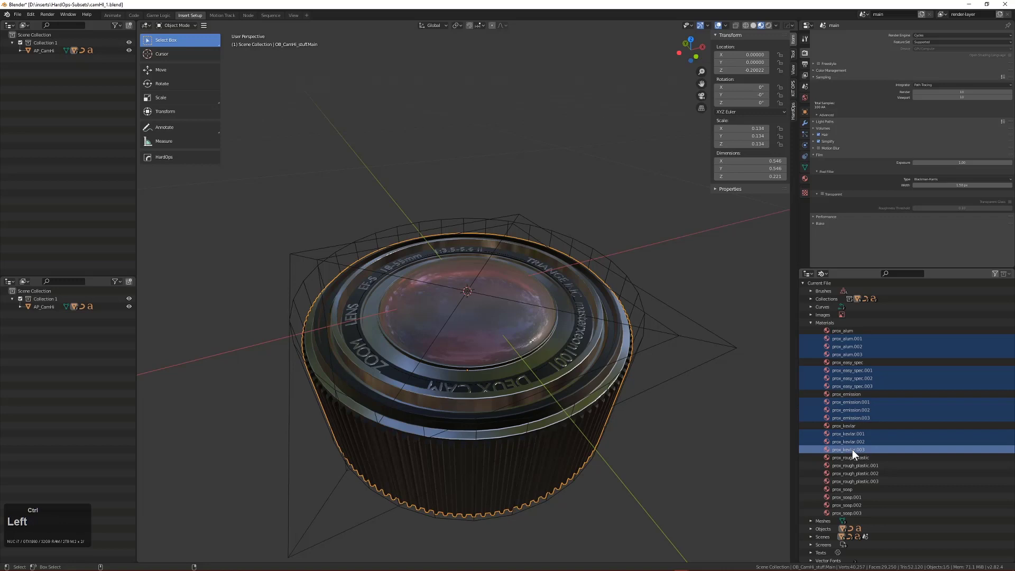
{"action": "left_click", "coordinate": [867, 479]}
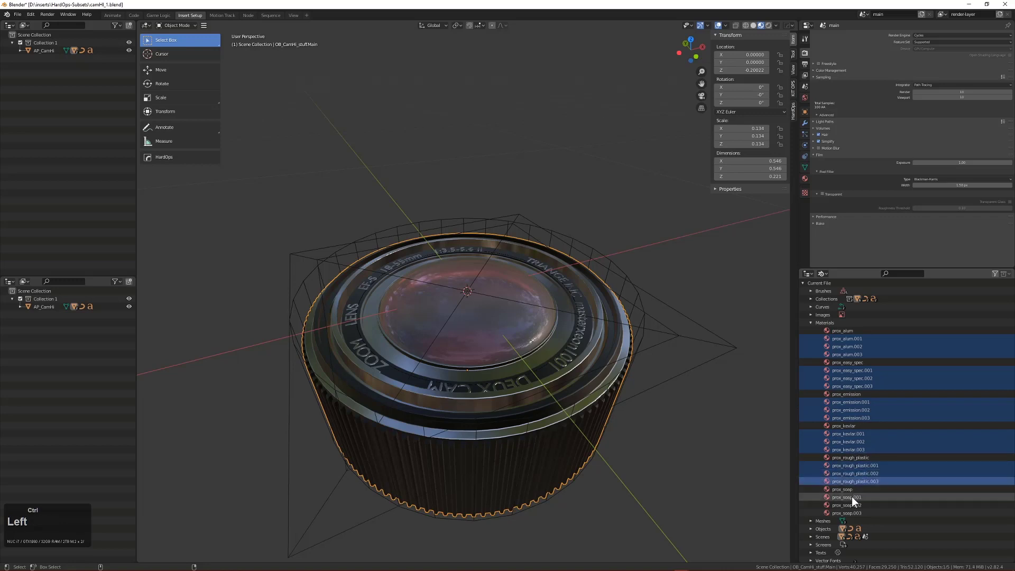
{"action": "left_click", "coordinate": [855, 507]}
{"action": "left_click", "coordinate": [857, 510]}
{"action": "left_click", "coordinate": [856, 515]}
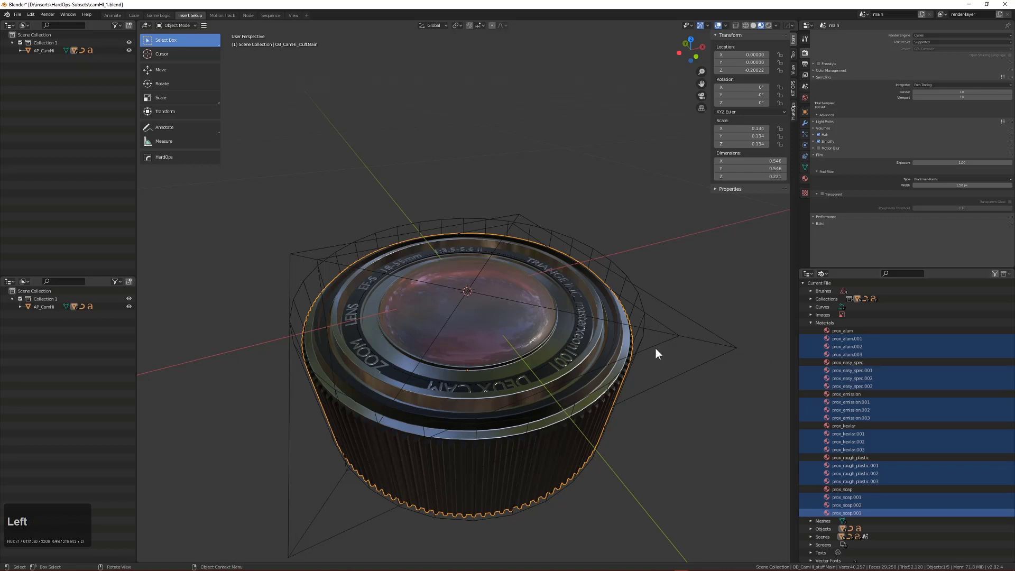
Delete the selected duplicate materials, leaving only the six base prox materials
{"action": "key", "text": "a"}
{"action": "middle_click", "coordinate": [600, 380]}
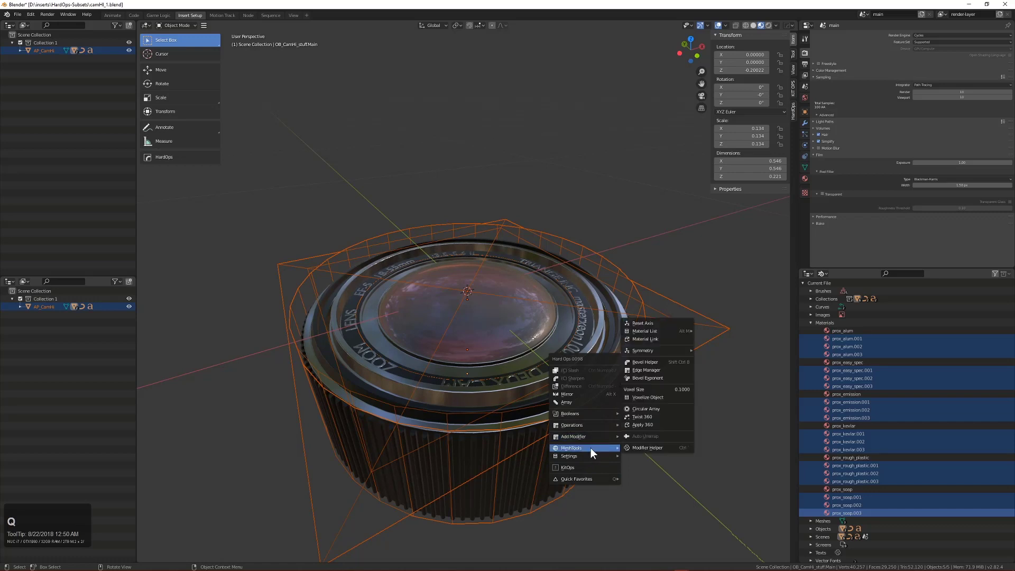
{"action": "left_click", "coordinate": [670, 345]}
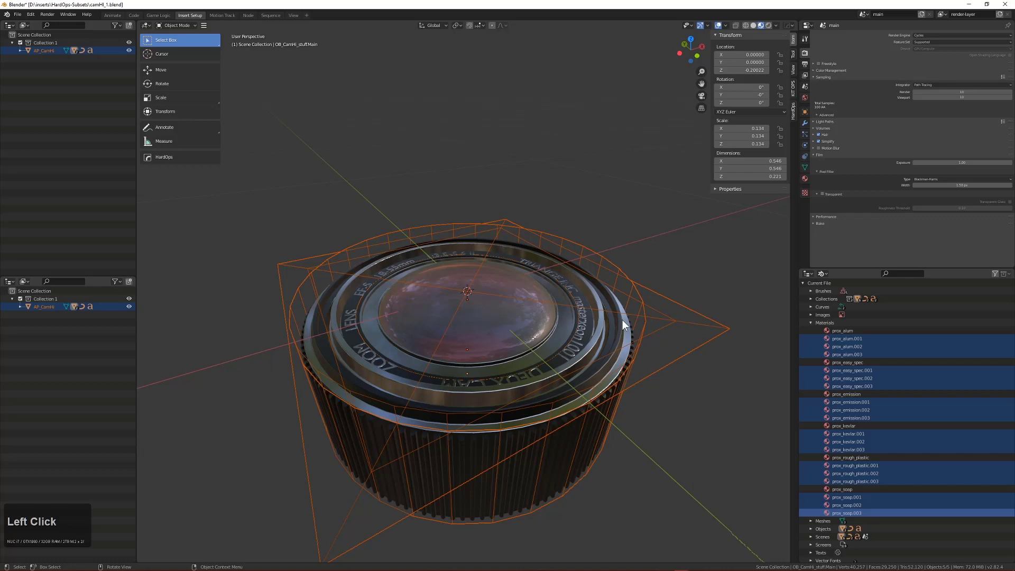
{"action": "key", "text": "q"}
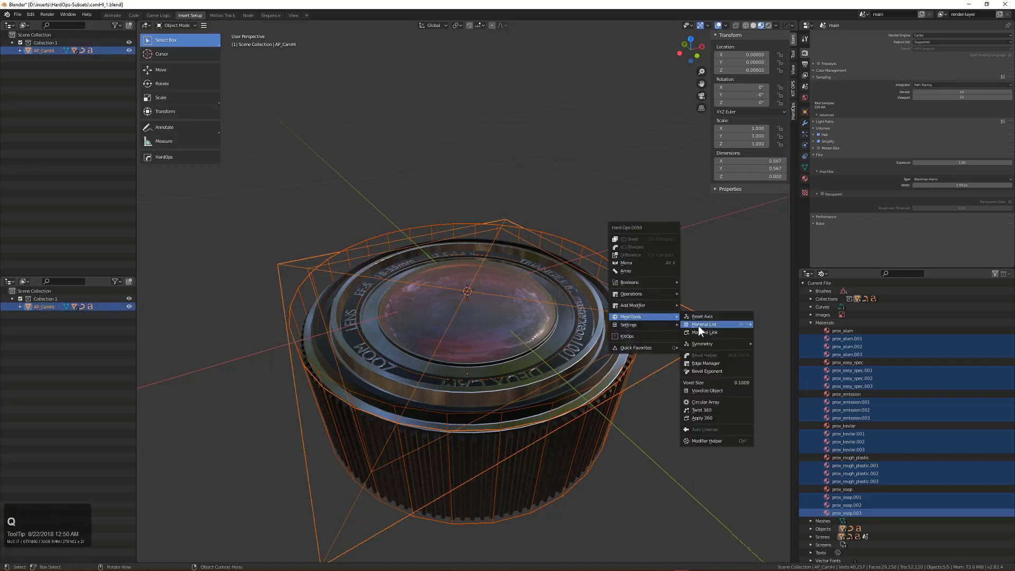
{"action": "left_click", "coordinate": [697, 338]}
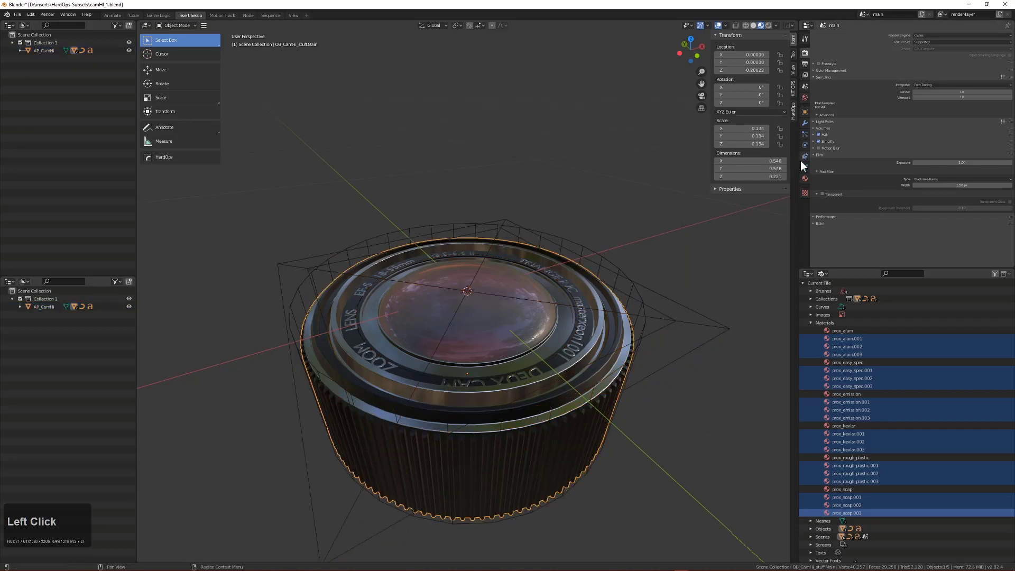
{"action": "scroll", "scroll_direction": "up", "scroll_amount": 3}
{"action": "scroll", "scroll_direction": "down", "scroll_amount": 3}
{"action": "scroll", "scroll_direction": "up", "scroll_amount": 3}
{"action": "right_click", "coordinate": [856, 355]}
{"action": "left_click", "coordinate": [824, 382]}
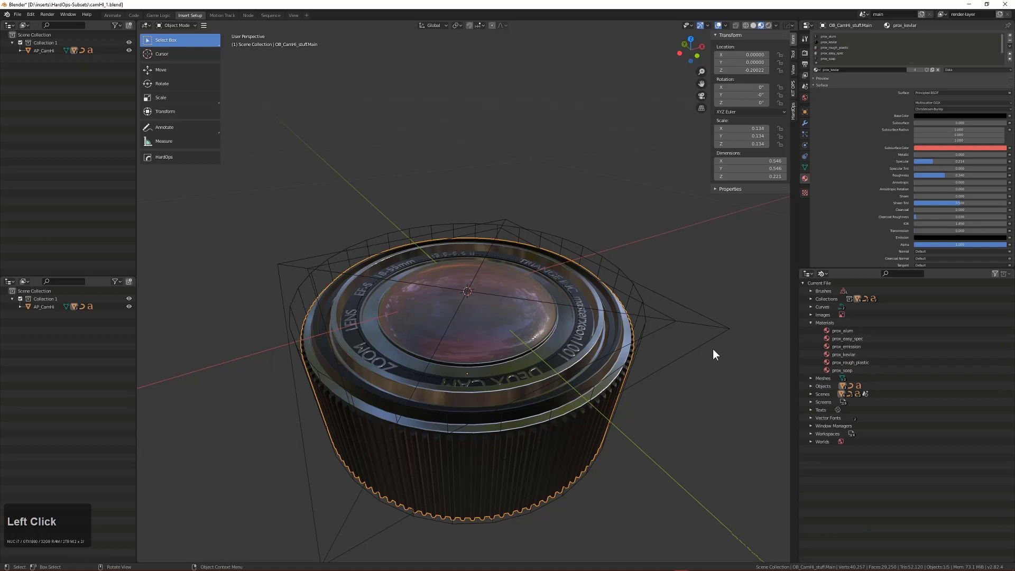
{"action": "middle_click", "coordinate": [573, 375]}
Save camHI_1.blend and expand the file's data categories in the Outliner
{"action": "key", "text": "ctrl+s"}
{"action": "left_click", "coordinate": [671, 312]}
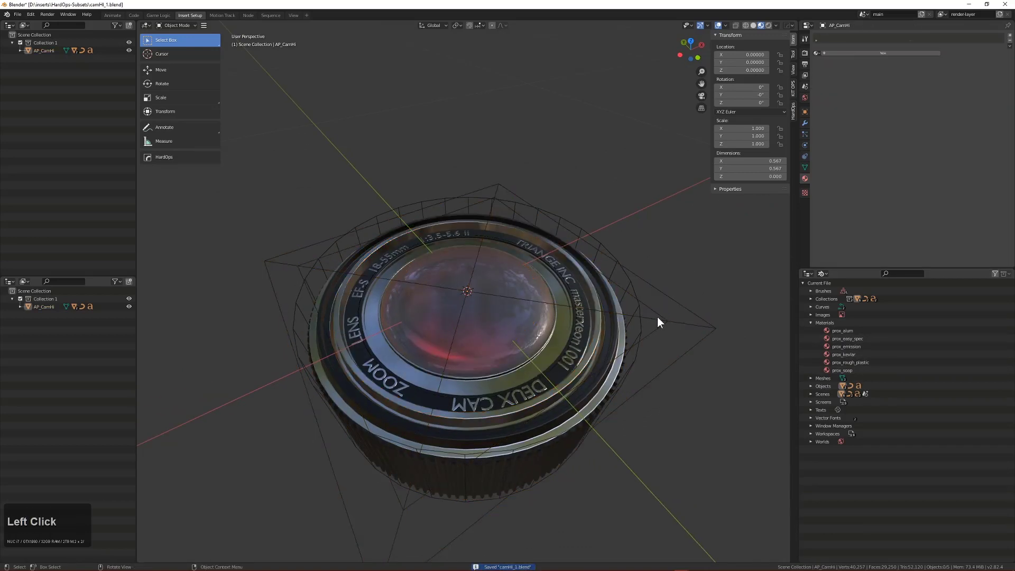
{"action": "key", "text": "ctrl+s"}
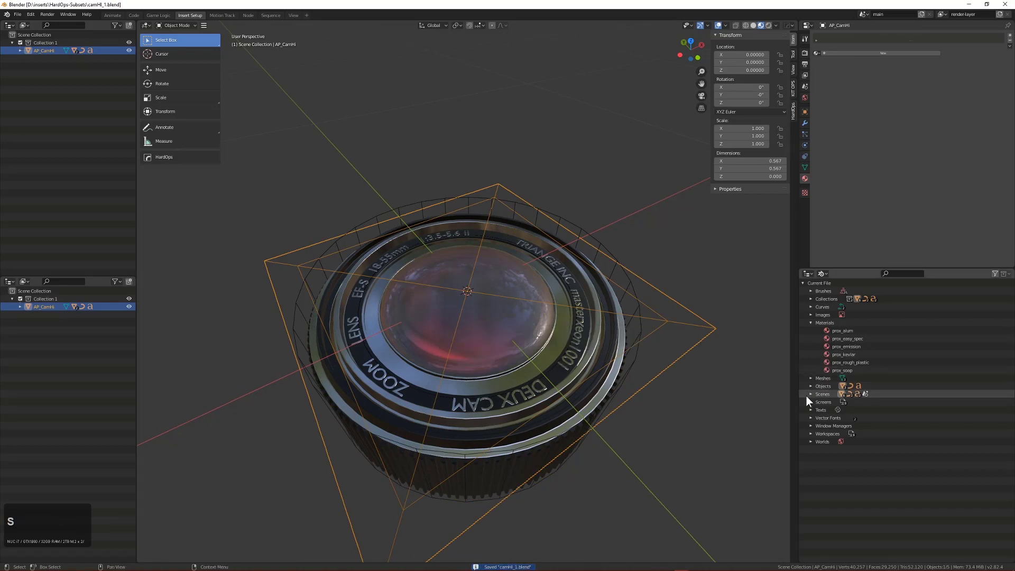
{"action": "left_click", "coordinate": [814, 415]}
{"action": "right_click", "coordinate": [838, 421]}
{"action": "key", "text": "Escape"}
{"action": "left_click", "coordinate": [813, 431]}
{"action": "left_click", "coordinate": [815, 431]}
{"action": "left_click", "coordinate": [857, 447]}
Keep the lens lettering Texts and Vector Fonts, save again and show the KitOps insert settings
{"action": "right_click", "coordinate": [856, 447]}
{"action": "left_click", "coordinate": [829, 441]}
{"action": "left_click", "coordinate": [828, 445]}
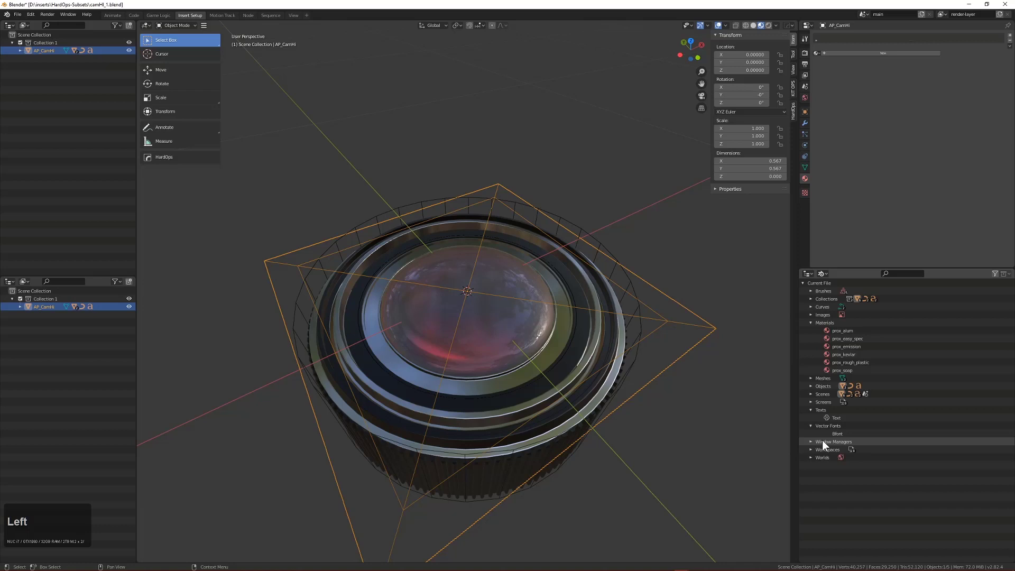
{"action": "key", "text": "ctrl+z"}
{"action": "middle_click", "coordinate": [587, 365]}
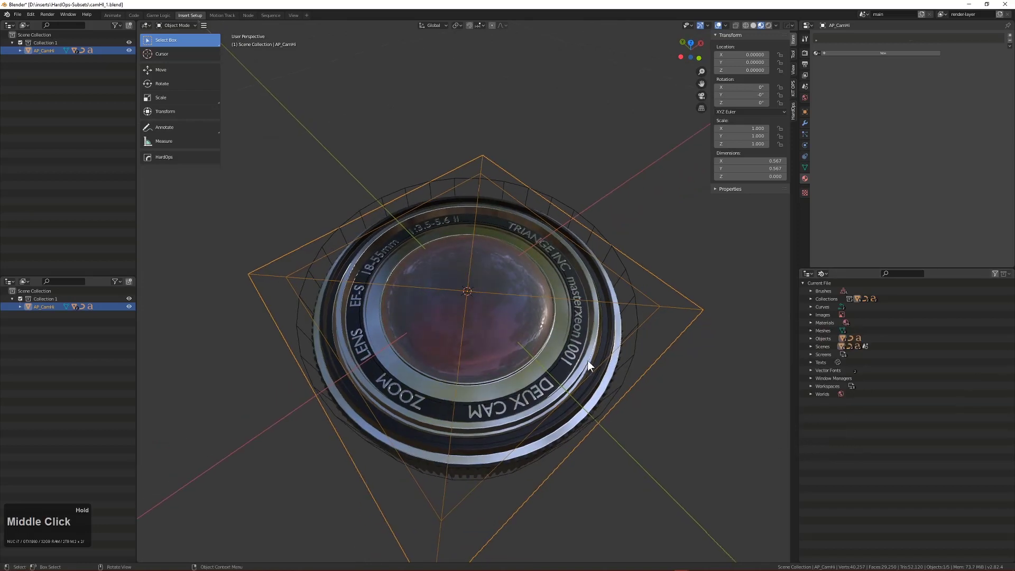
{"action": "scroll", "scroll_direction": "down", "scroll_amount": 3}
{"action": "key", "text": "ctrl+s"}
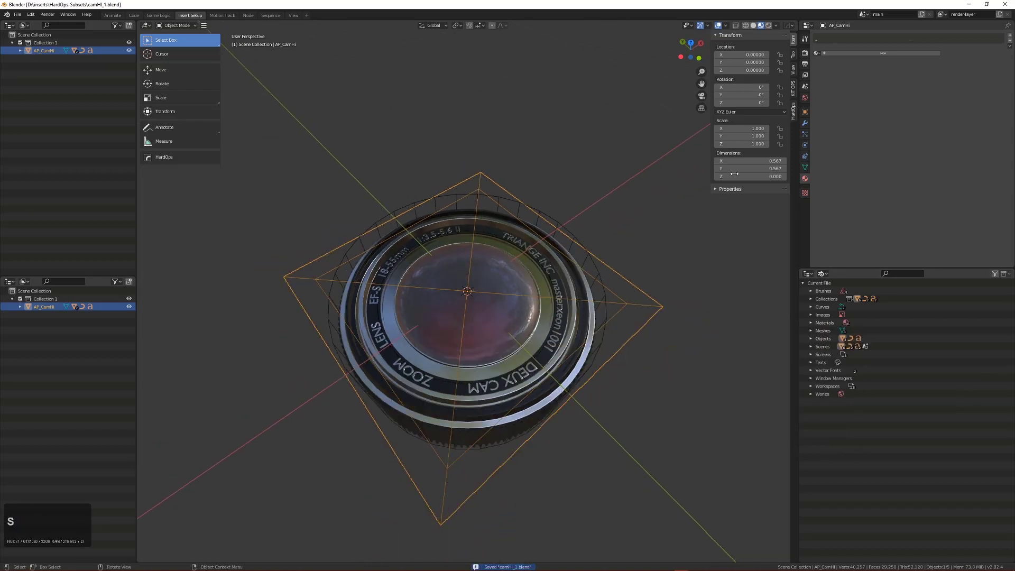
{"action": "left_click", "coordinate": [800, 90]}
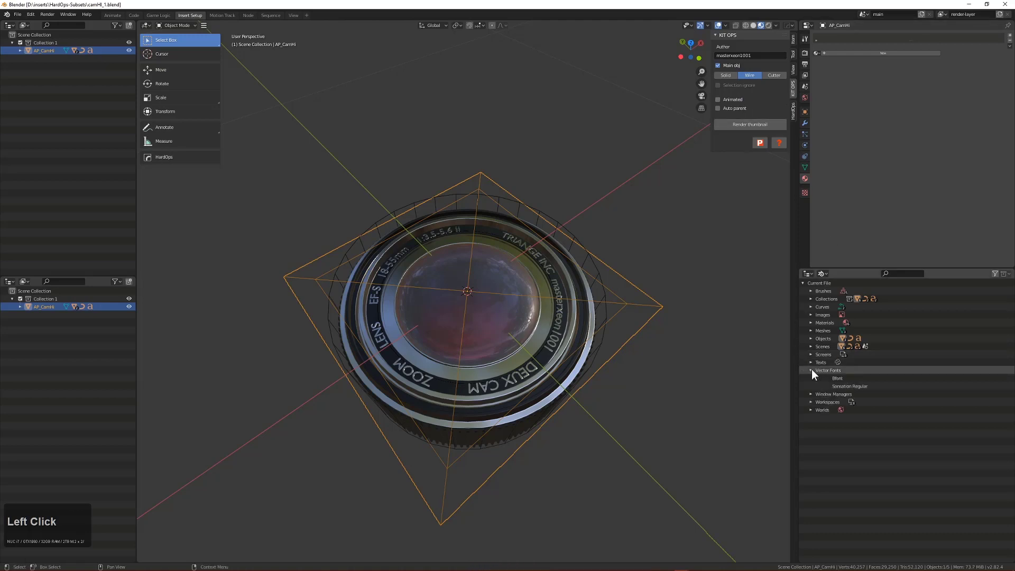
Import the KitOps thumbnail scene, scale the lens insert to fill the frame and preview with Rendered shading
{"action": "left_click", "coordinate": [744, 127]}
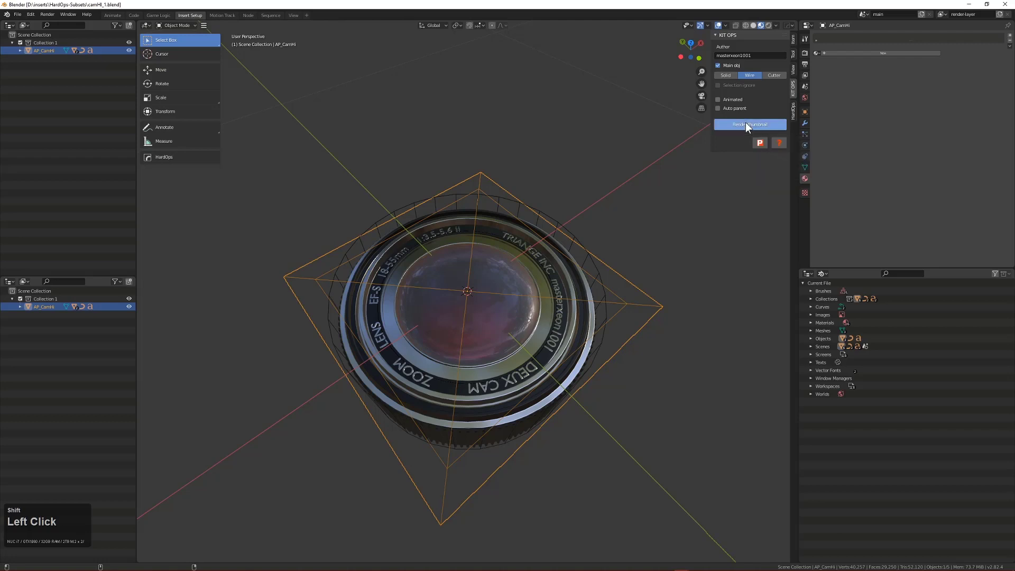
{"action": "scroll", "scroll_direction": "up", "scroll_amount": 3}
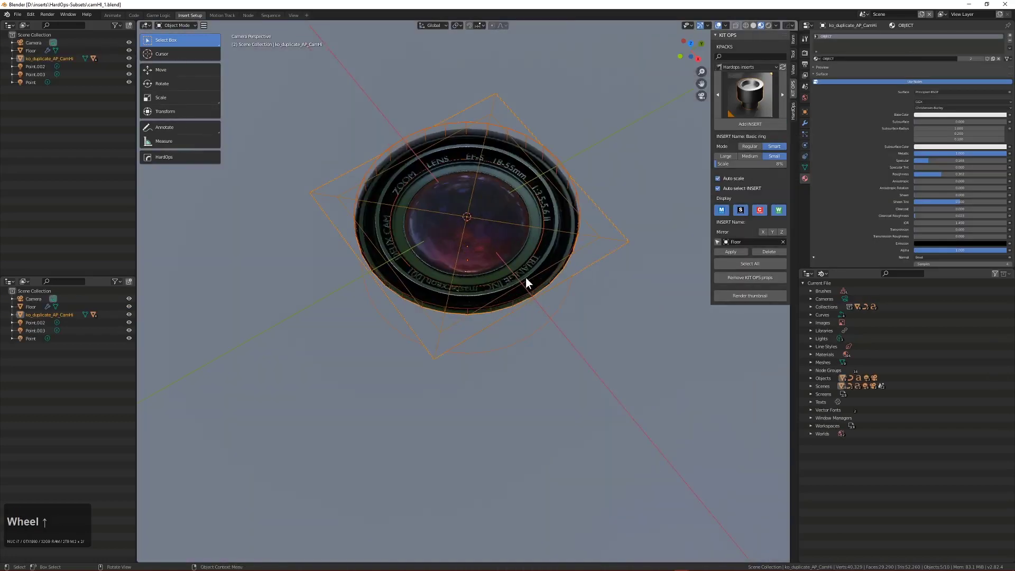
{"action": "scroll", "scroll_direction": "down", "scroll_amount": 3}
{"action": "key", "text": "s"}
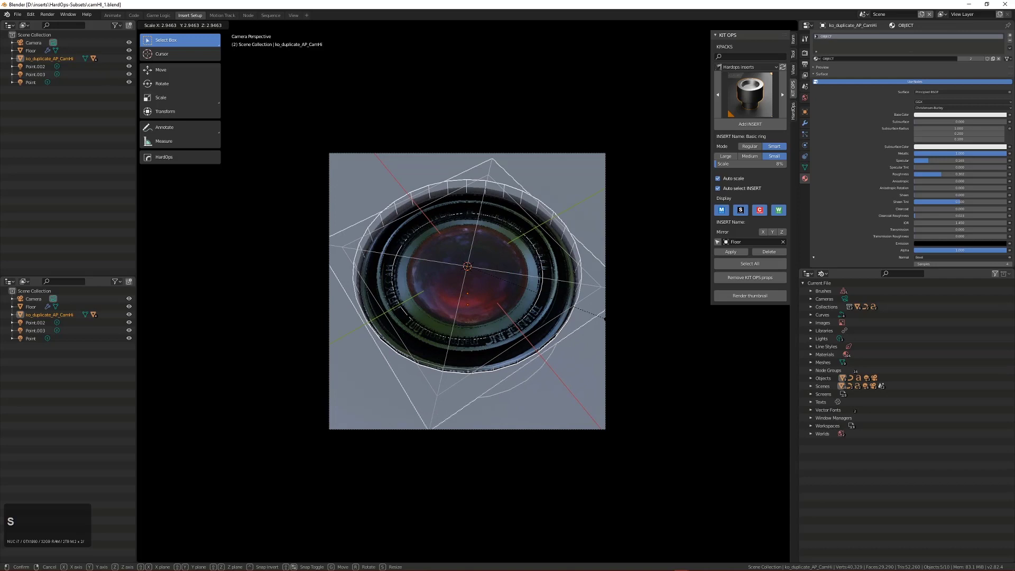
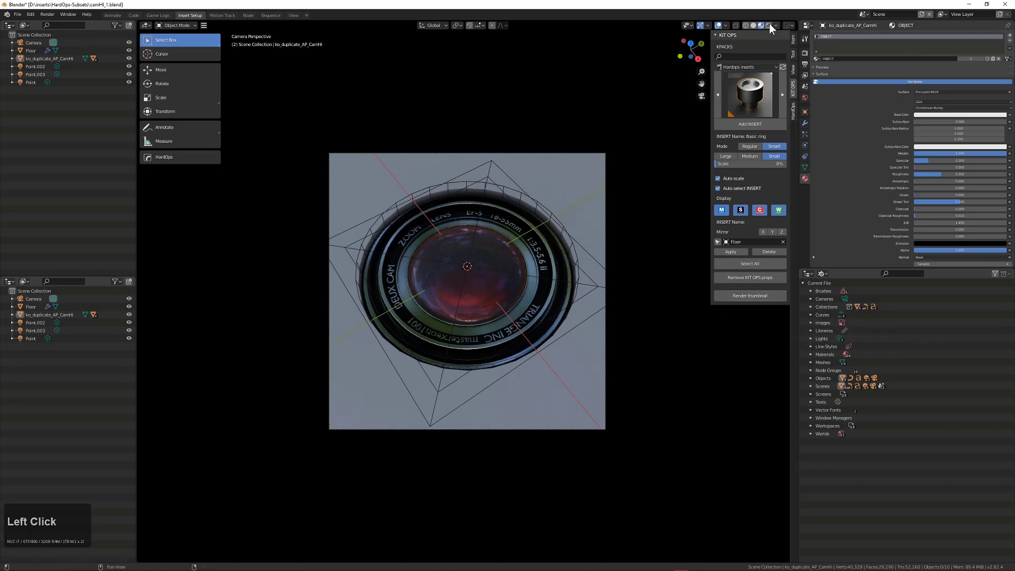
{"action": "key", "text": "alt+v"}
{"action": "left_click", "coordinate": [495, 322]}
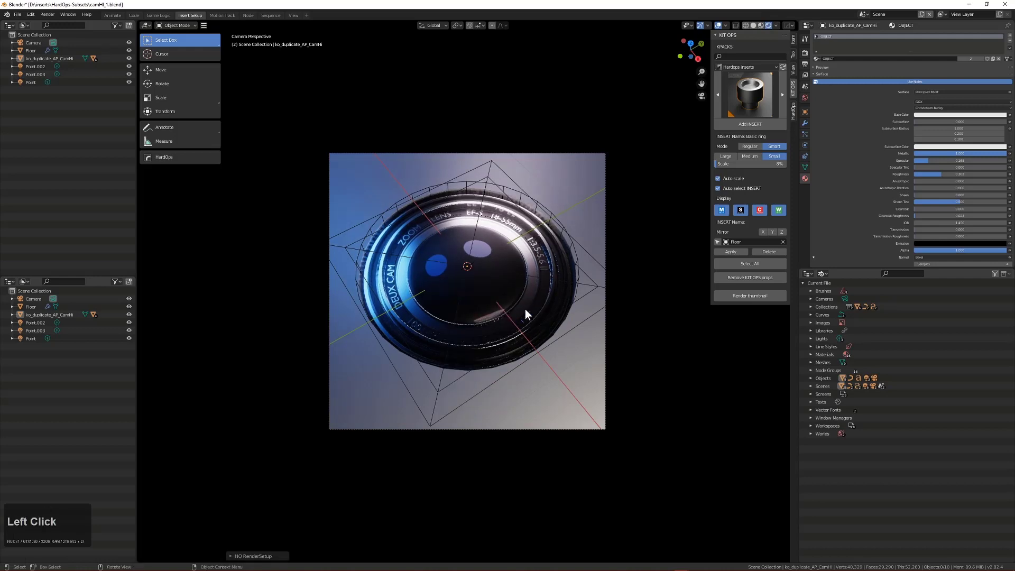
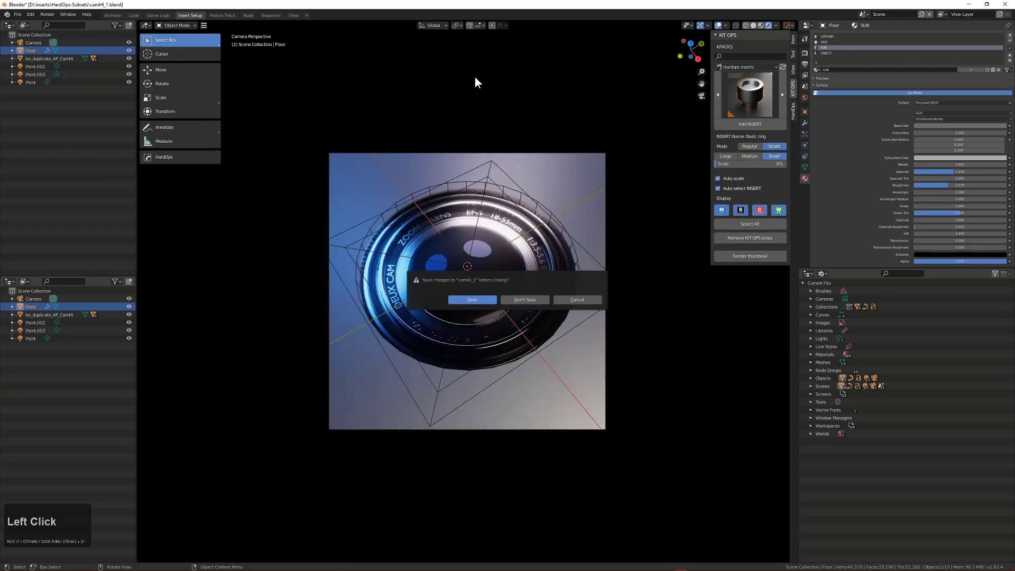
Orbit to look straight down on the circular1 ring insert and show the KitOps sidebar
{"action": "middle_click", "coordinate": [504, 383]}
{"action": "scroll", "scroll_direction": "up", "scroll_amount": 3}
{"action": "key", "text": "alt+a"}
{"action": "scroll", "scroll_direction": "down", "scroll_amount": 3}
{"action": "middle_click", "coordinate": [553, 391]}
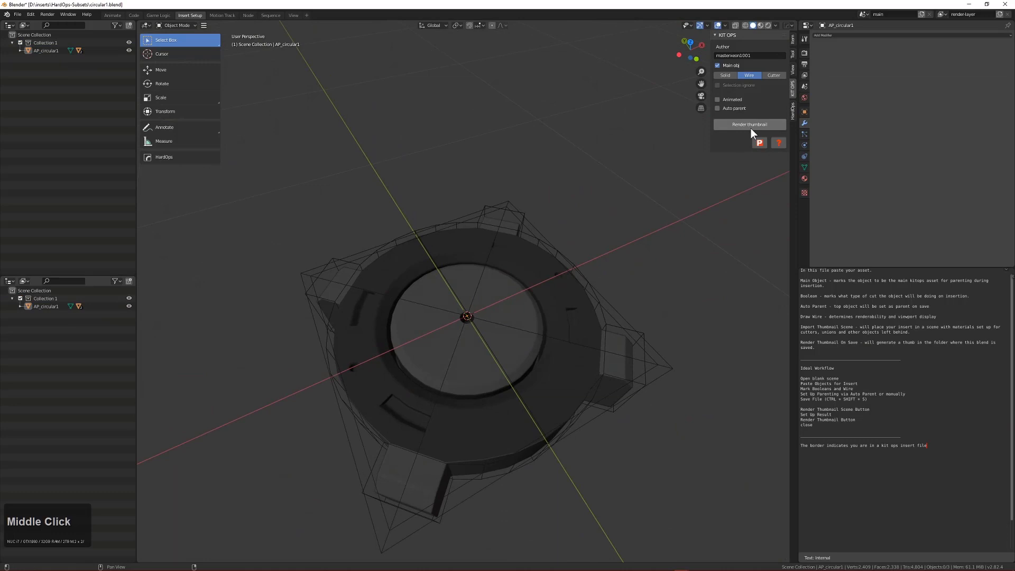
{"action": "left_click", "coordinate": [764, 25]}
{"action": "middle_click", "coordinate": [538, 287]}
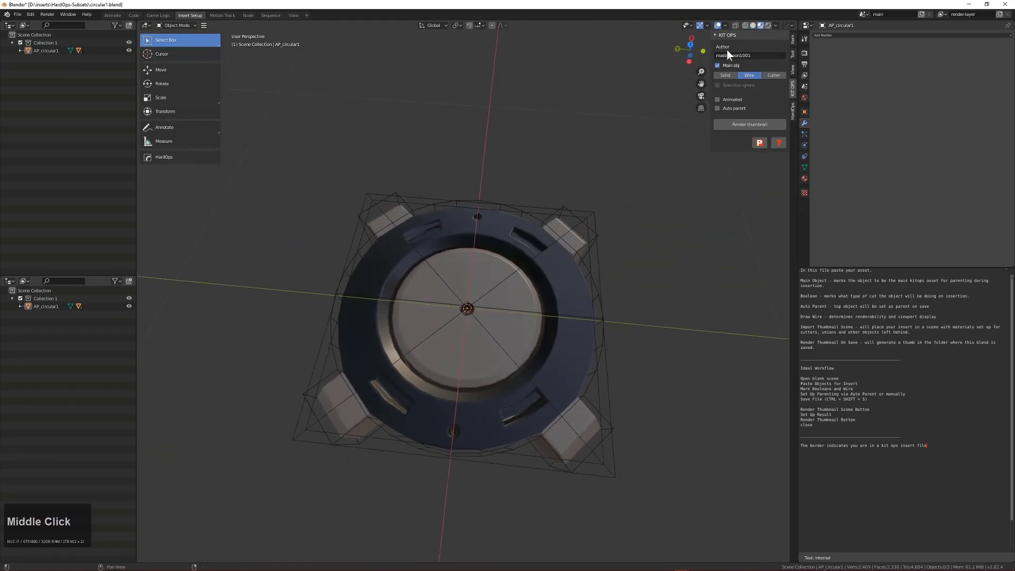
{"action": "left_click", "coordinate": [771, 29]}
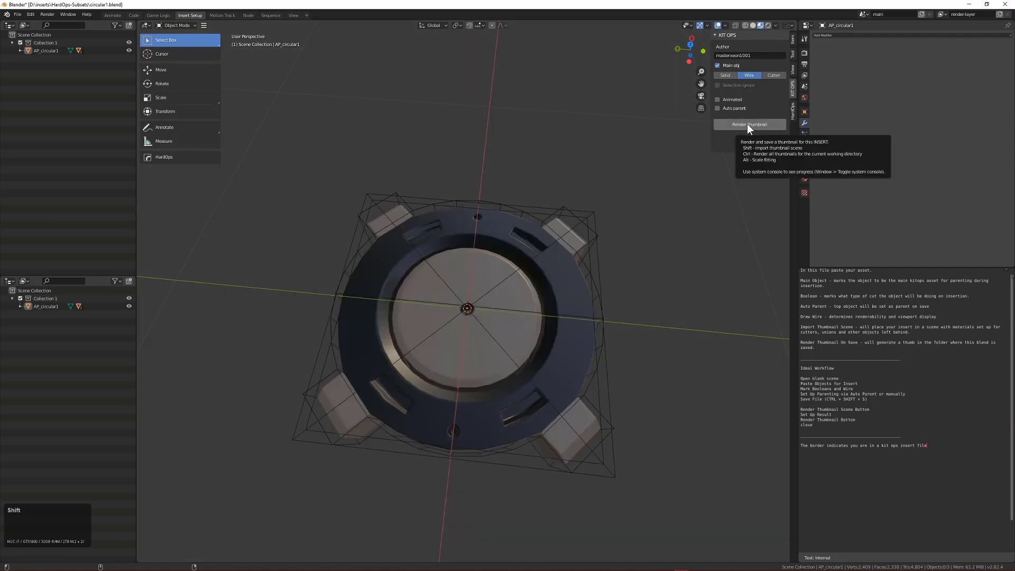
Import the thumbnail scene and scale the circular1 ring insert to fill the camera frame
{"action": "left_click", "coordinate": [751, 129]}
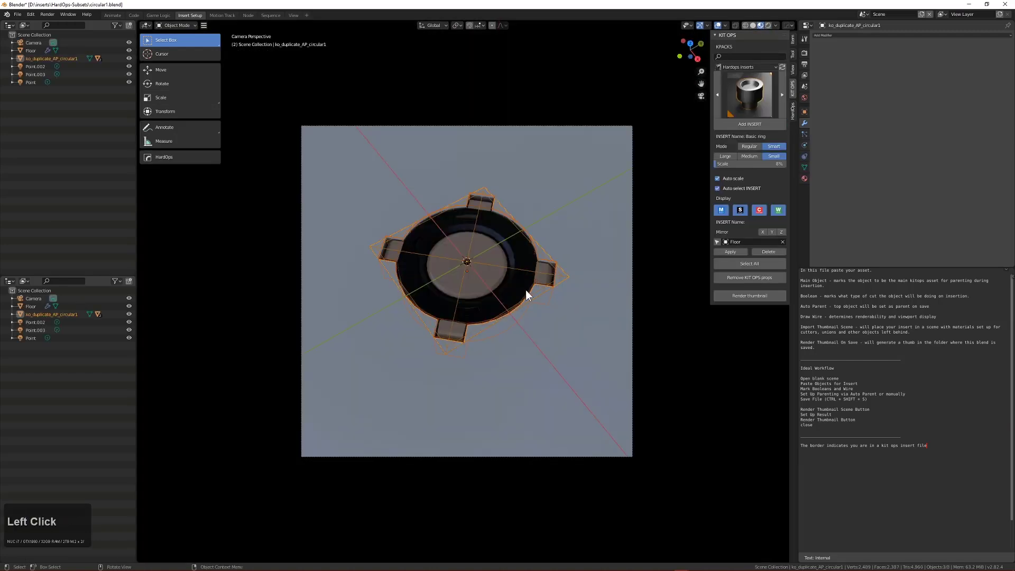
{"action": "scroll", "scroll_direction": "up", "scroll_amount": 3}
{"action": "key", "text": "s"}
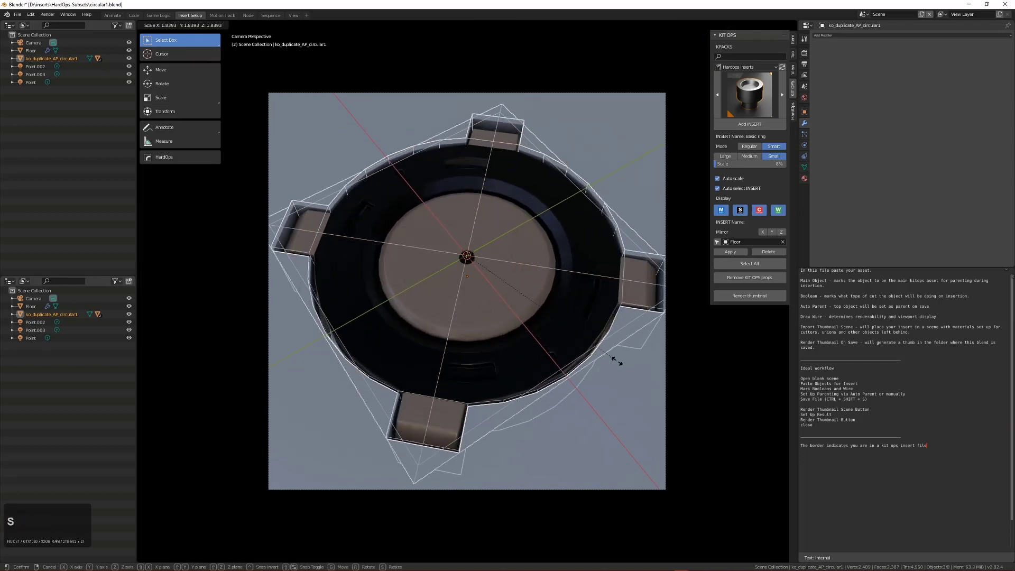
{"action": "left_click", "coordinate": [612, 359]}
{"action": "key", "text": "alt+a"}
{"action": "left_click", "coordinate": [637, 318]}
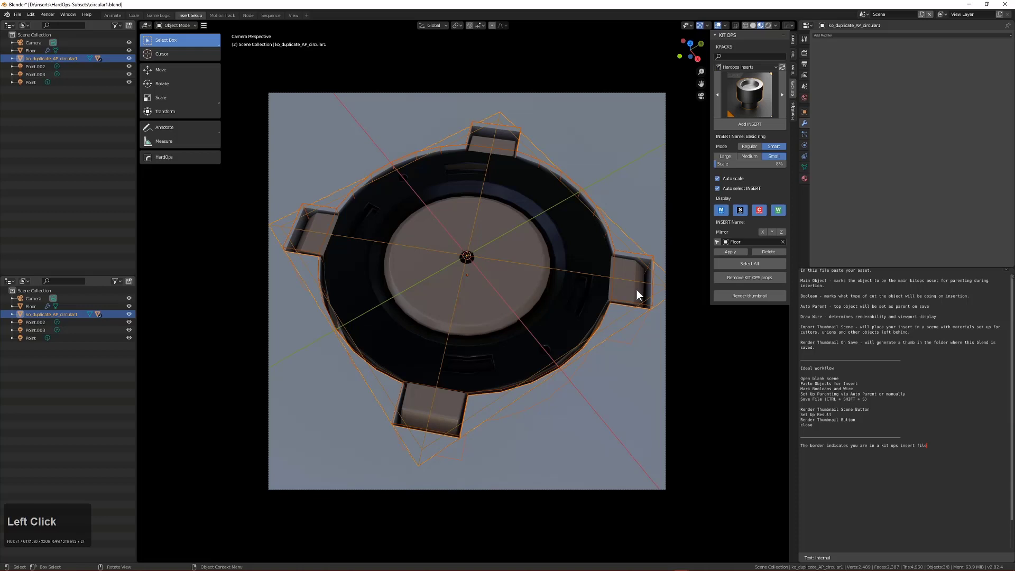
{"action": "key", "text": "s"}
{"action": "left_click", "coordinate": [621, 289]}
{"action": "key", "text": "alt+a"}
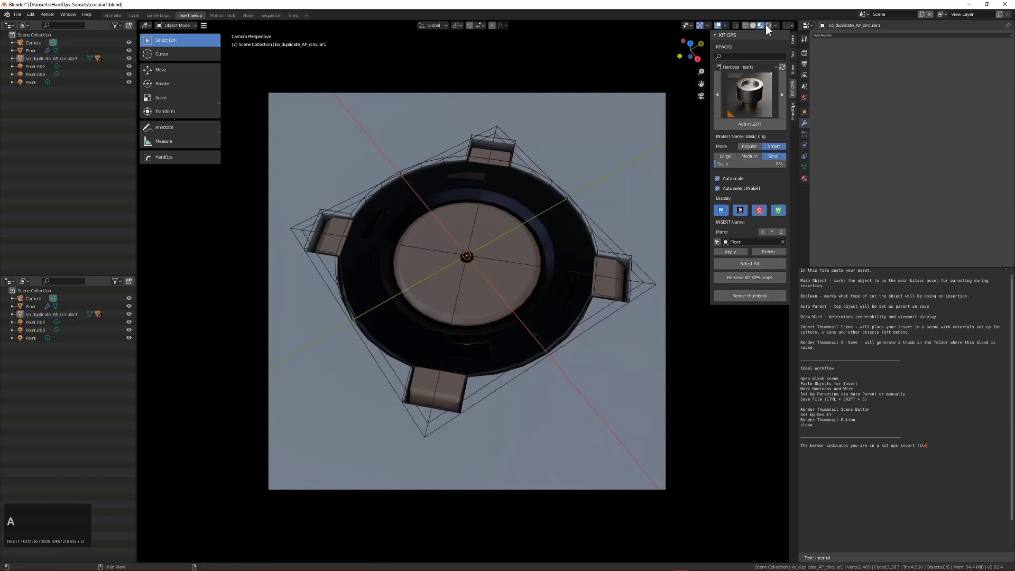
Preview the scene with Rendered shading and render the circular1 thumbnail
{"action": "left_click", "coordinate": [773, 29]}
{"action": "key", "text": "alt+v"}
{"action": "left_click", "coordinate": [531, 220]}
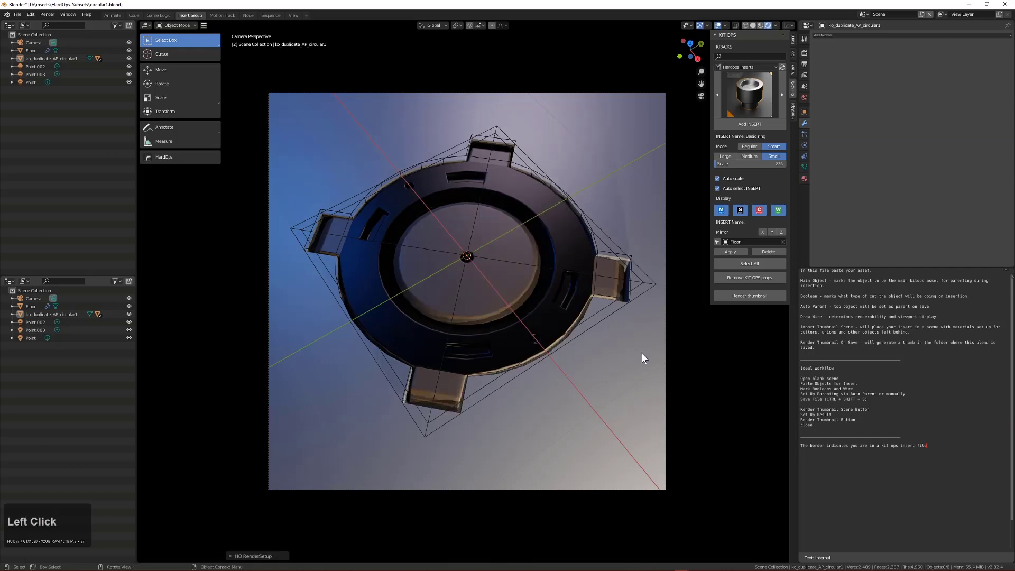